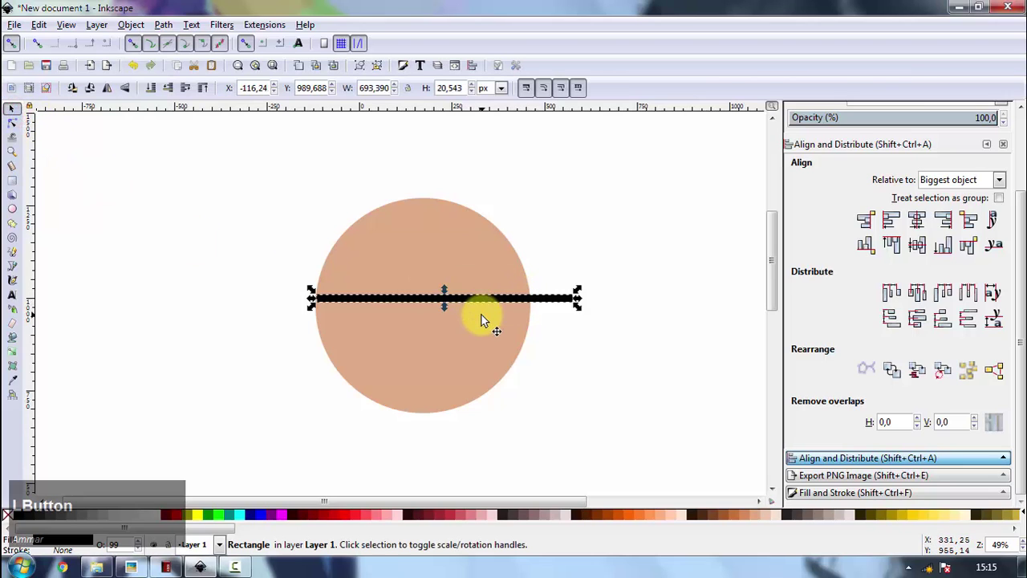
- Duplicate the black bar and rotate the copy 90° to cross the first bar
click(467, 274)
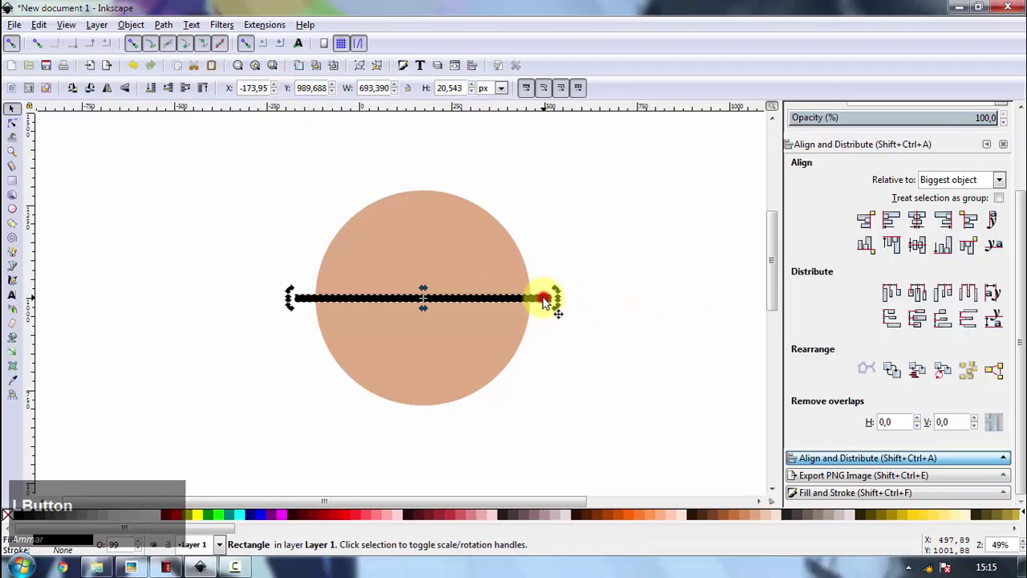
click(560, 320)
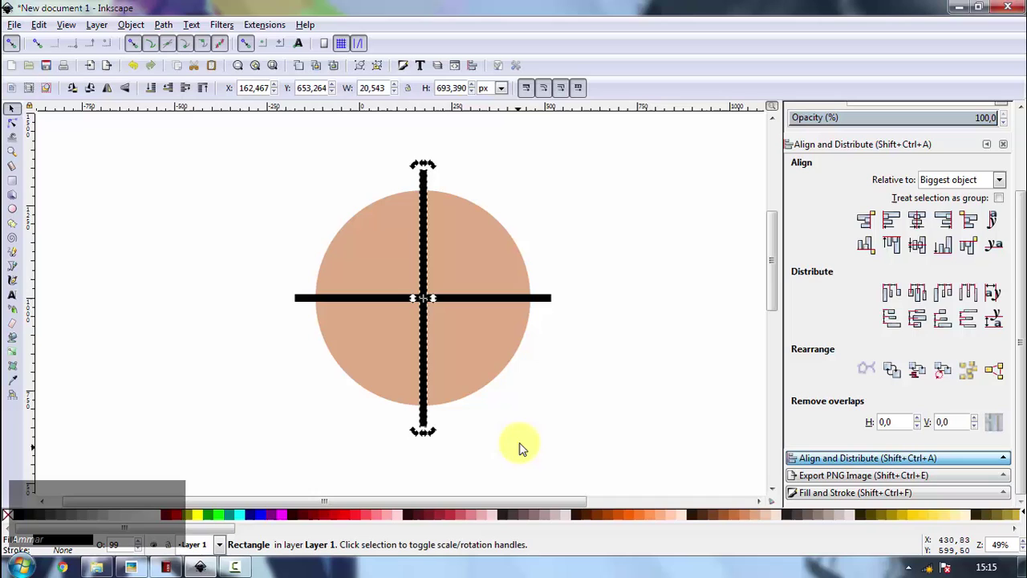
click(549, 305)
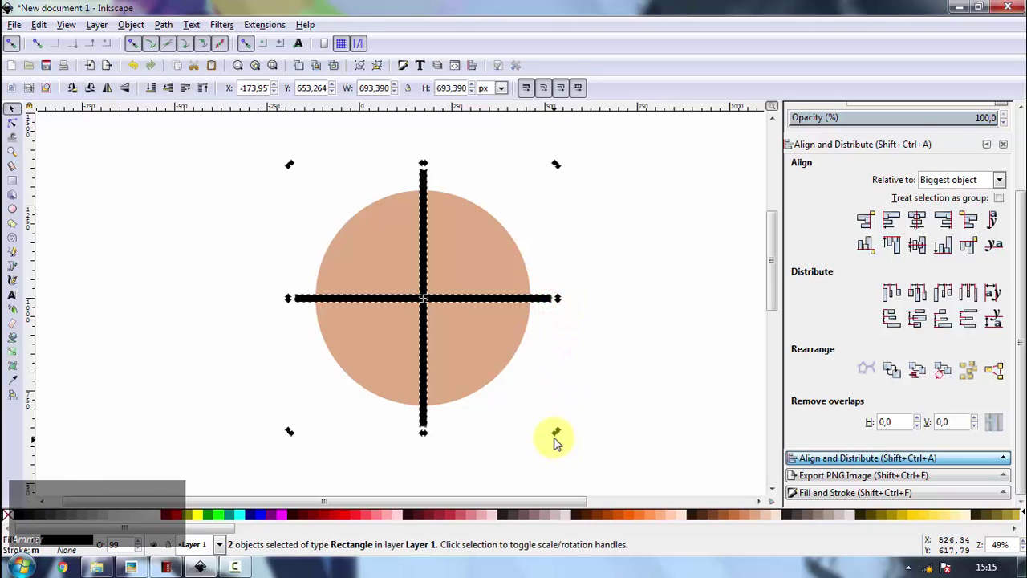
- Tilt both bars into a diagonal cross, then squash disc and bars vertically into an isometric oval
click(567, 437)
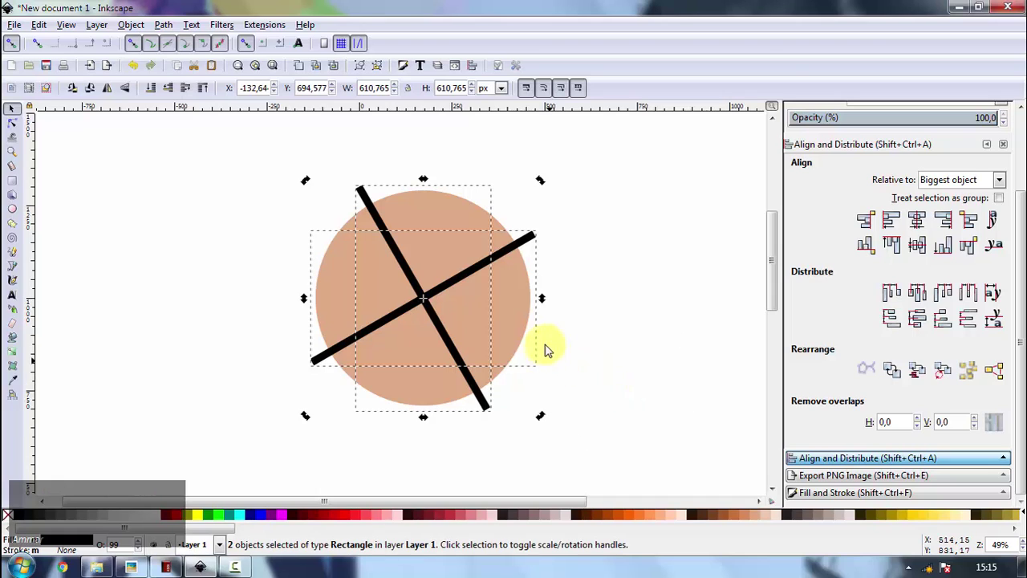
click(600, 337)
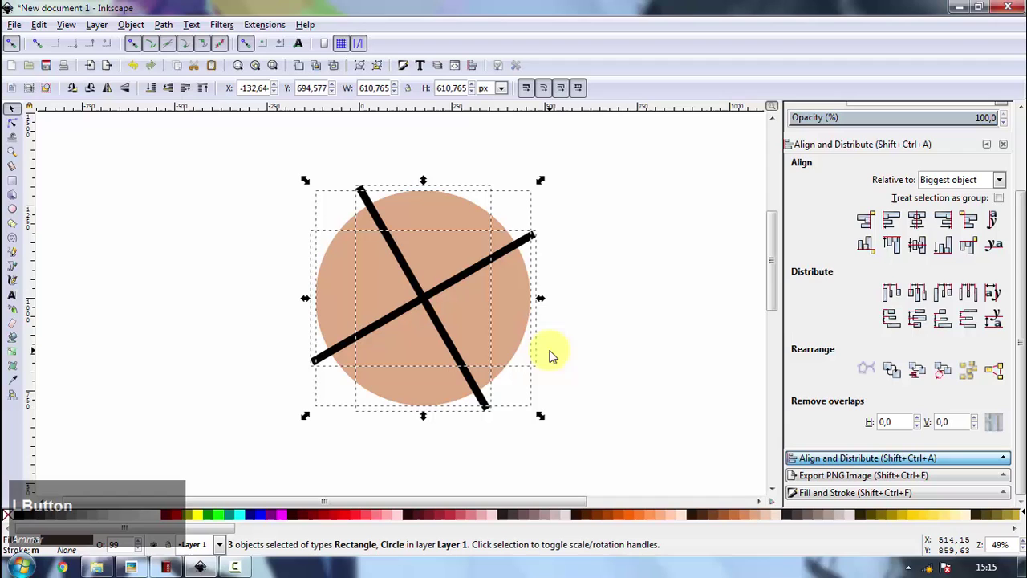
click(425, 420)
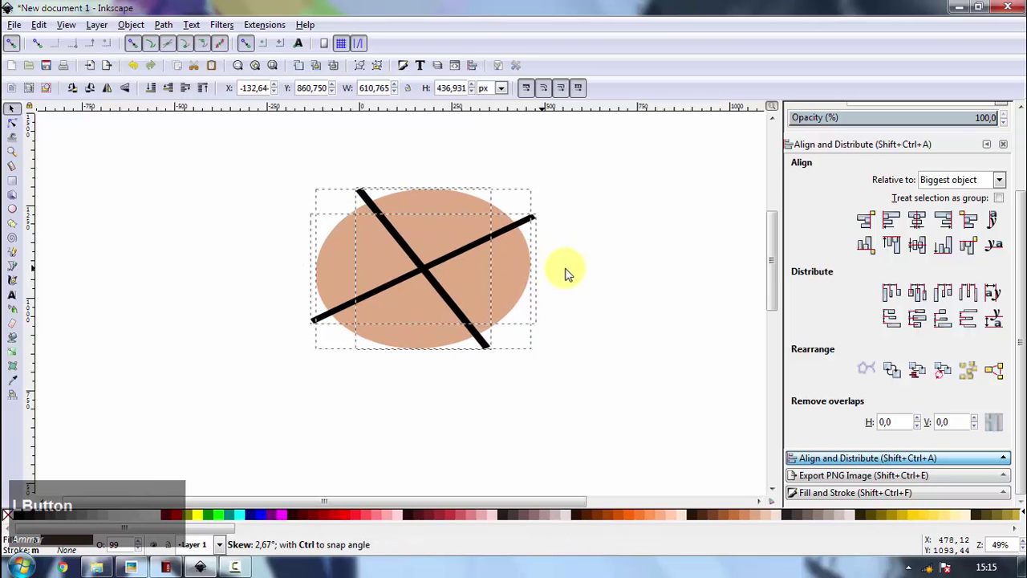
- Duplicate the crossed bars, fill the copies yellow and offset them below the black bars
key(space)
scroll(up, 3)
scroll(up, 3)
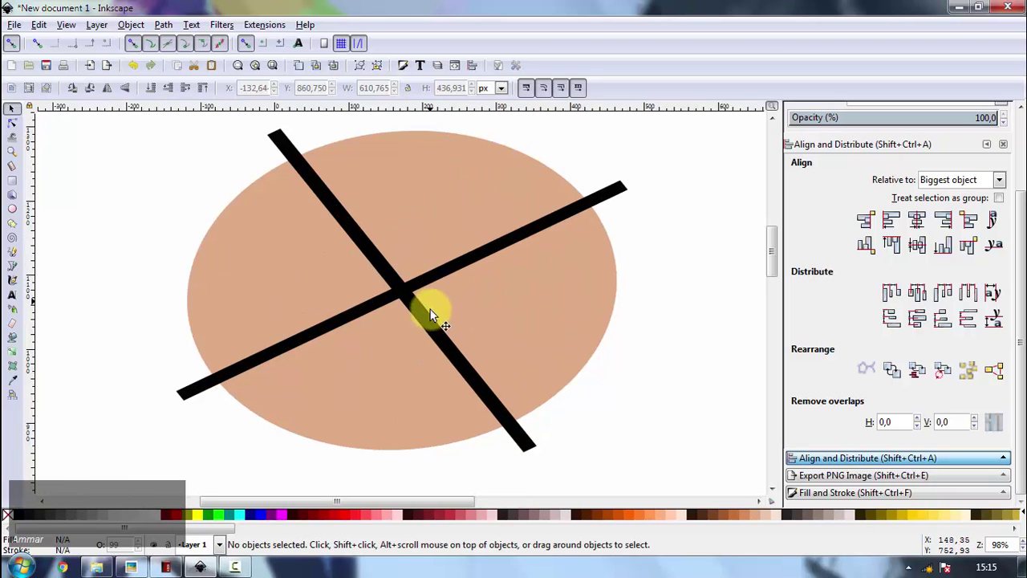
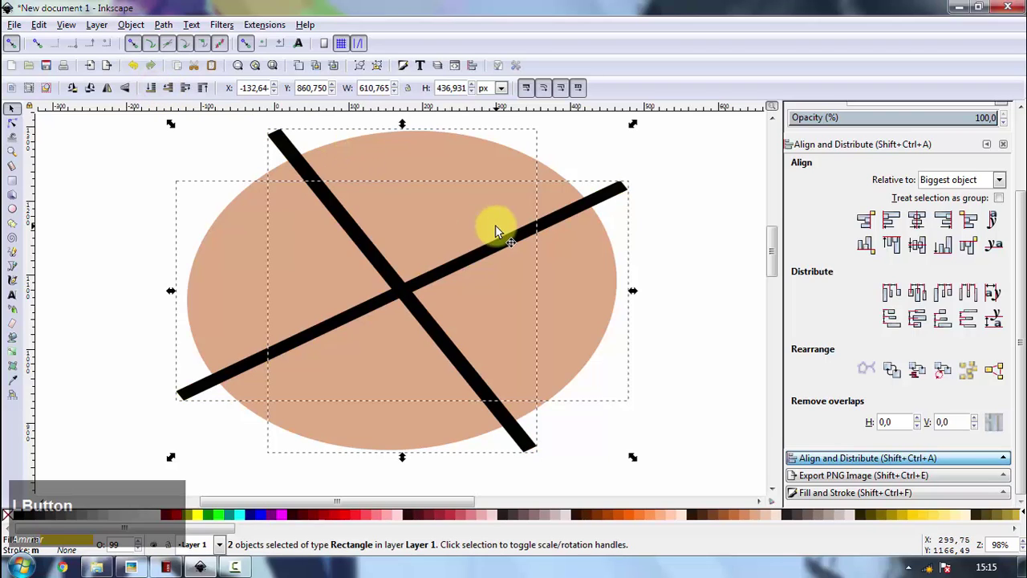
key(Down)
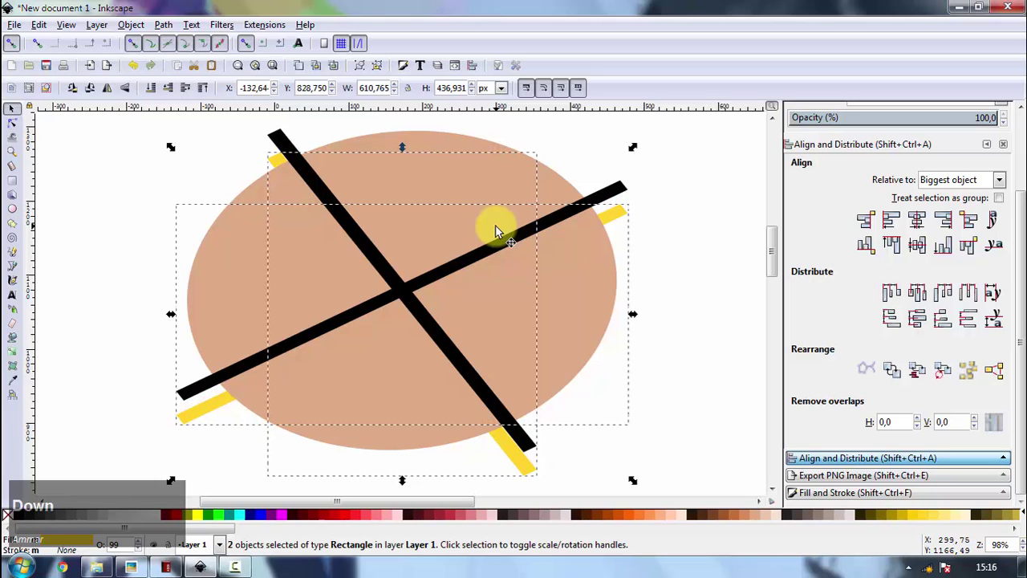
click(704, 300)
- Zoom in on the upper end of one bar where the yellow edge peeks out
key(space)
scroll(up, 3)
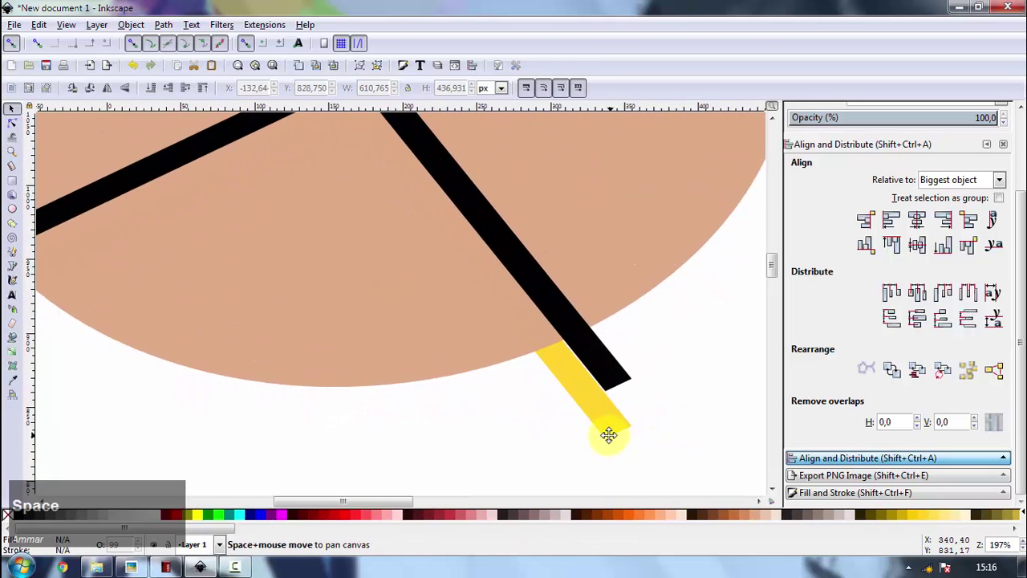
scroll(down, 3)
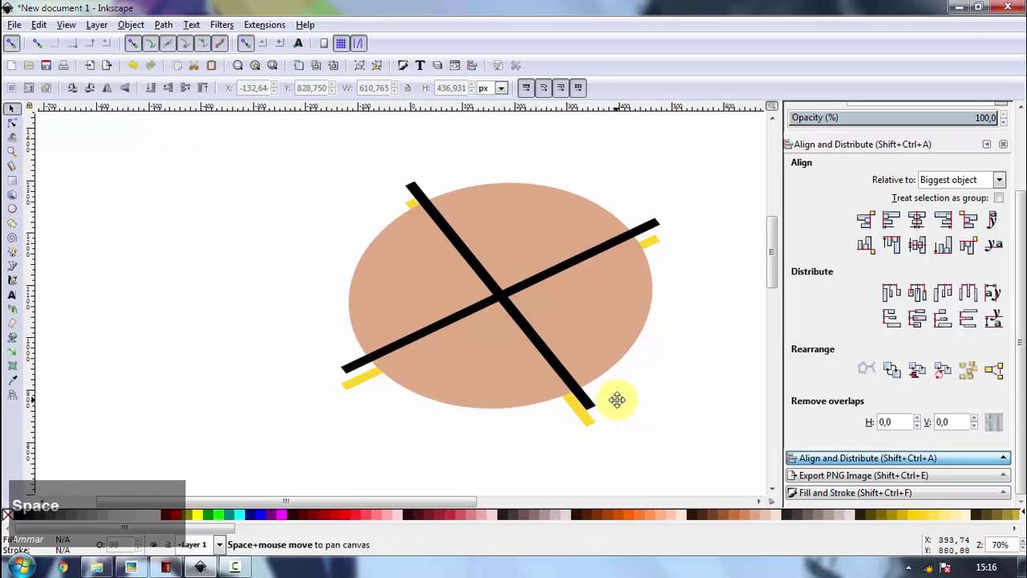
scroll(up, 3)
key(space)
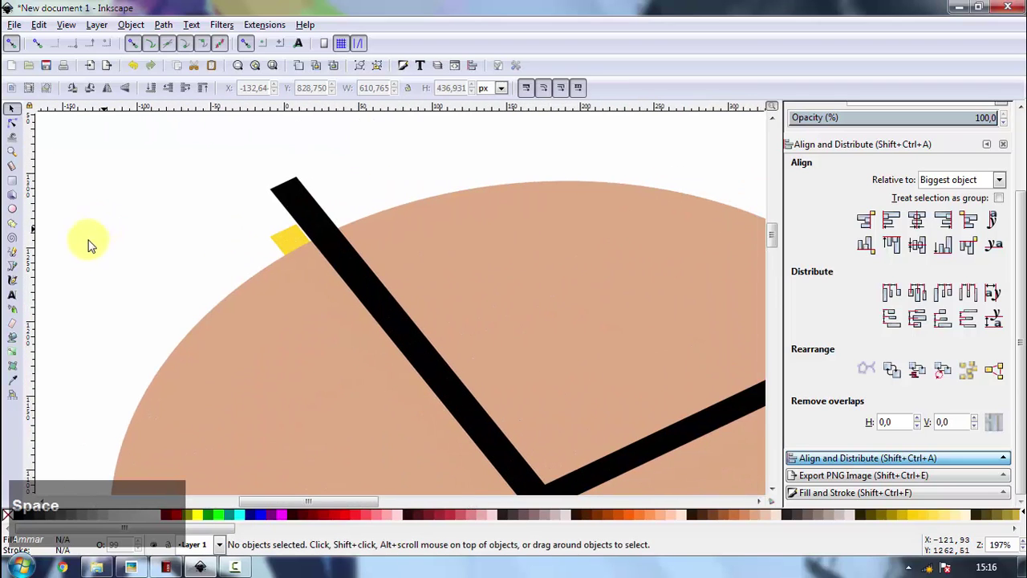
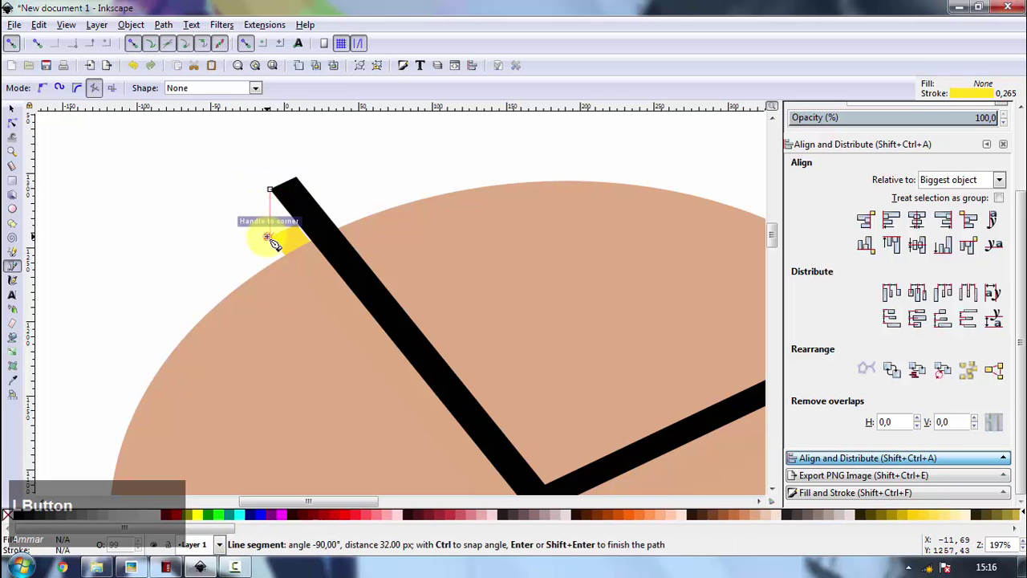
- Draw a side-face shape along the bar's edge with the Bezier pen and fill it pink
key(space)
scroll(down, 3)
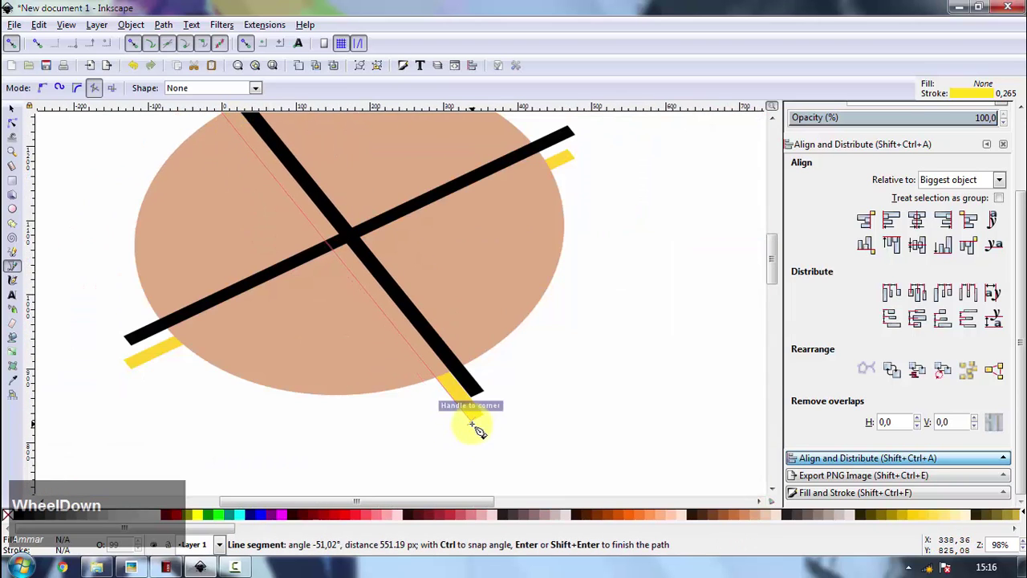
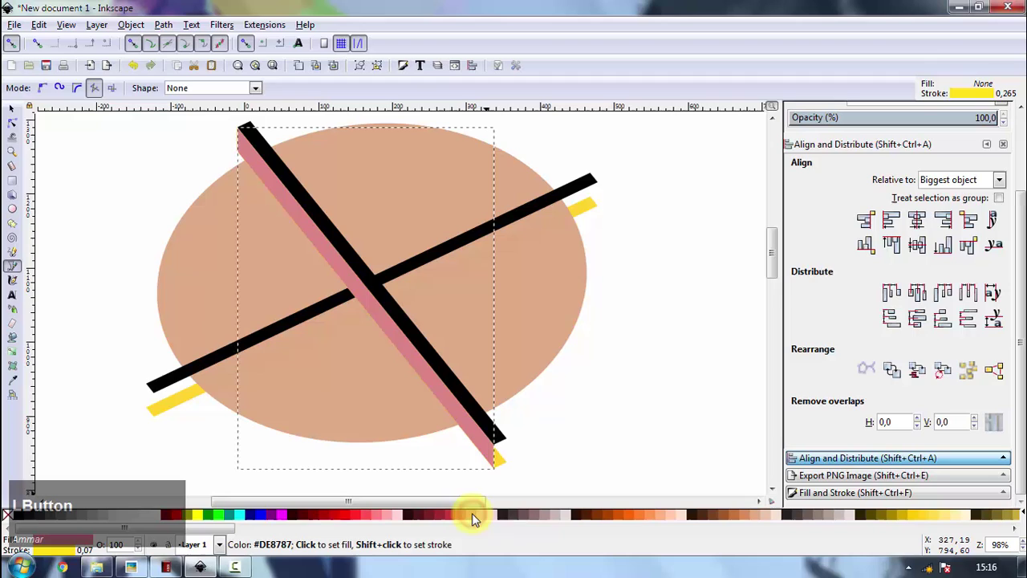
scroll(up, 3)
click(19, 113)
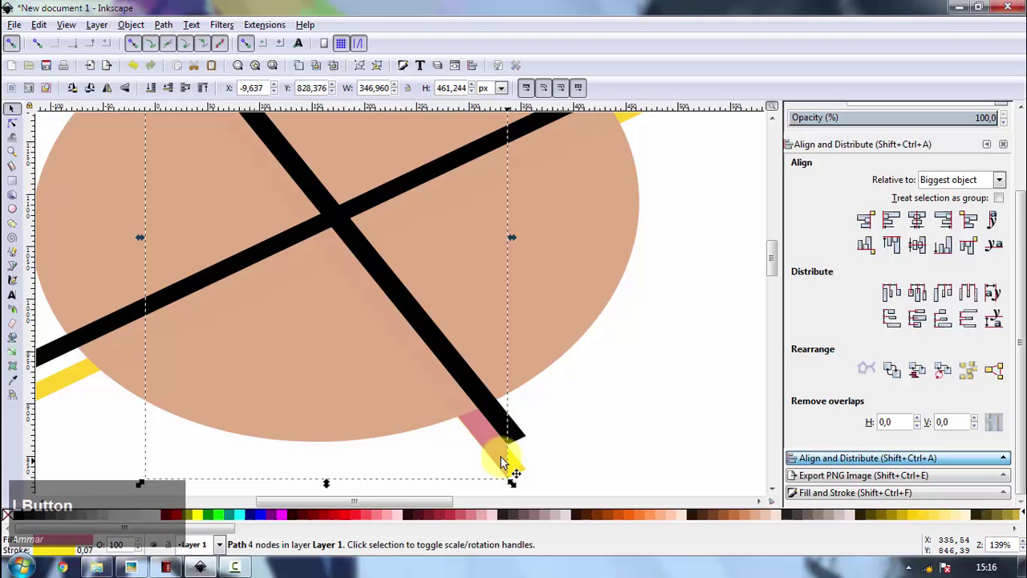
- Duplicate the tan disc and colour the copy light green
click(432, 405)
key(space)
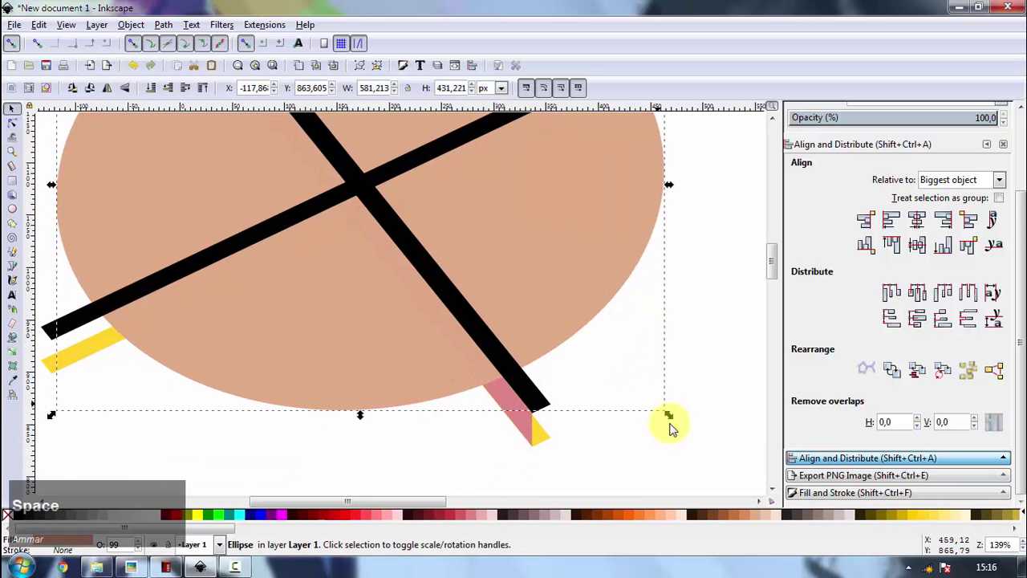
scroll(down, 3)
key(space)
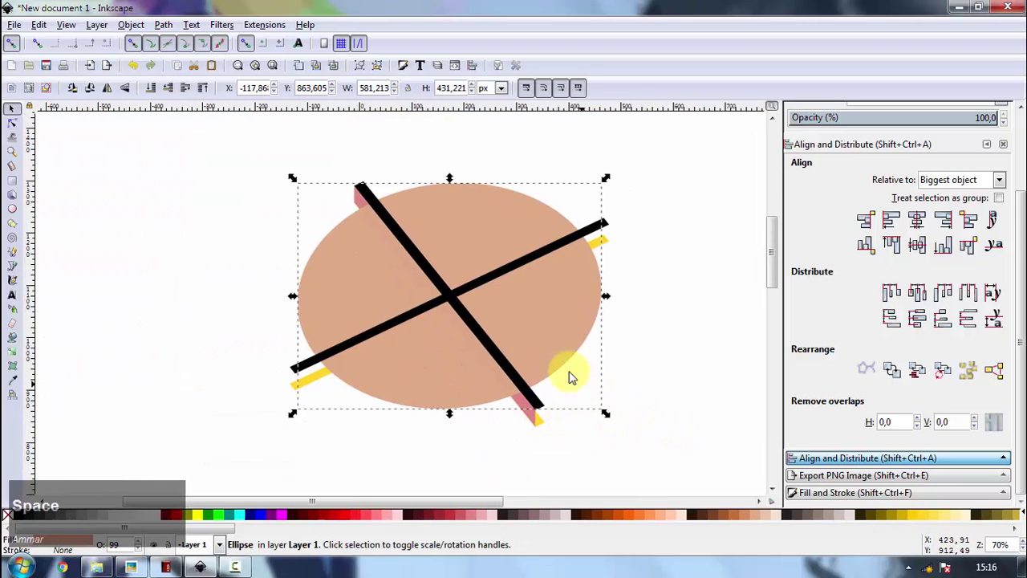
click(300, 74)
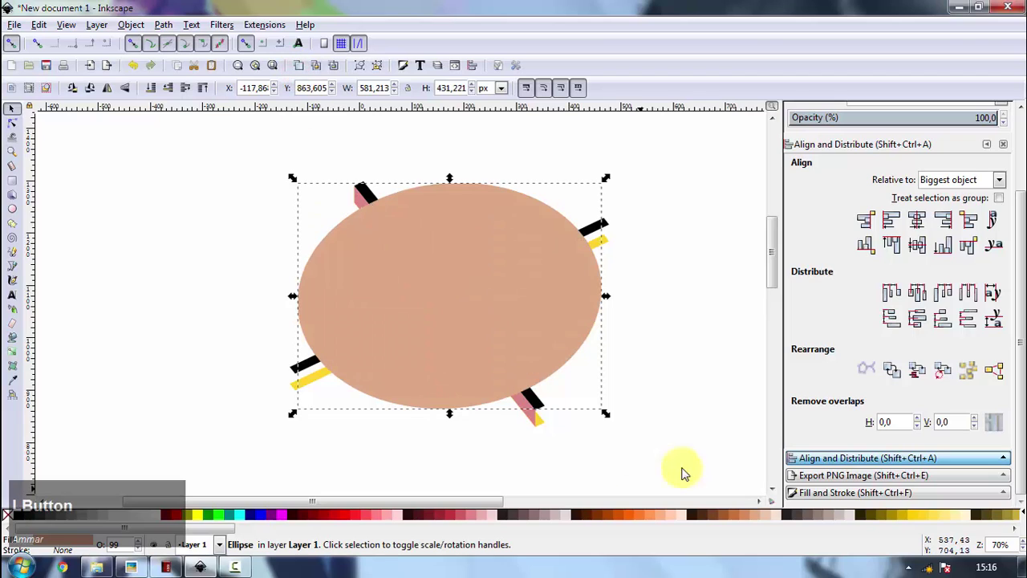
click(555, 533)
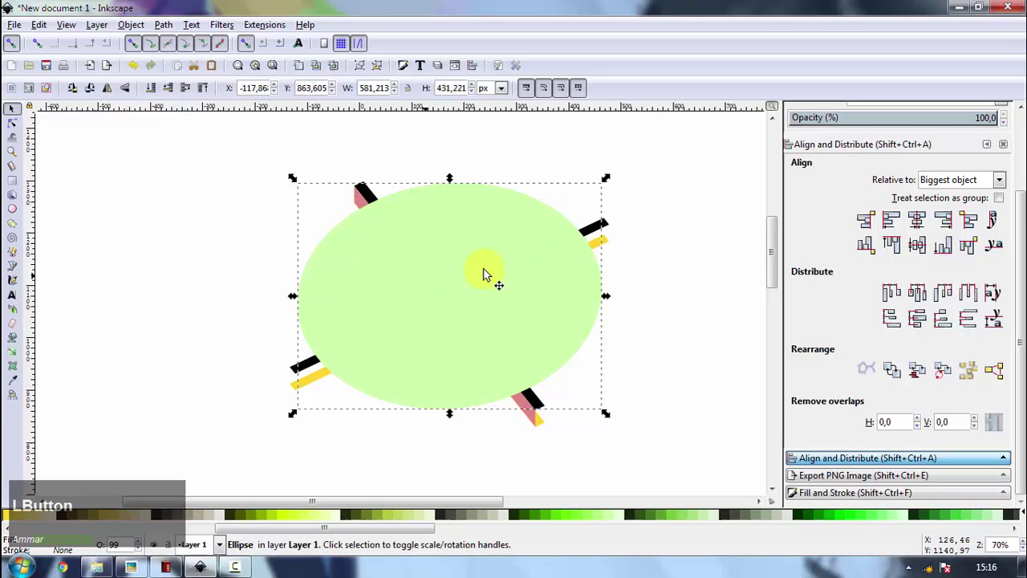
- Lower the green copy to the bottom and nudge it down to show a rim of thickness
click(172, 93)
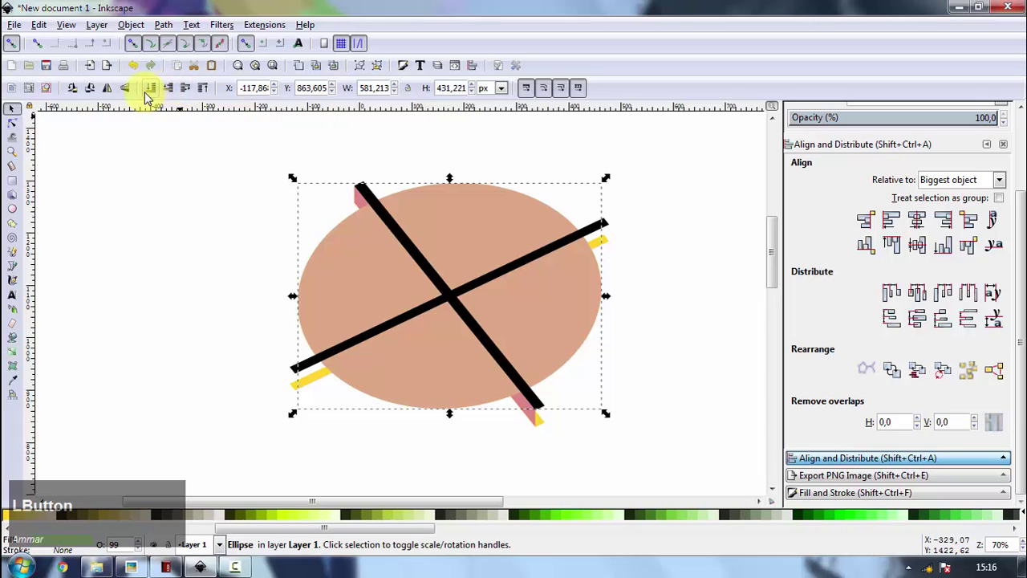
key(Down)
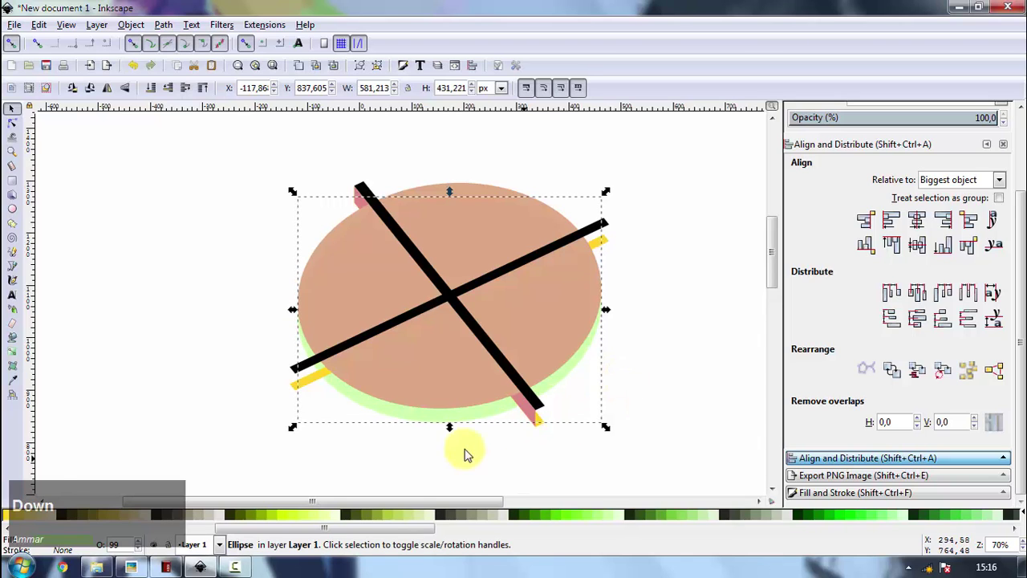
scroll(up, 3)
key(space)
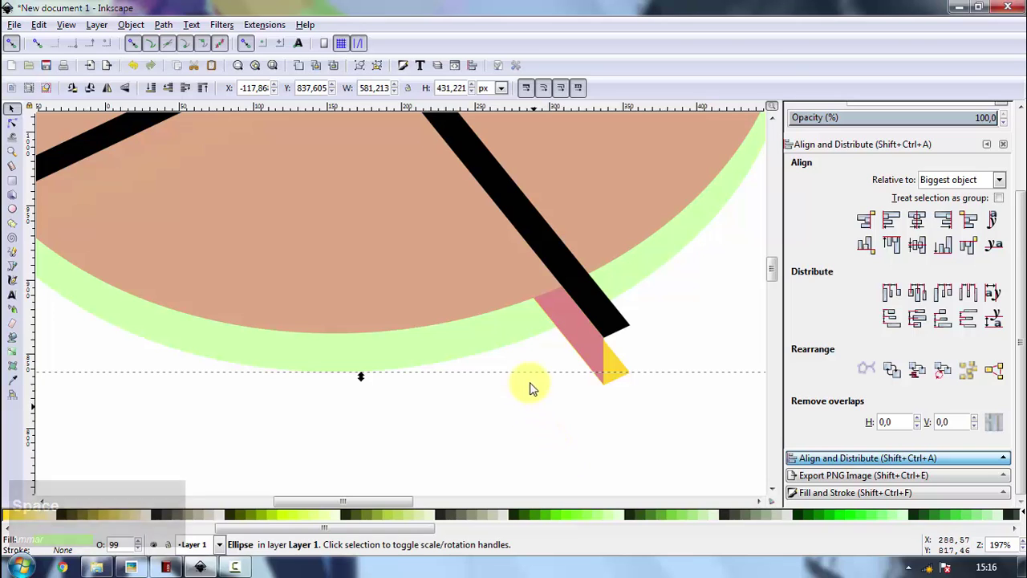
- Draw the pink side-face polygon at the bar's lower end, picking its colour from the drawing
scroll(up, 3)
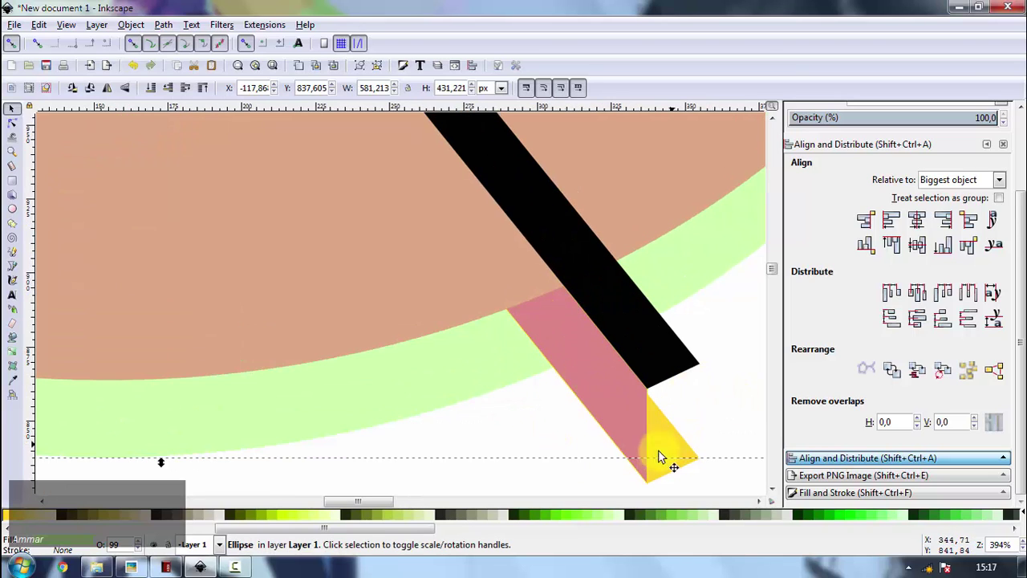
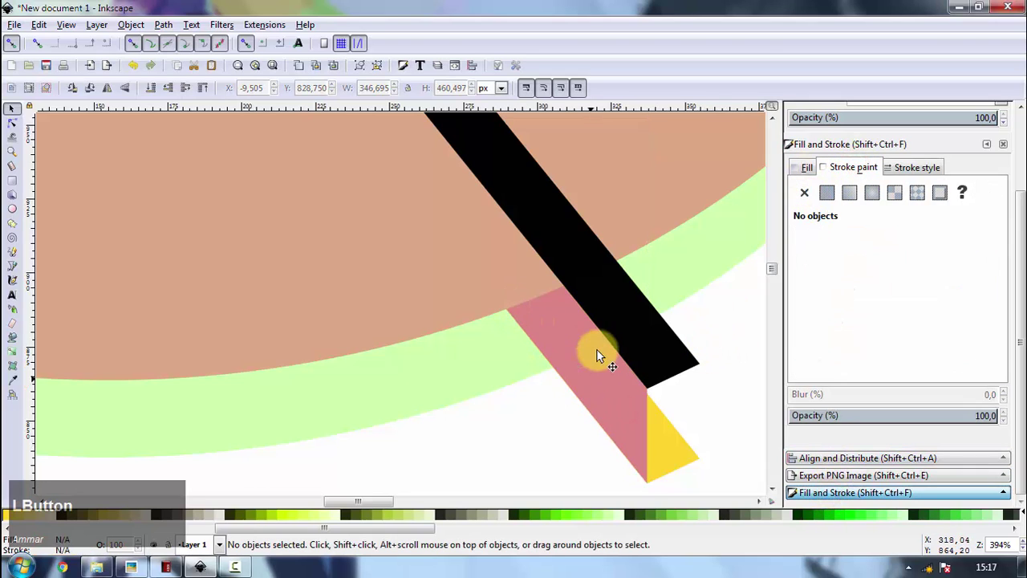
click(541, 448)
key(space)
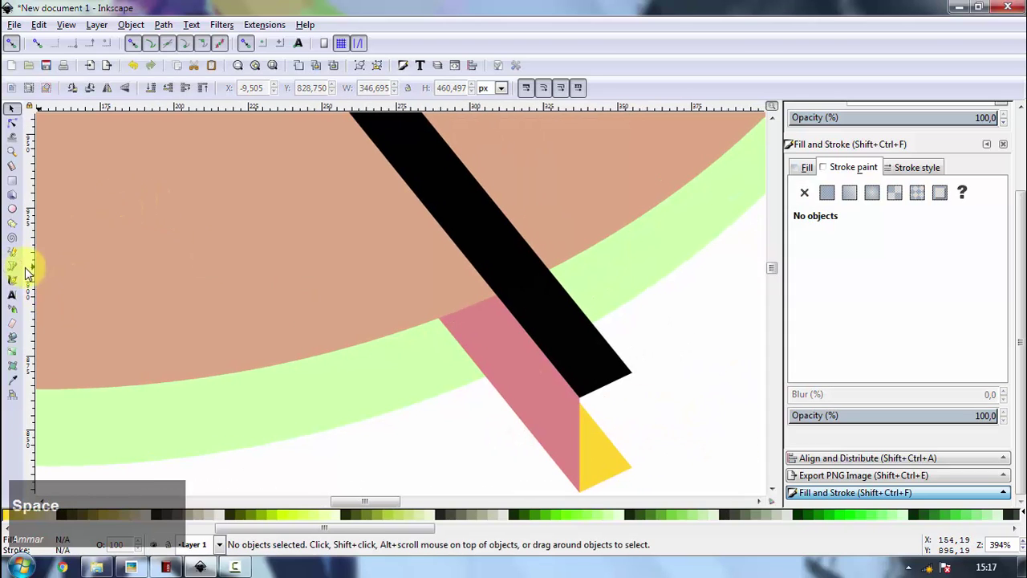
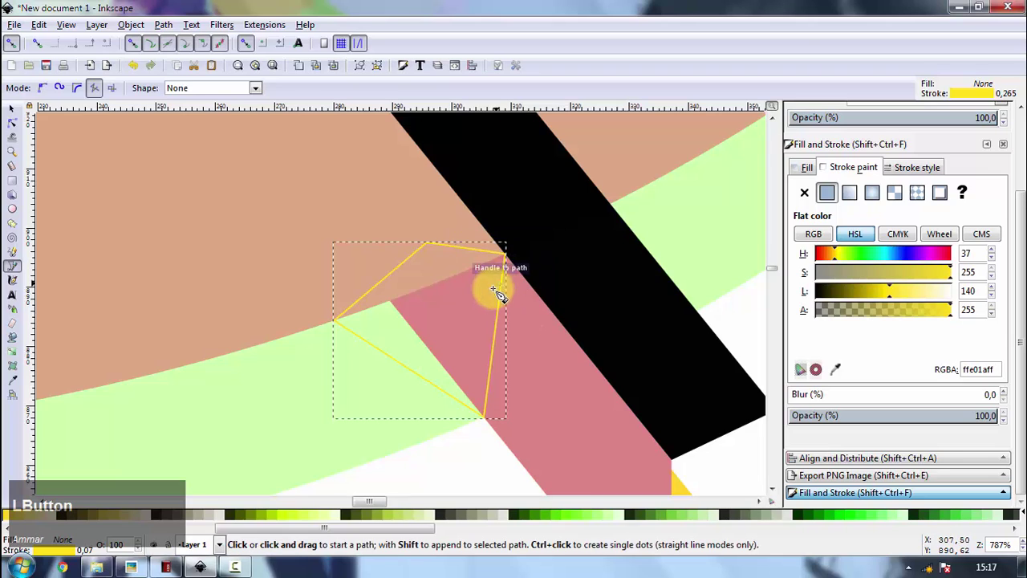
key(c)
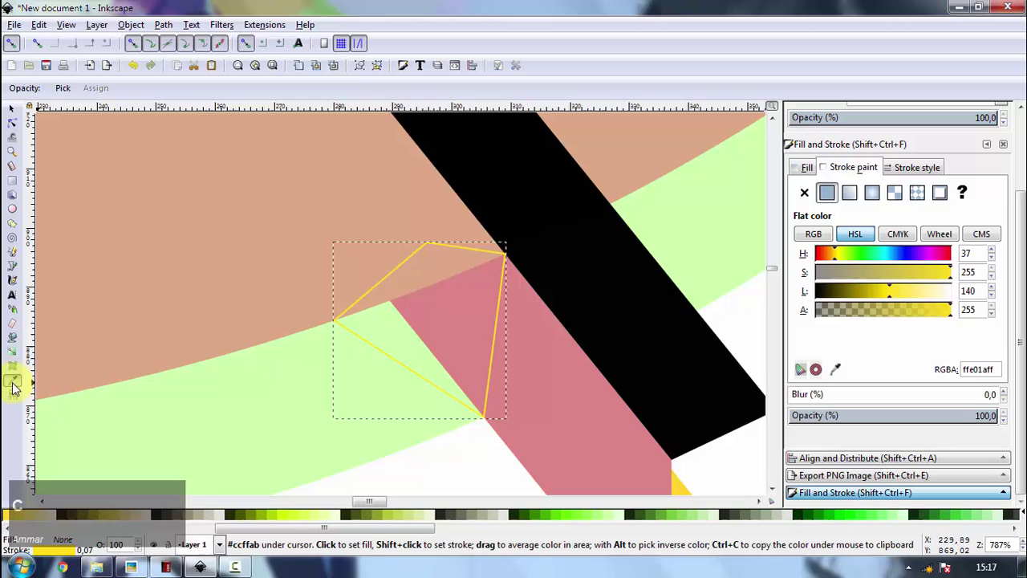
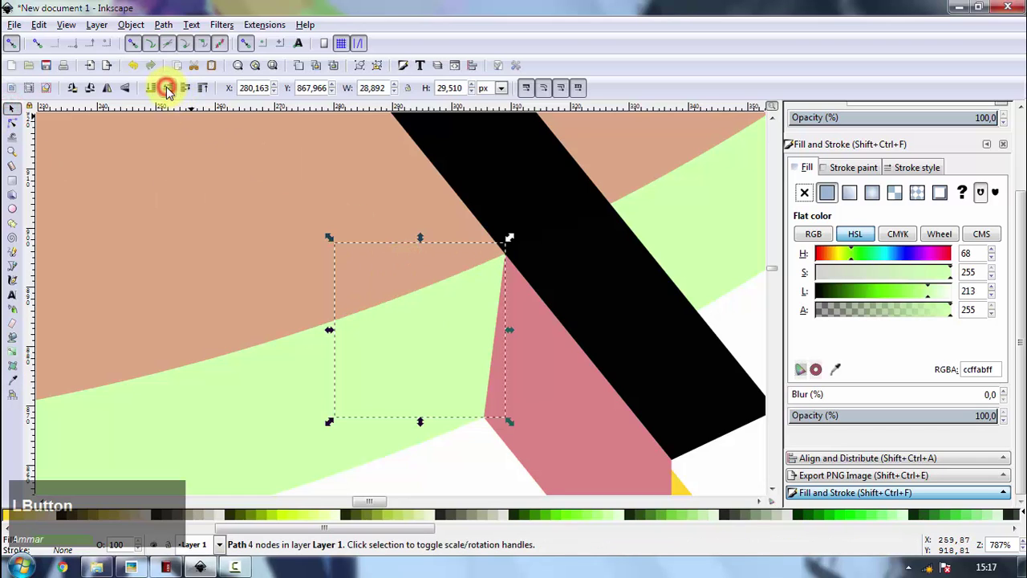
- Add the yellow tip and light green rim patch at the bar end, then zoom out to check
scroll(down, 3)
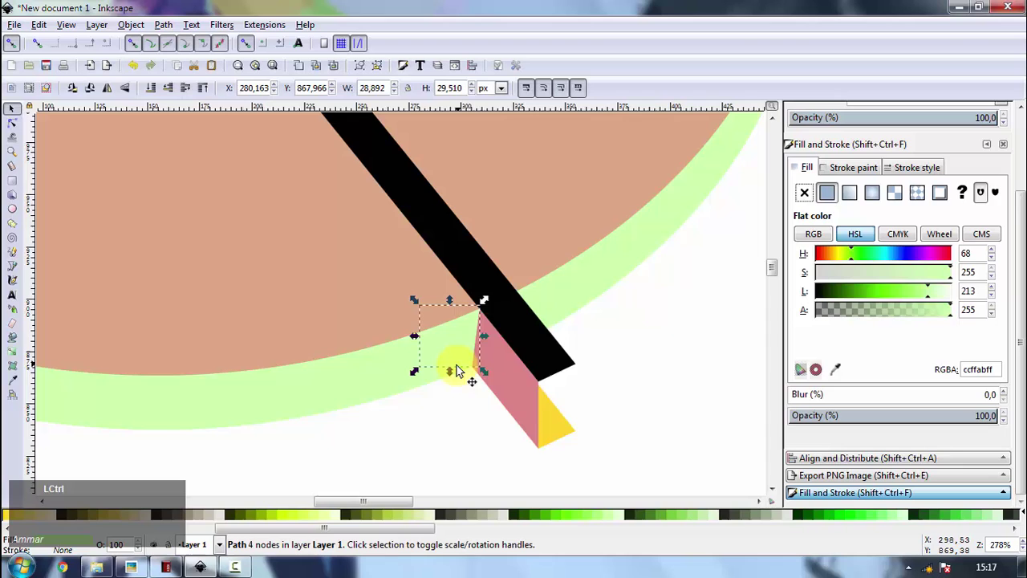
click(671, 401)
scroll(down, 3)
scroll(down, 3)
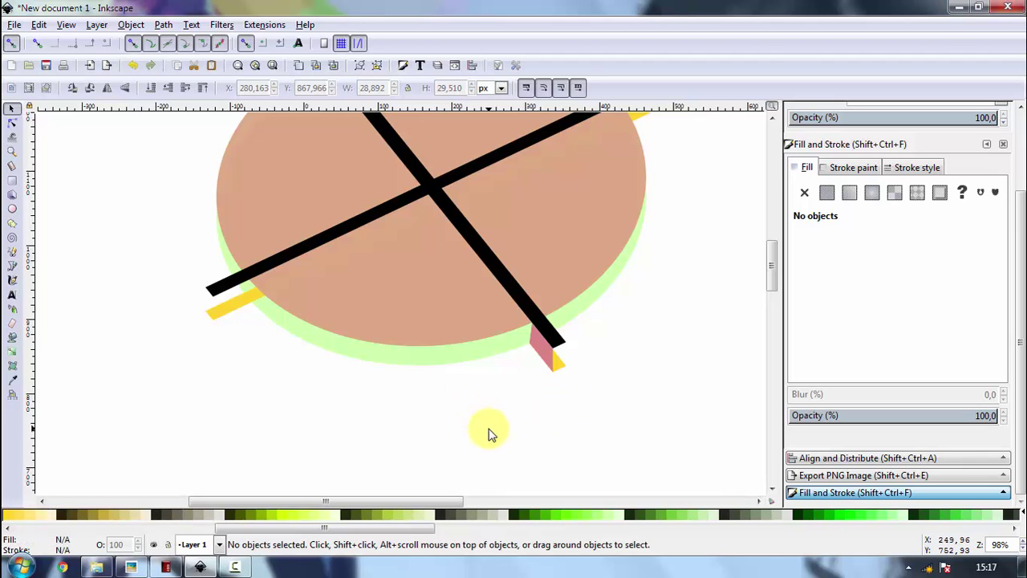
click(493, 433)
key(space)
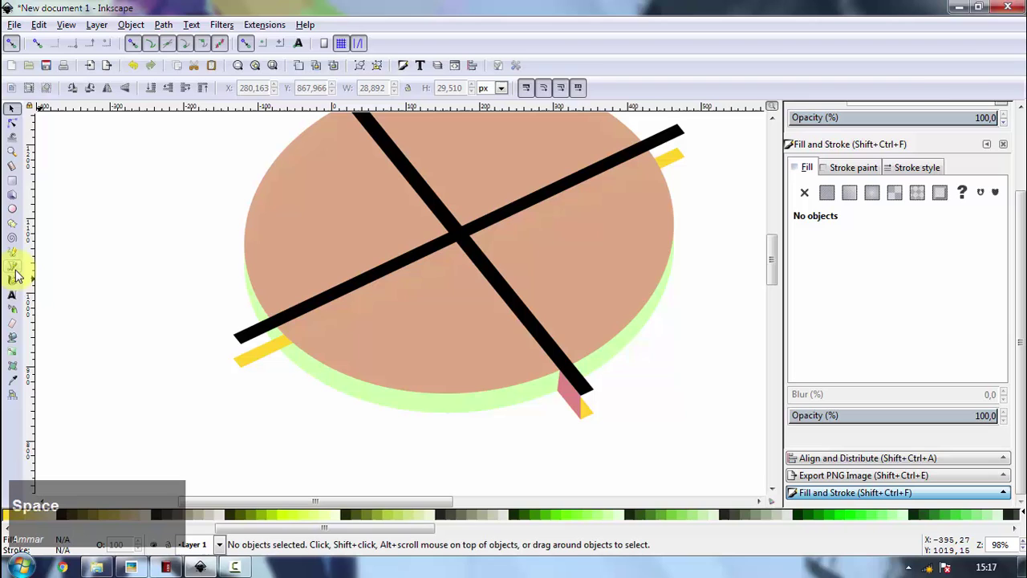
- Duplicate the pink faces with fill de8787 and place them under both ends of the second bar
click(21, 274)
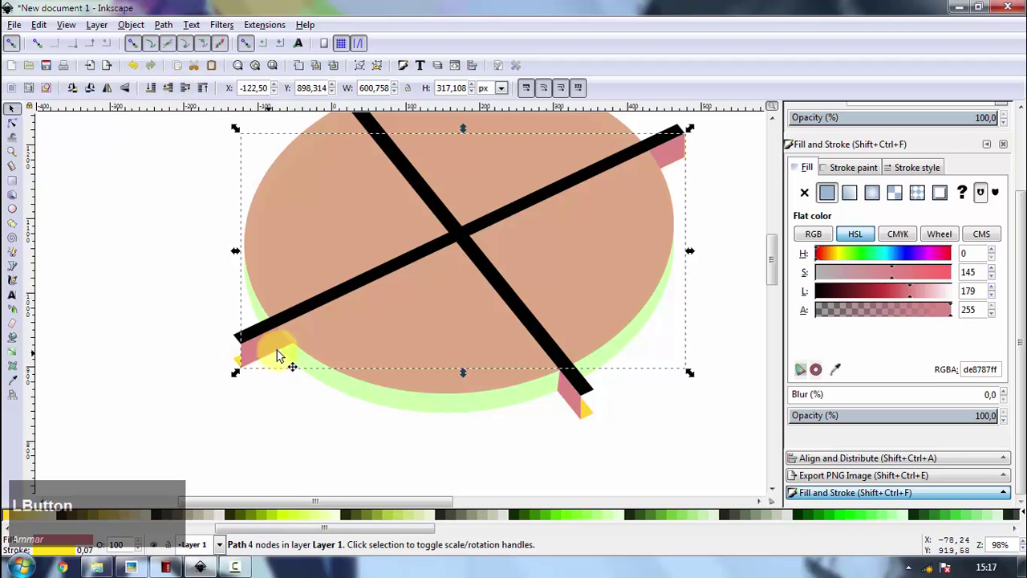
scroll(up, 3)
scroll(up, 3)
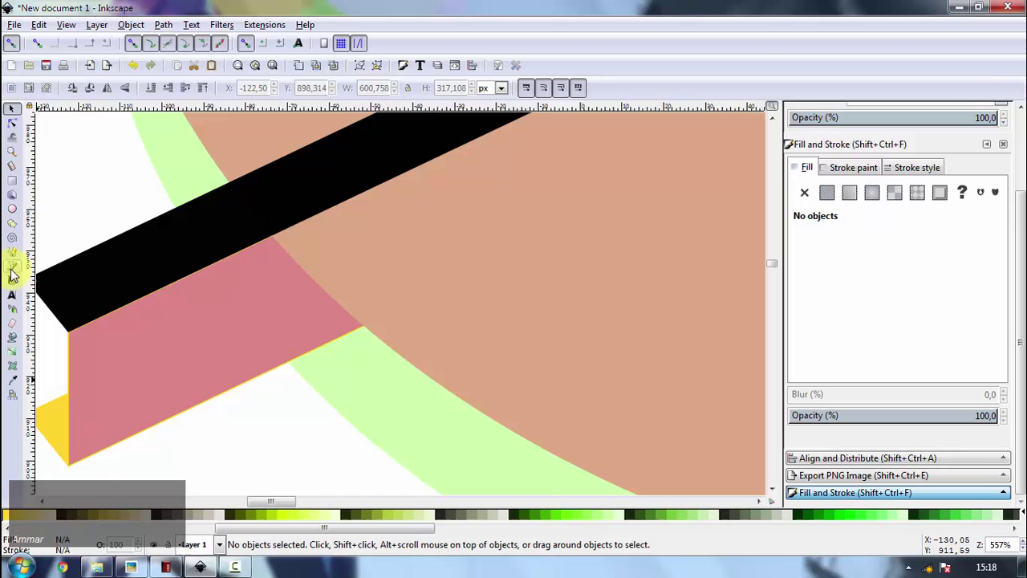
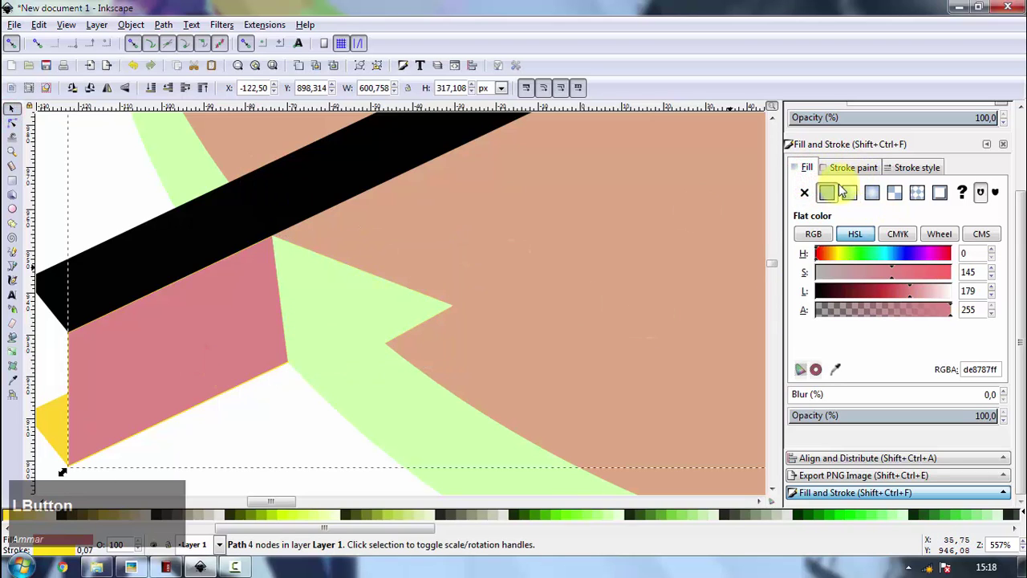
- Node-edit the light green rim piece around each bar end, then fit the whole disc in view
key(ctrl+z)
click(838, 172)
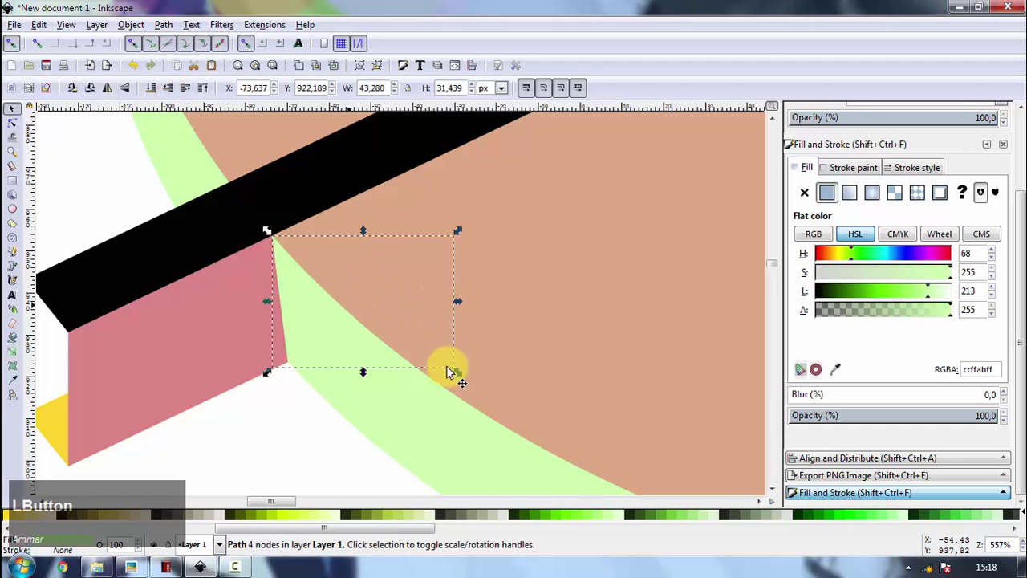
scroll(down, 3)
scroll(down, 3)
click(646, 436)
key(space)
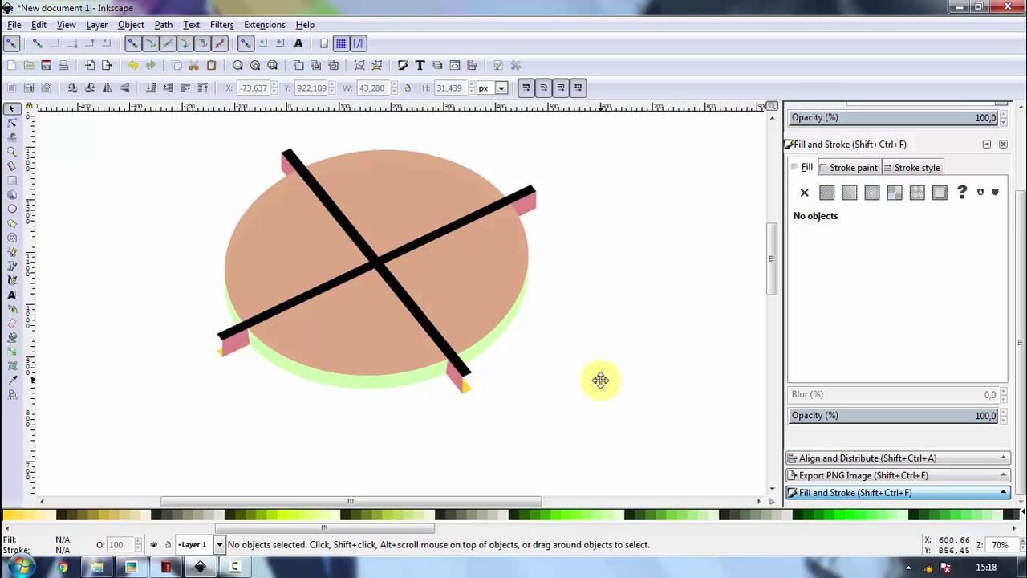
- Recolour the disc top cyan
key(space)
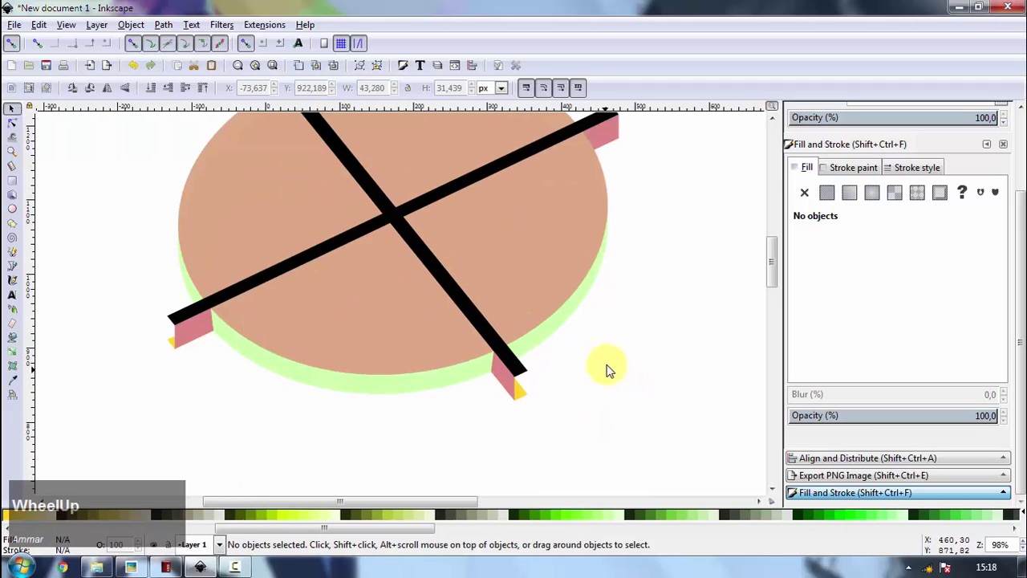
key(space)
click(555, 322)
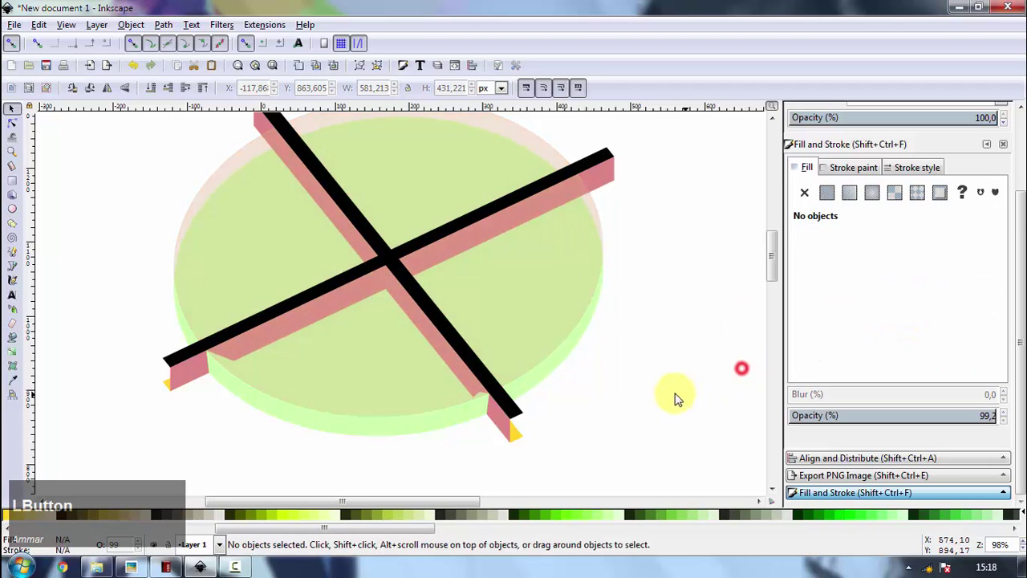
key(space)
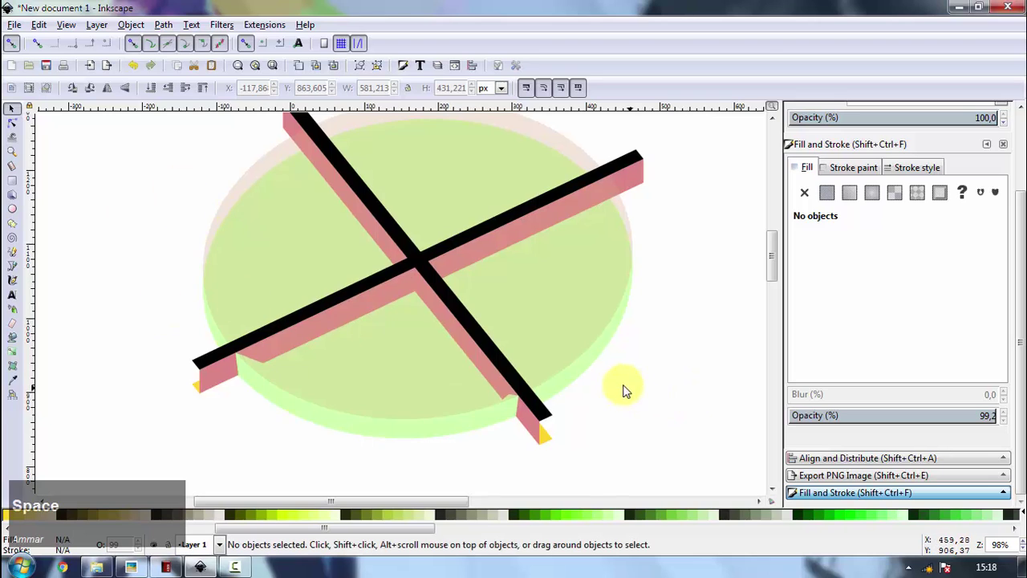
click(586, 378)
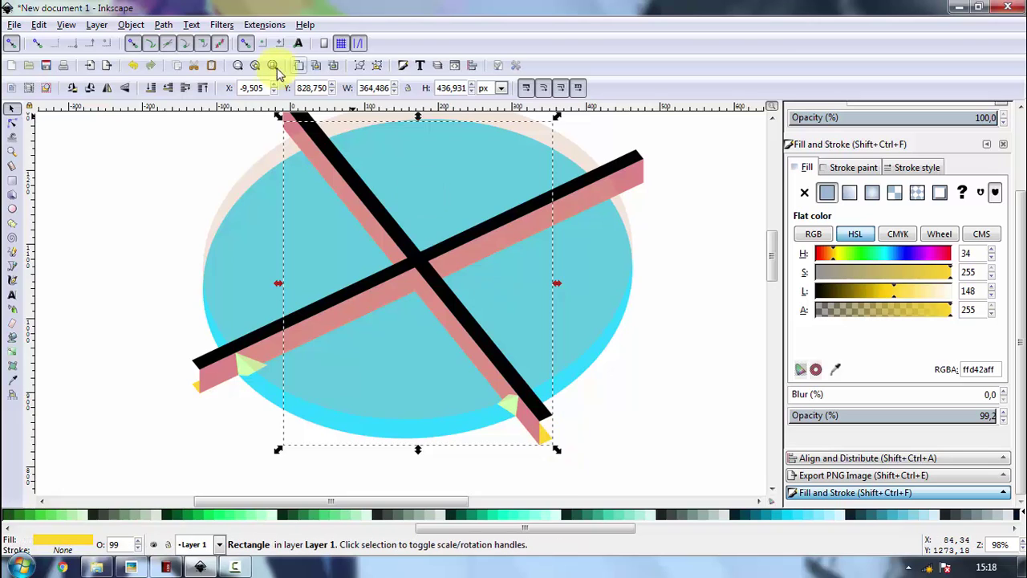
- Duplicate a bar strip and subtract it from the disc with Path > Difference
click(300, 72)
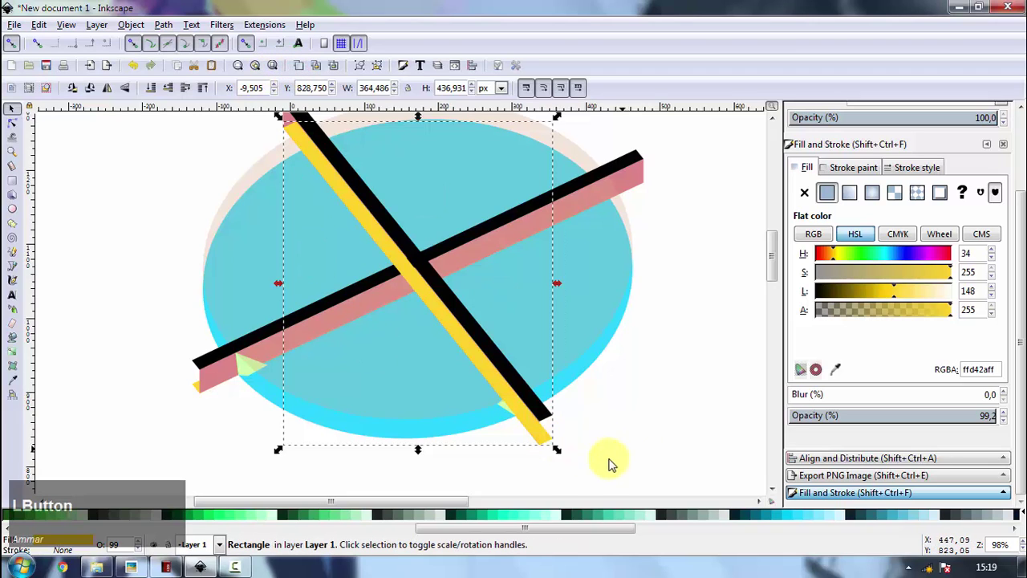
click(439, 438)
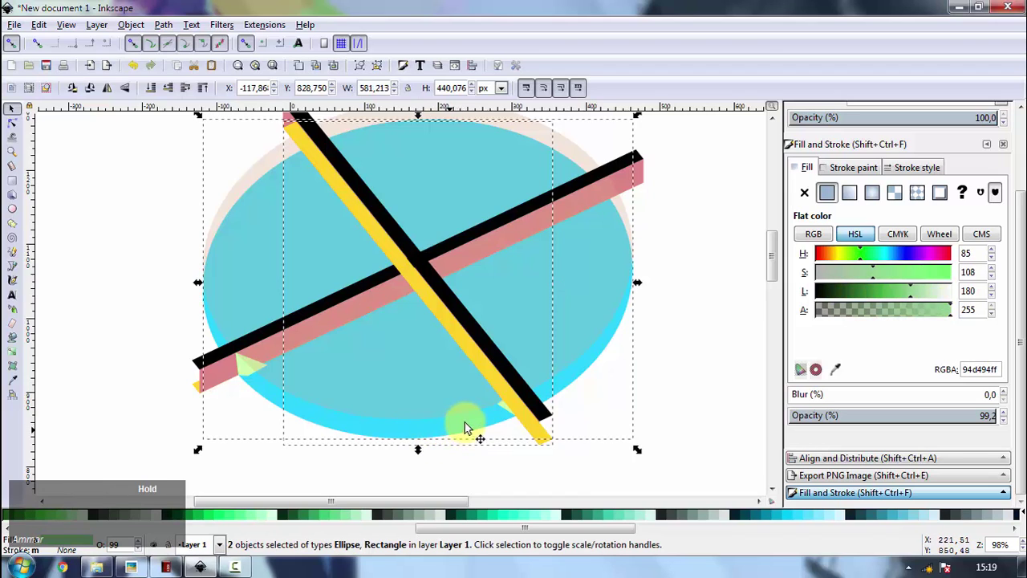
click(170, 26)
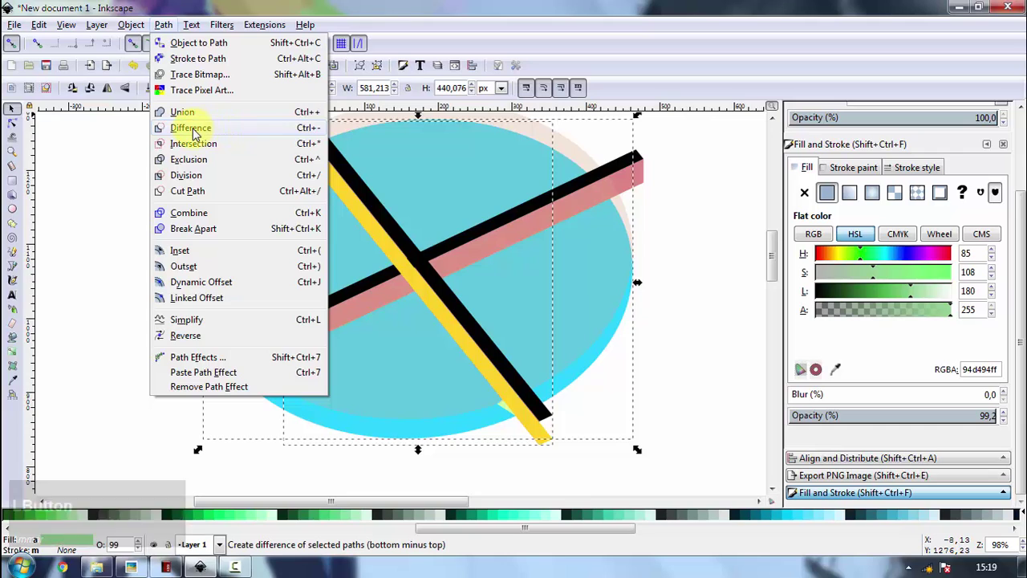
click(197, 133)
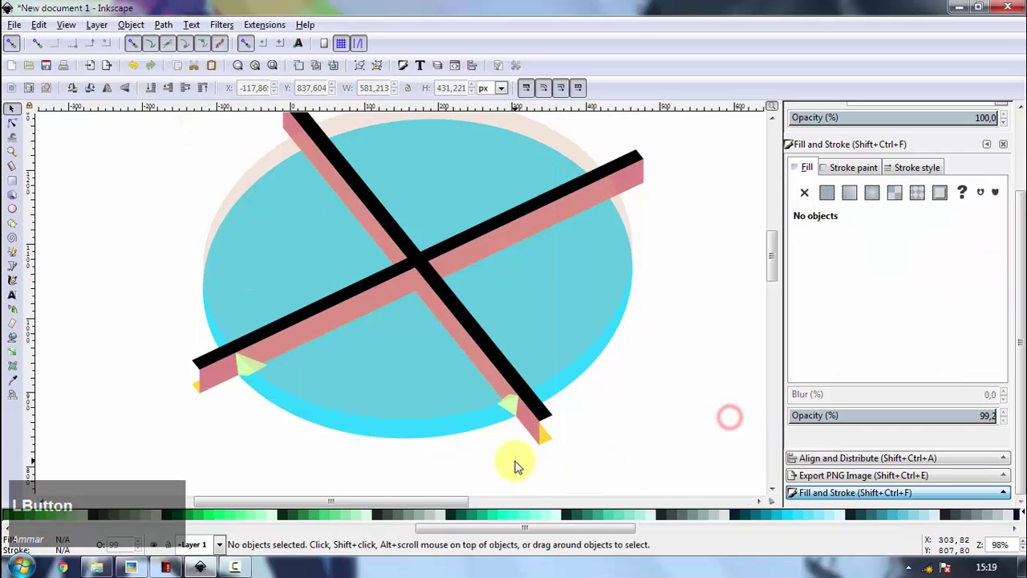
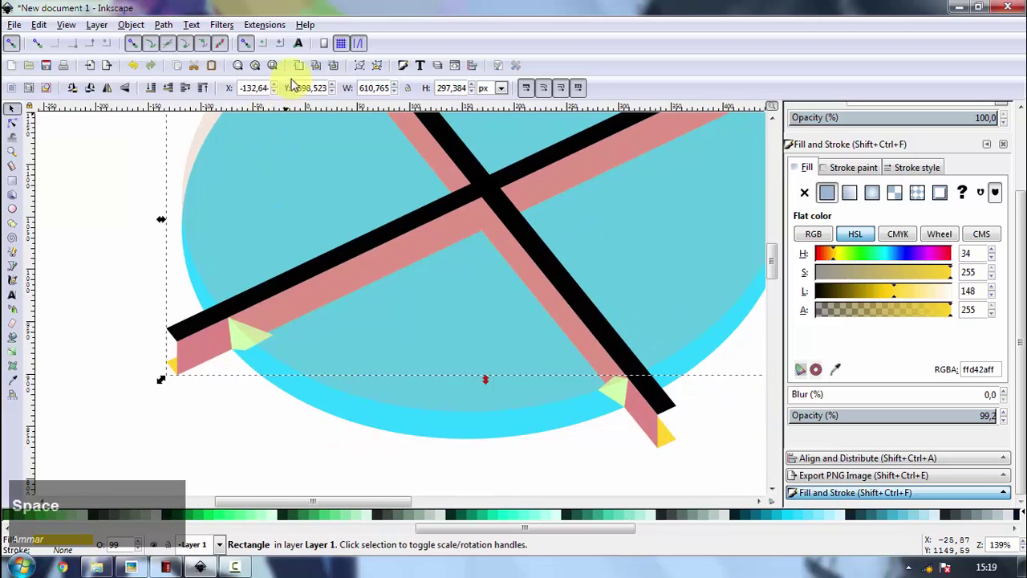
- Duplicate the bar strip, fill it orange and offset it alongside the long black bar
click(299, 73)
scroll(down, 3)
scroll(up, 3)
click(449, 350)
scroll(down, 3)
click(168, 28)
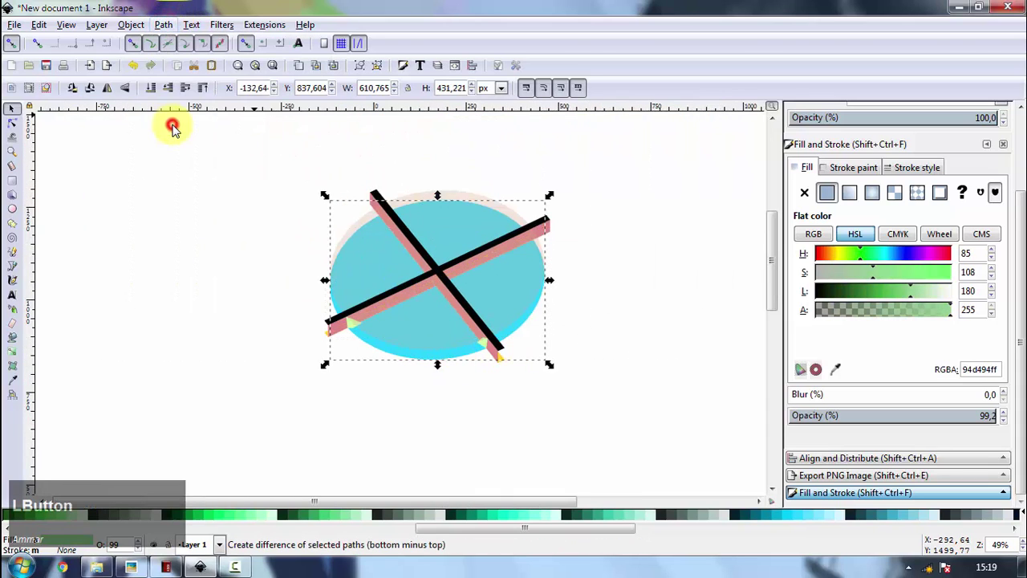
scroll(up, 3)
- Subtract the strips from a disc copy, breaking the cyan disc into pieces between the cross arms
click(446, 345)
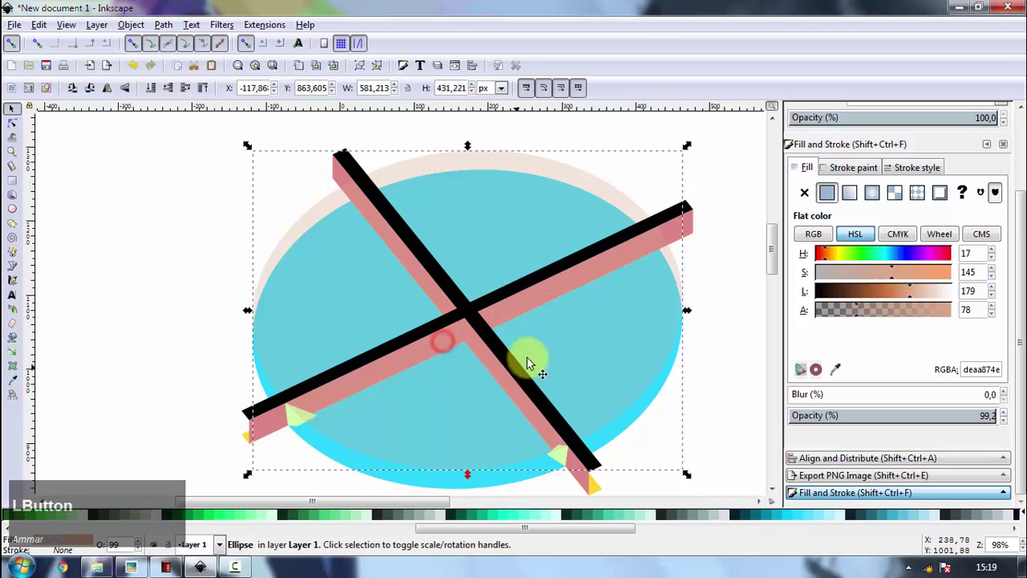
click(694, 226)
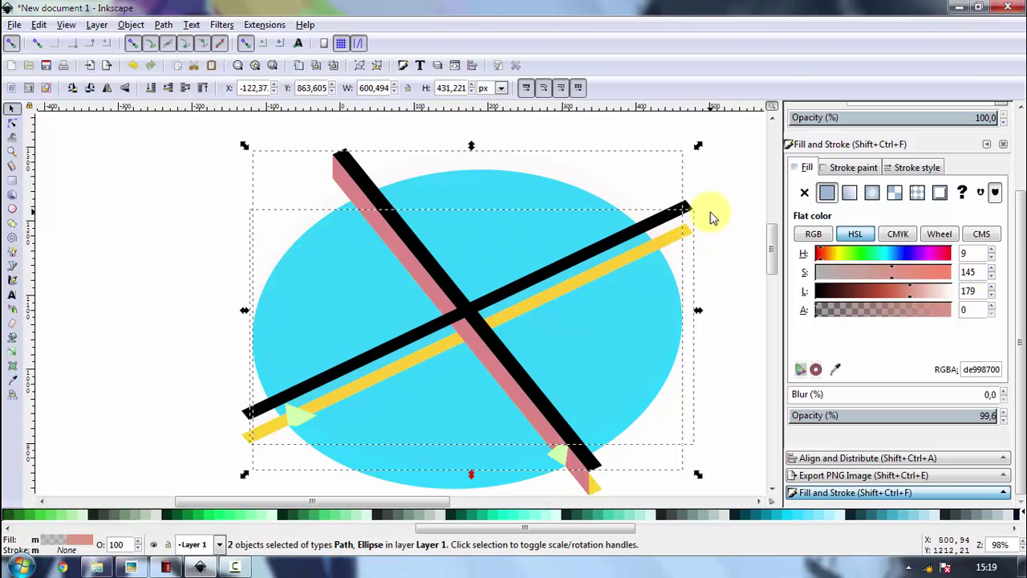
scroll(down, 3)
click(864, 314)
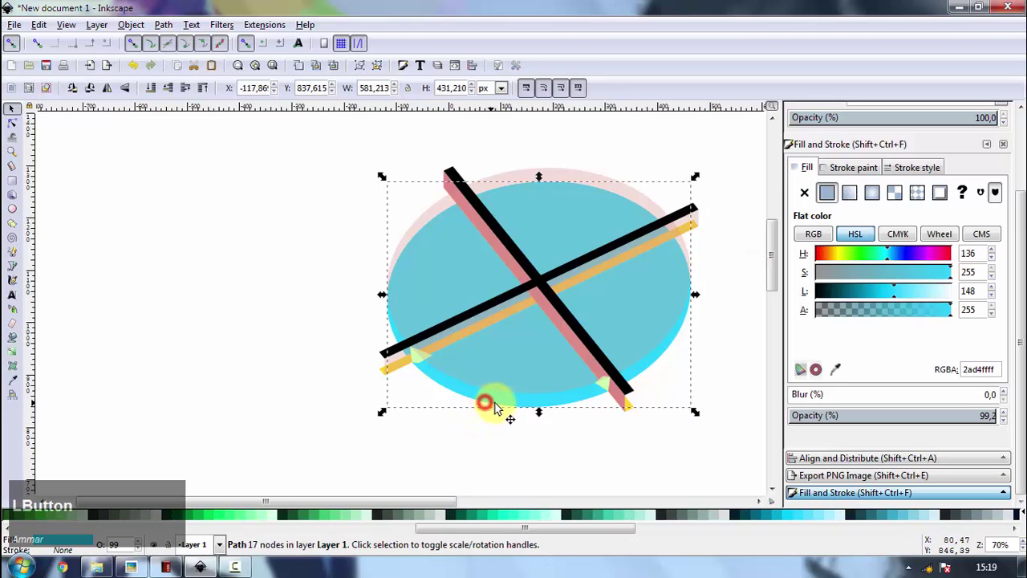
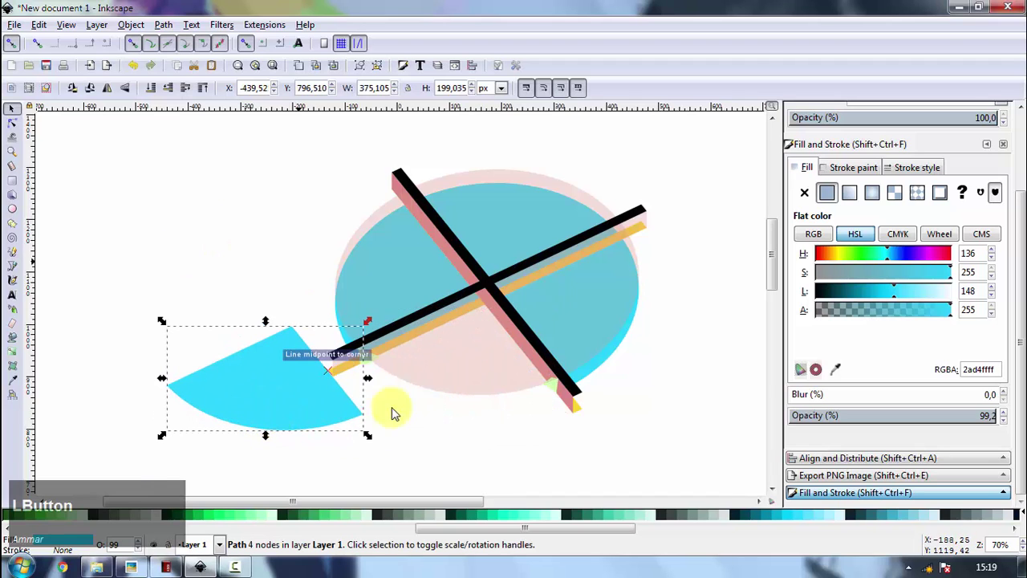
click(701, 393)
scroll(up, 3)
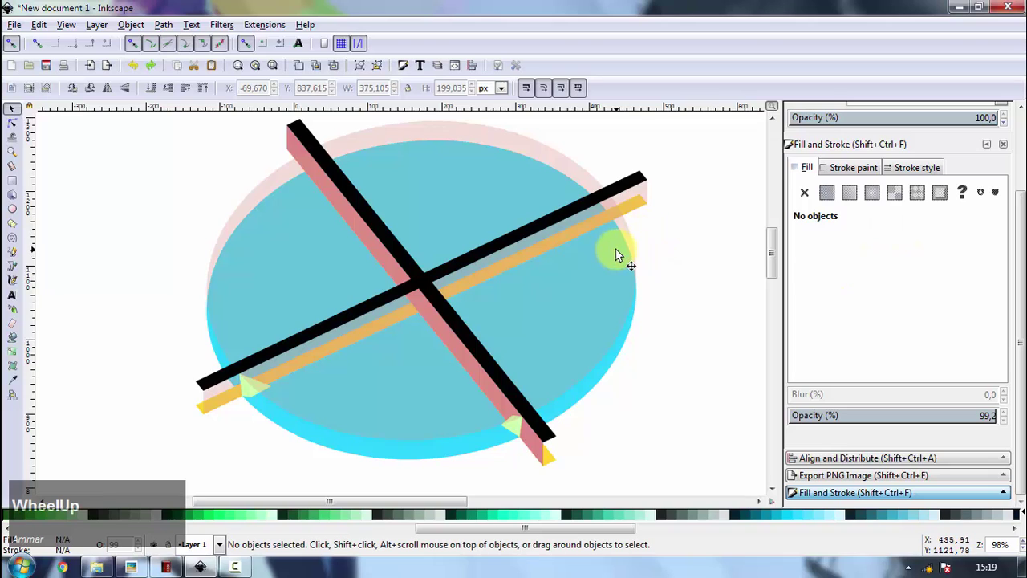
- Colour the subtracted disc top green and raise it above the strips over the cyan disc
click(619, 254)
click(647, 198)
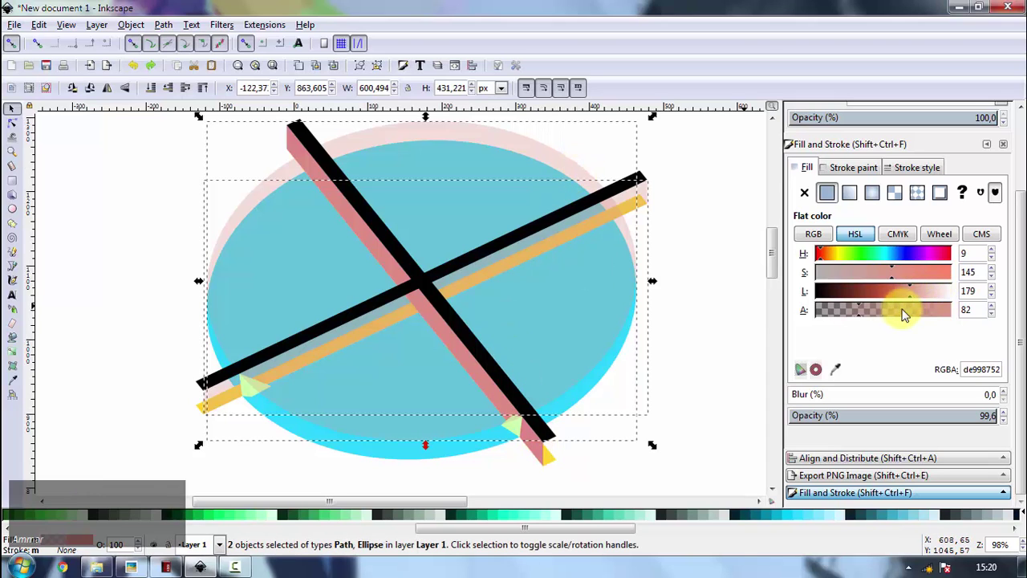
click(909, 314)
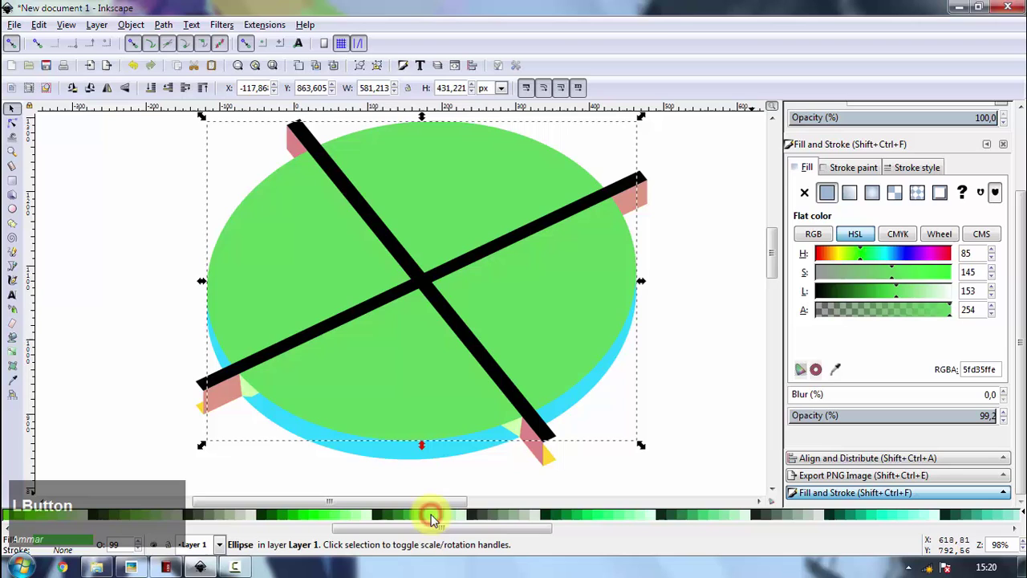
key(space)
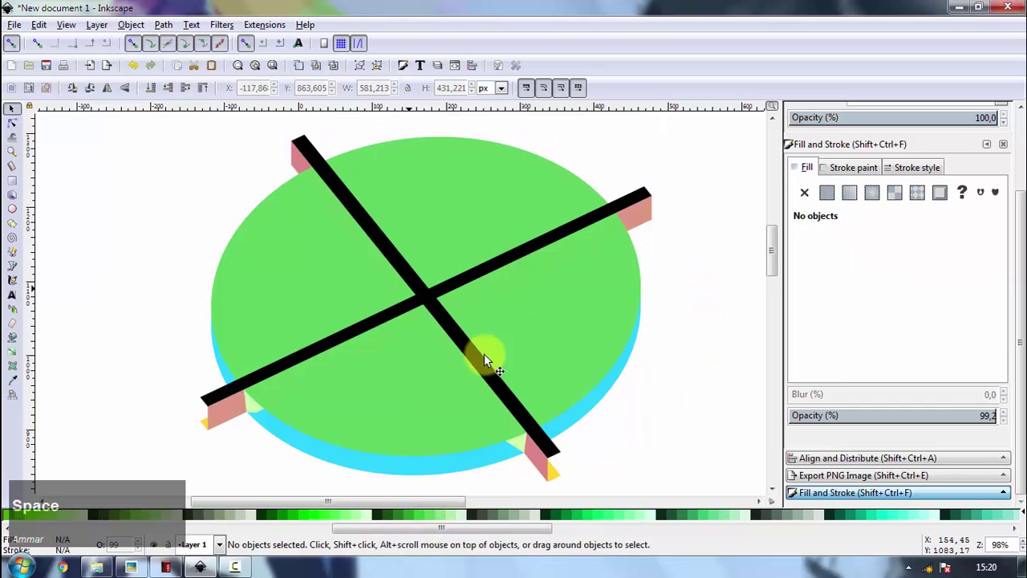
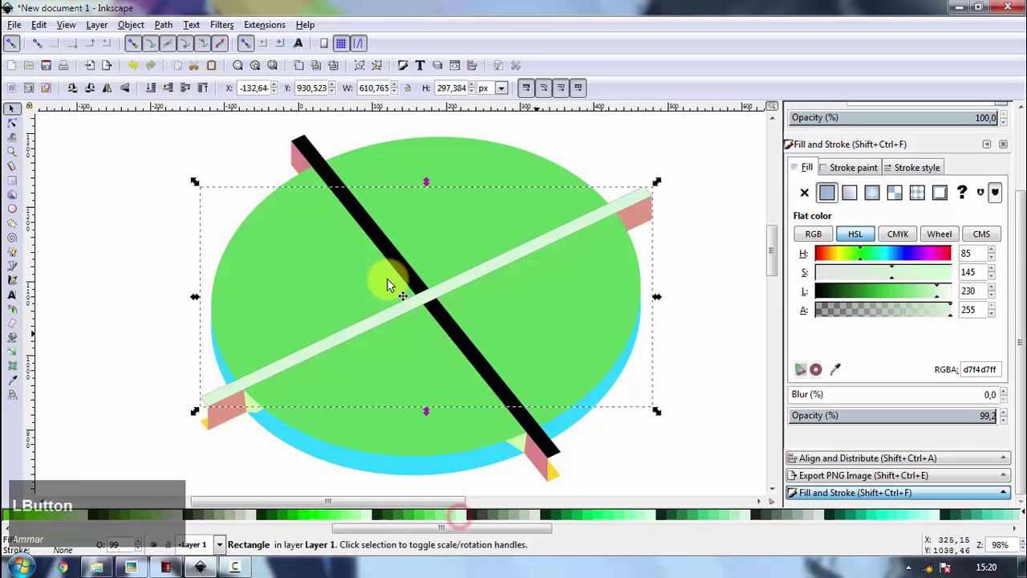
click(466, 156)
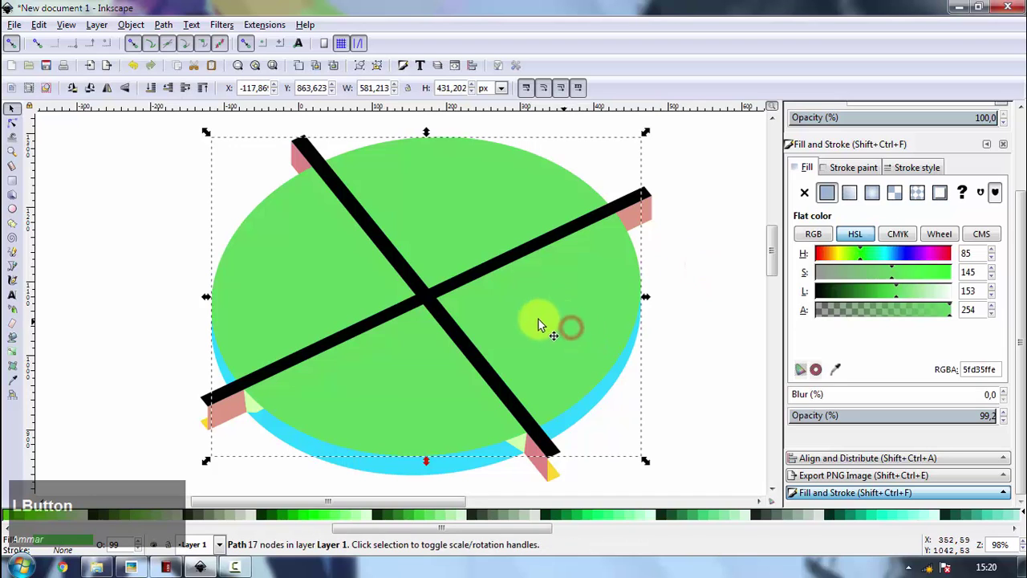
key(space)
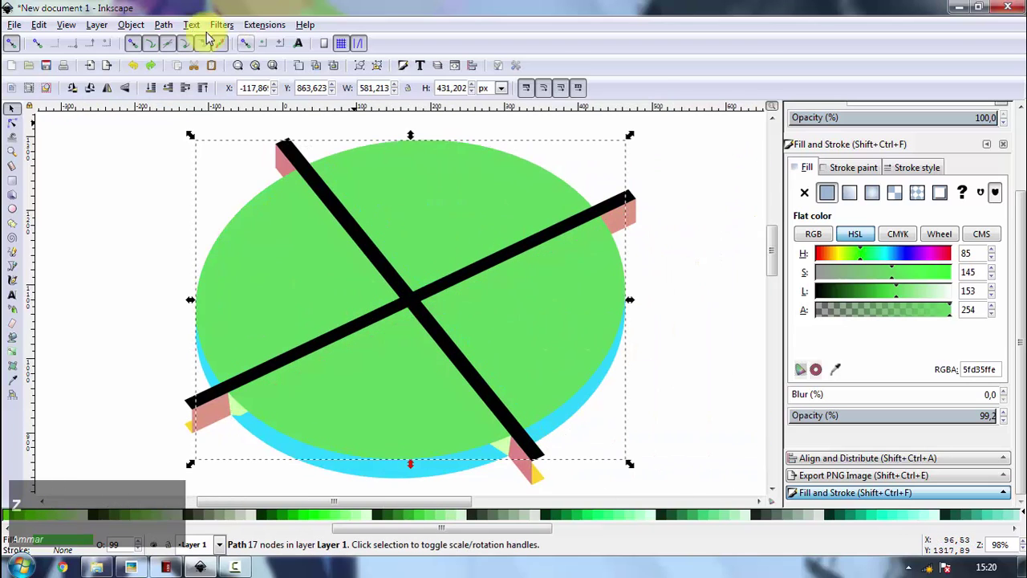
click(161, 26)
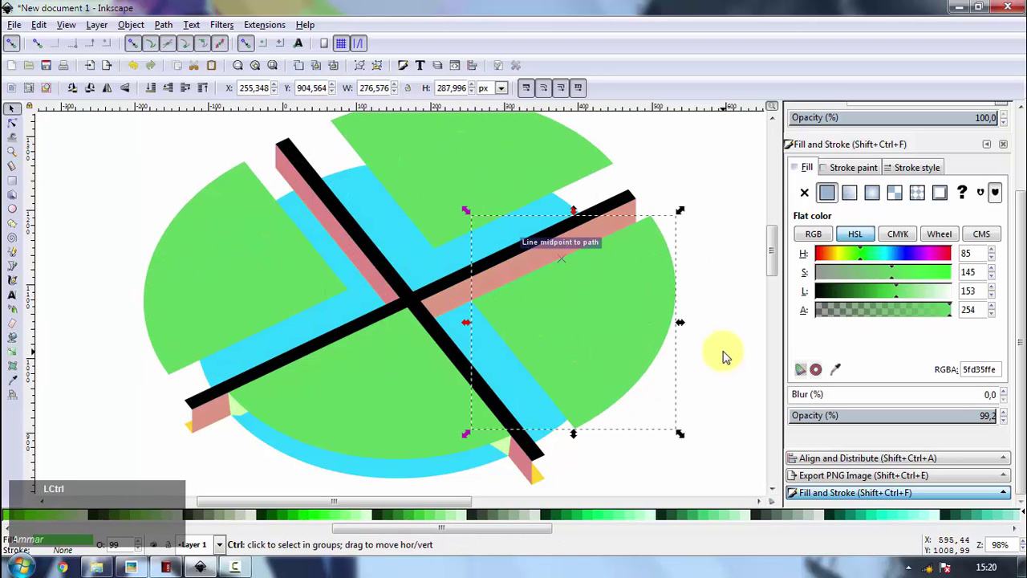
key(ctrl+z)
click(726, 340)
key(space)
scroll(down, 3)
key(space)
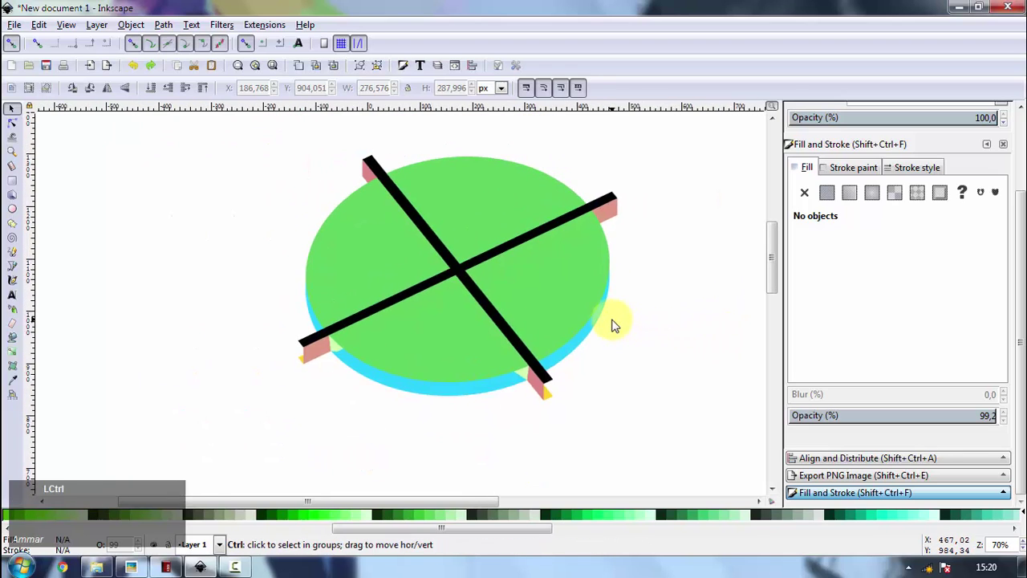
scroll(up, 3)
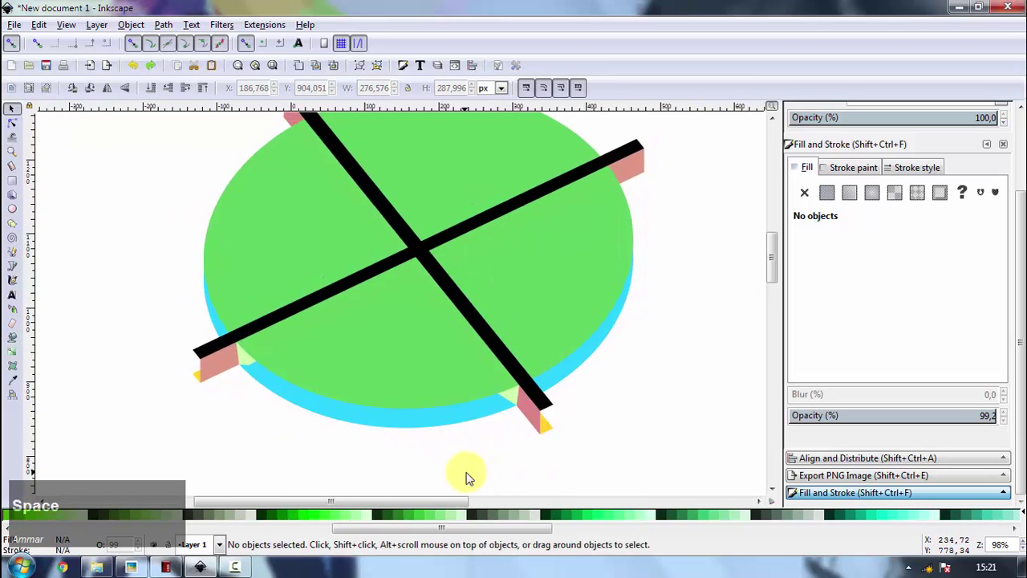
- Fill the top-left quarter pink, the top-right brighter green and the bottom-left yellow
key(space)
click(337, 272)
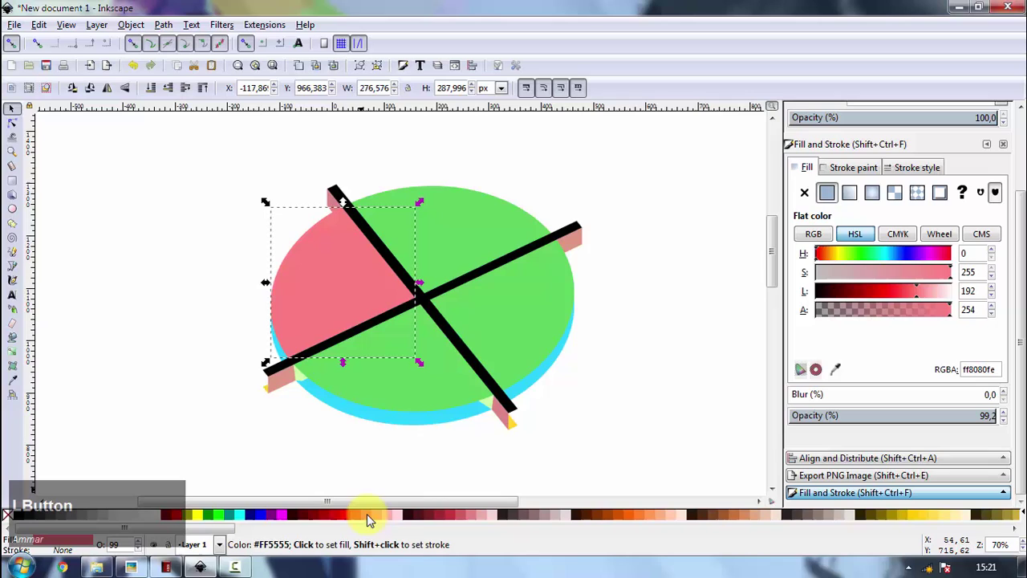
click(446, 213)
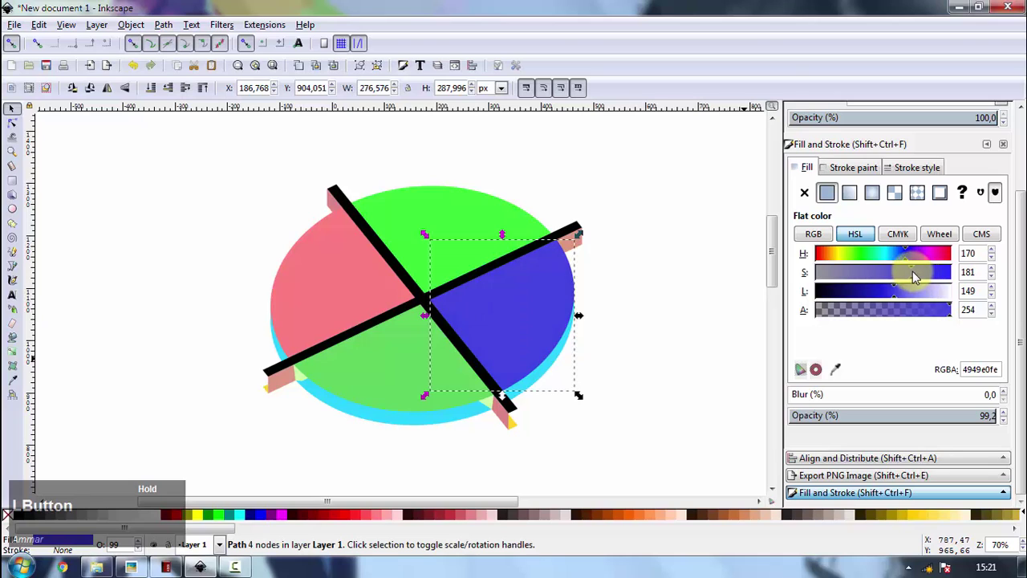
click(403, 383)
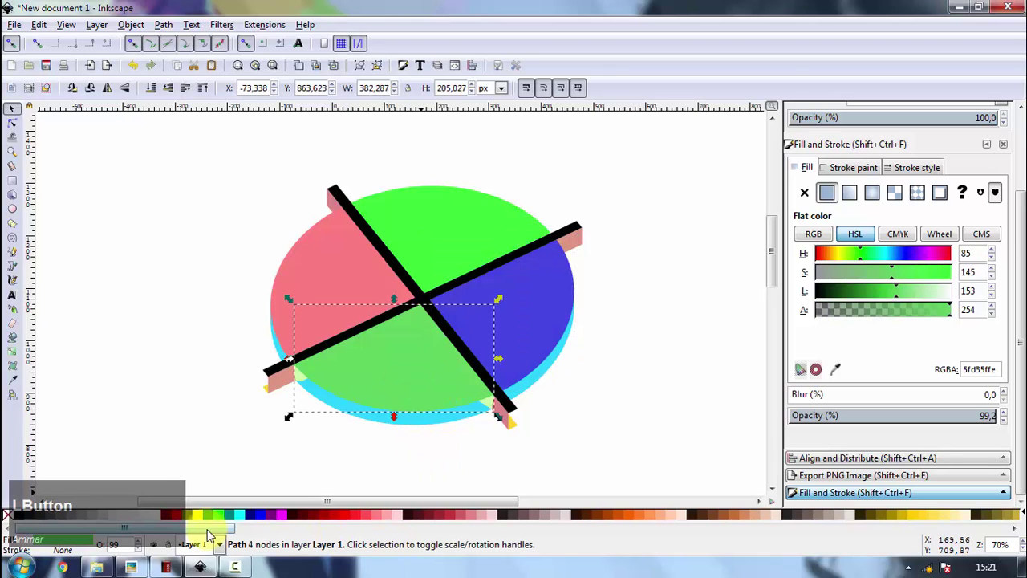
click(218, 533)
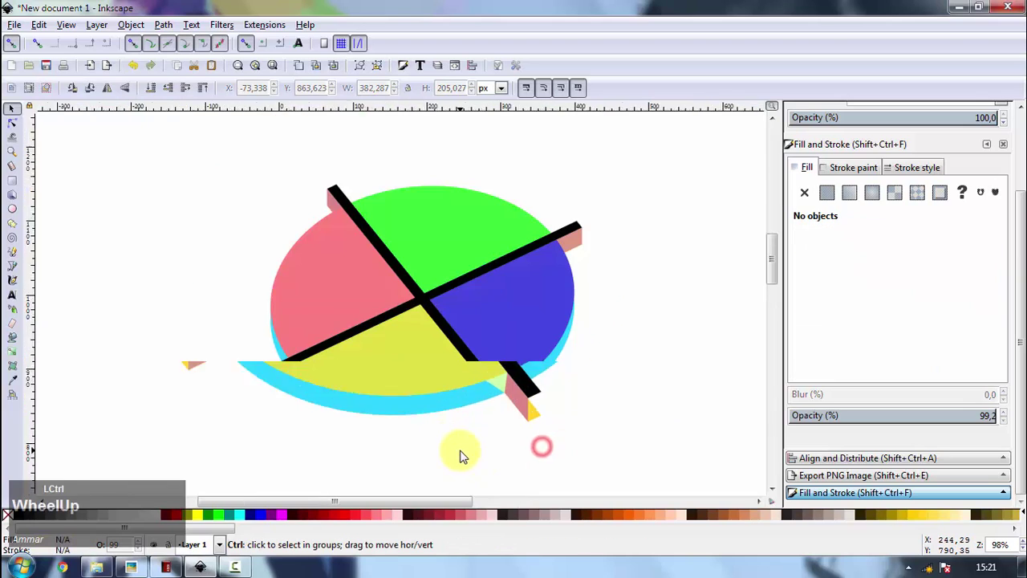
scroll(down, 3)
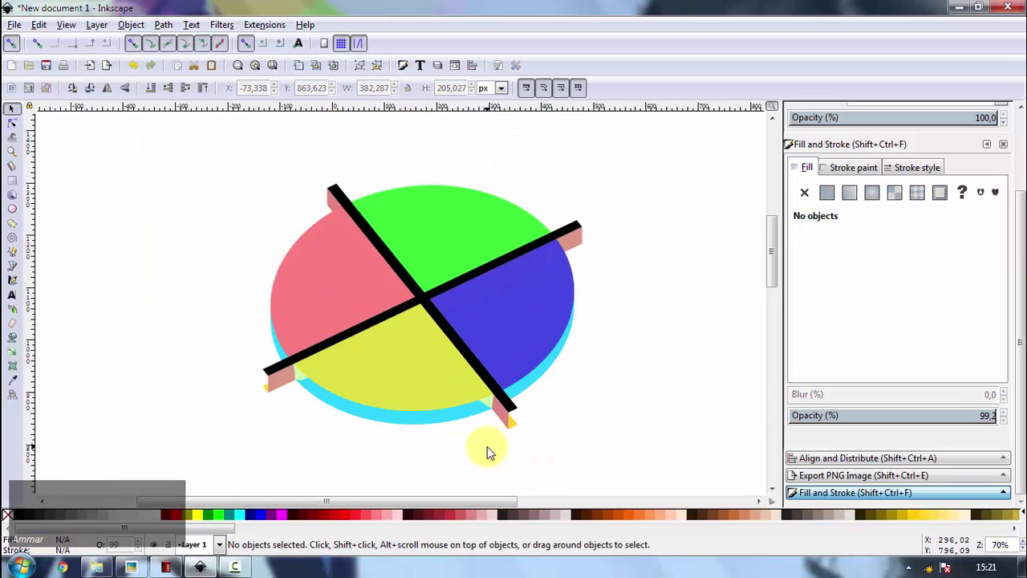
- Select the cyan side edge and sample each quarter's colour with the Dropper to shade the rim darker
click(239, 566)
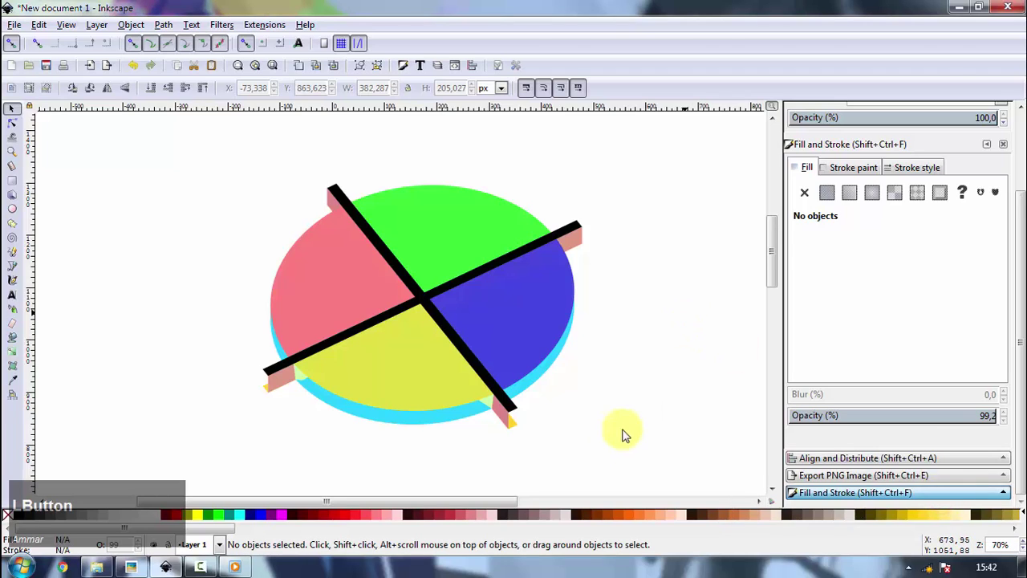
key(space)
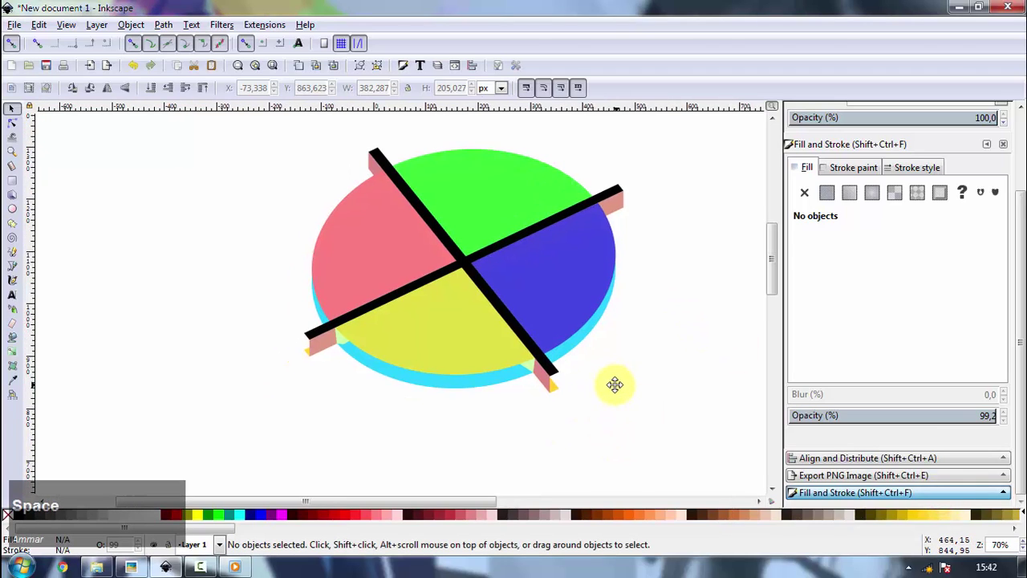
scroll(up, 3)
click(327, 342)
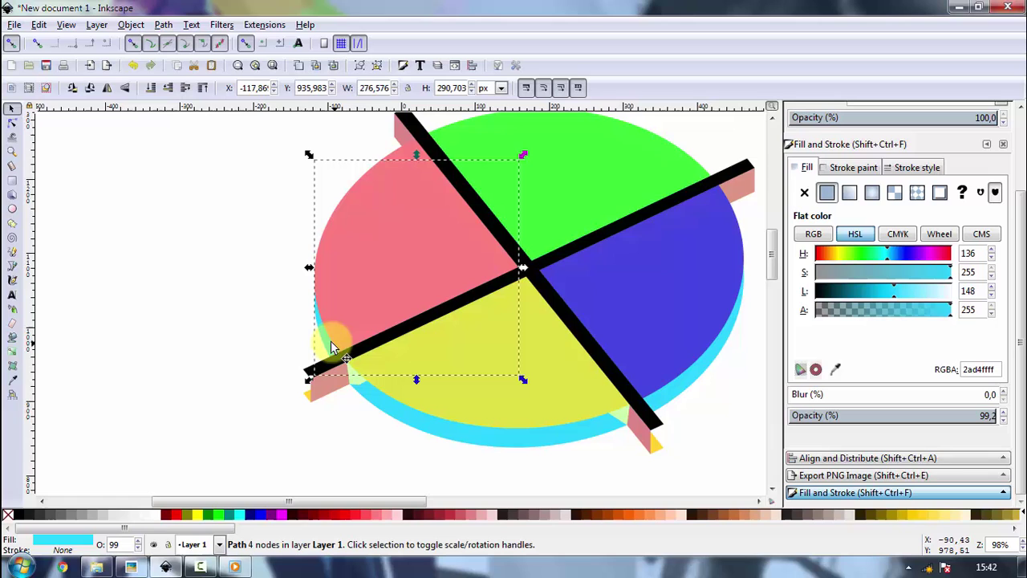
click(17, 380)
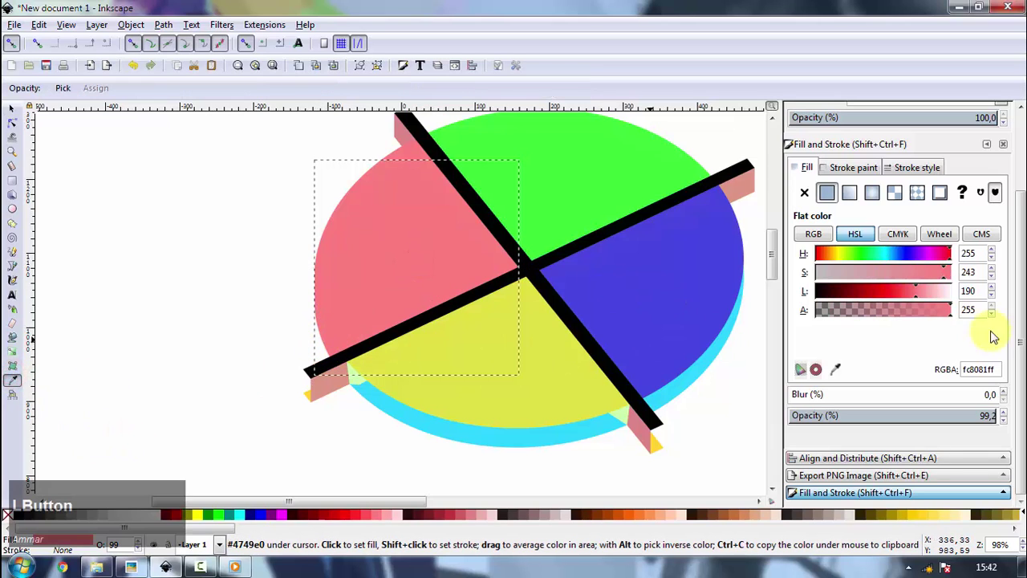
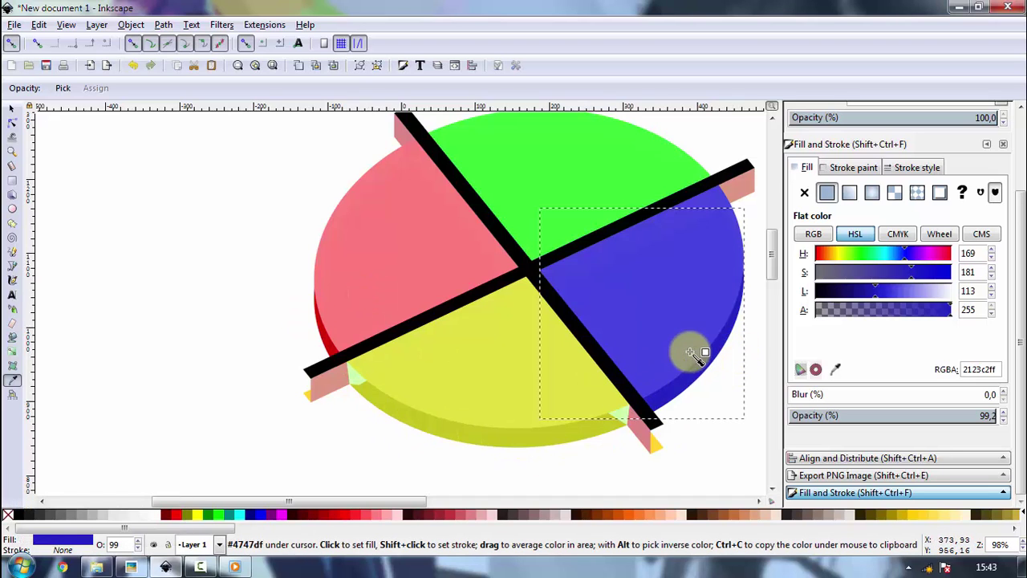
click(21, 115)
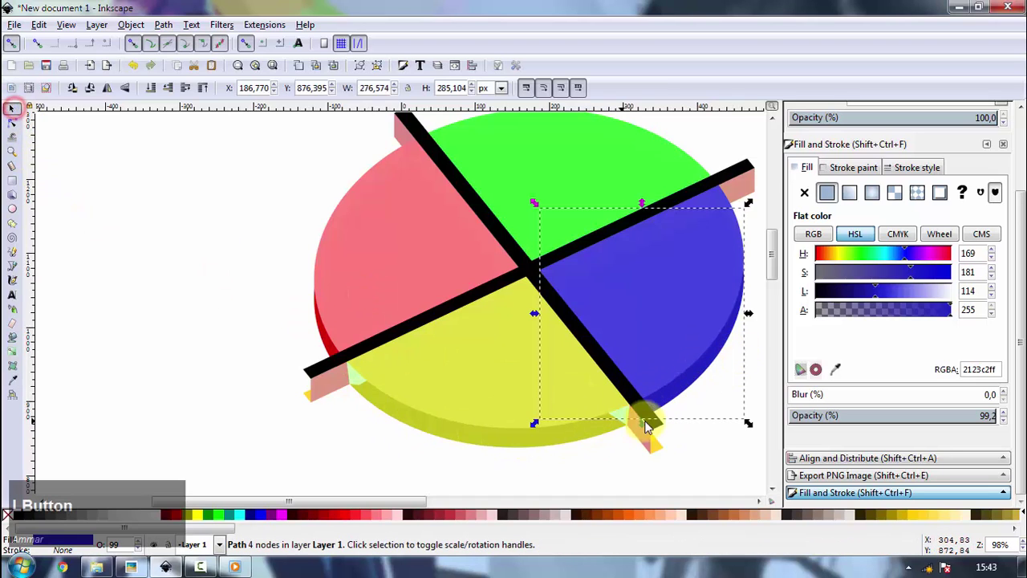
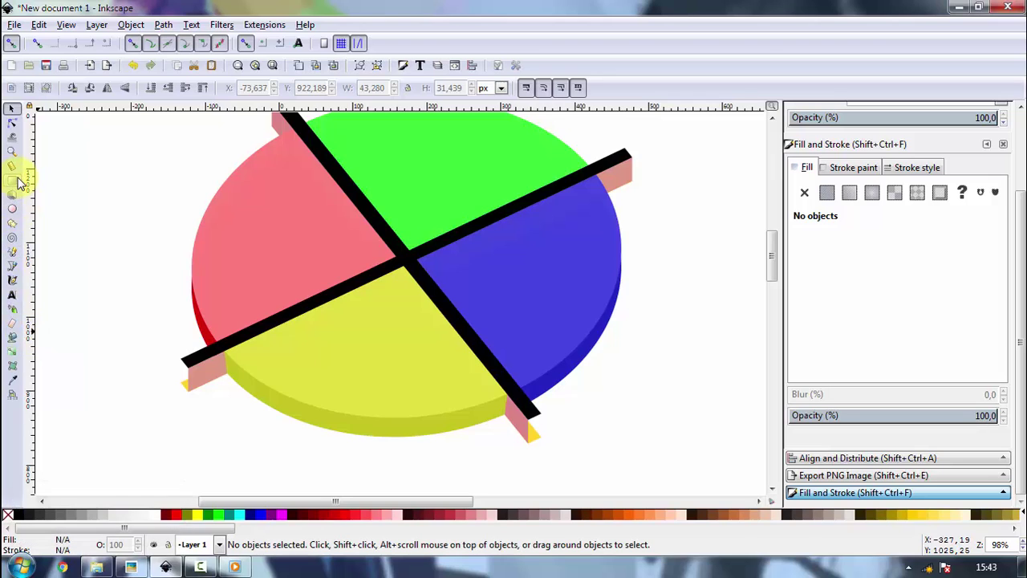
- Trace the left bar's end face with the Pen tool and fill it light grey
click(15, 273)
scroll(up, 3)
click(206, 344)
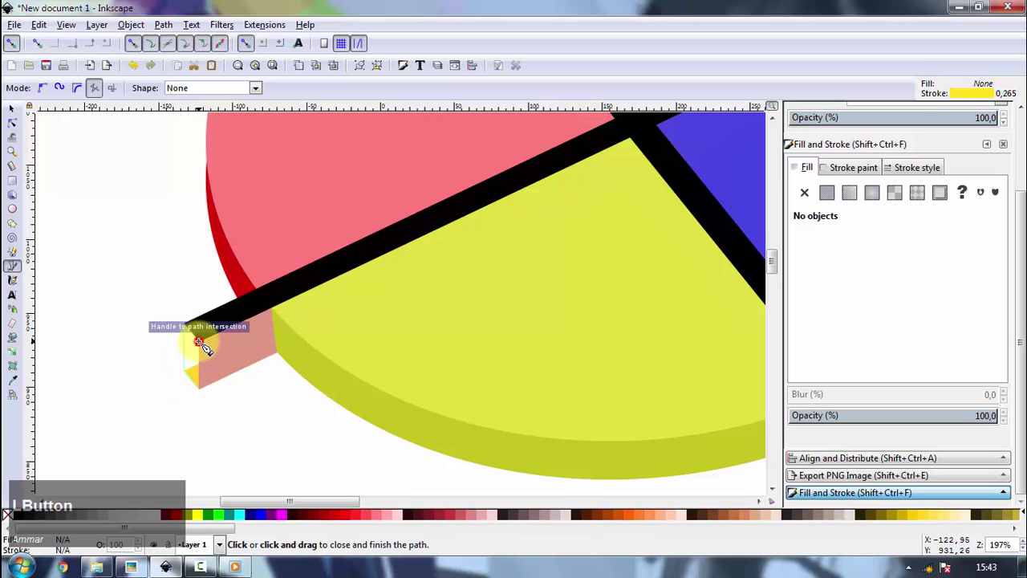
click(106, 521)
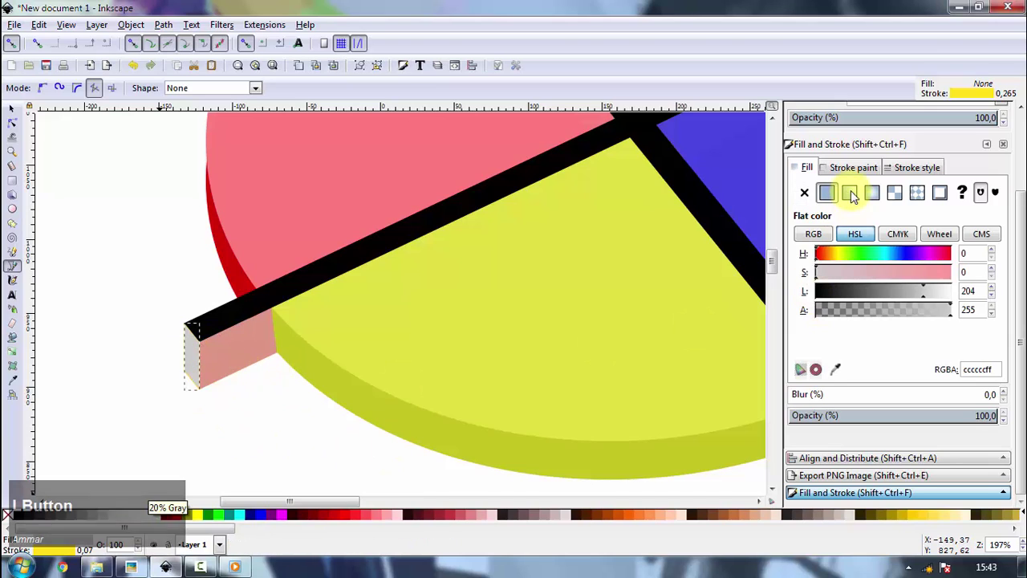
click(810, 197)
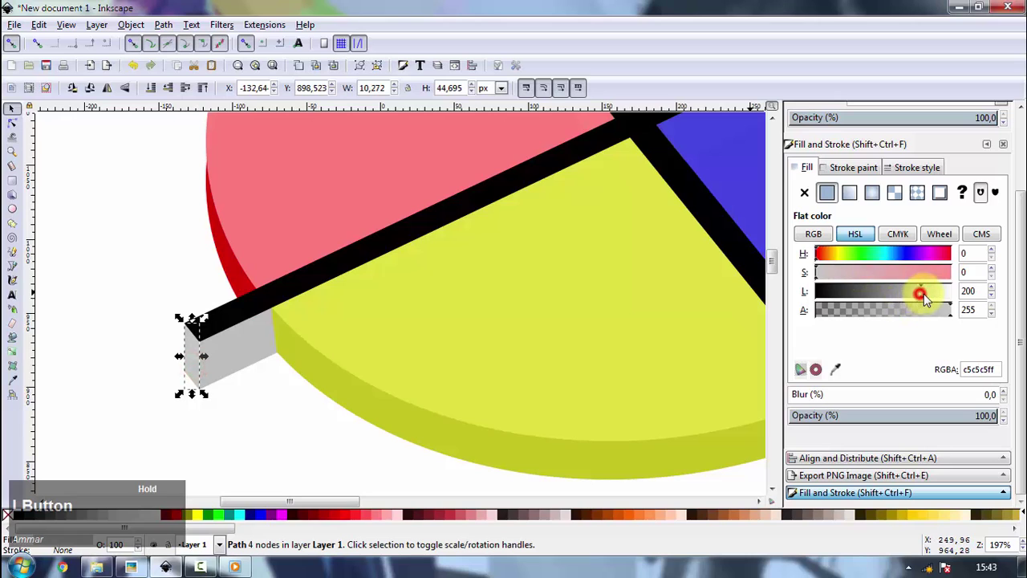
- Start tracing an end face at the bottom bar's tip
scroll(down, 3)
scroll(down, 3)
key(space)
scroll(up, 3)
click(565, 405)
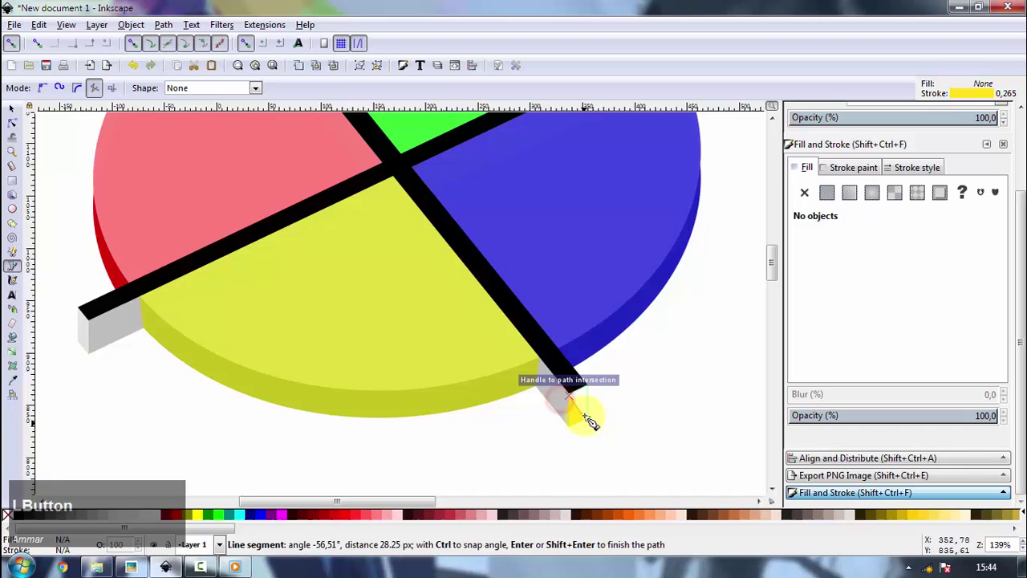
- Zoom in and place a corner point of the traced face on the bottom bar's tip
scroll(up, 3)
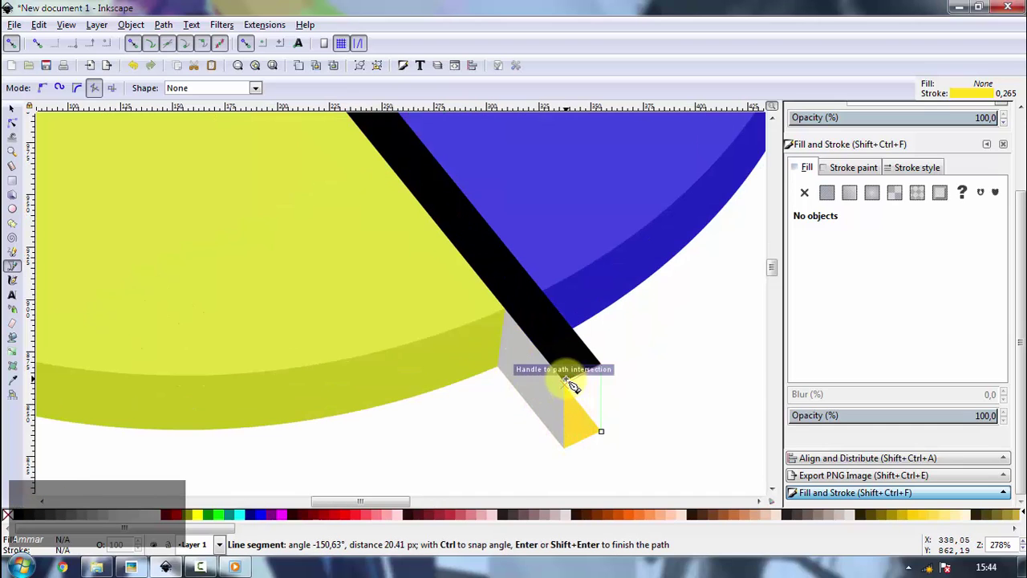
scroll(up, 3)
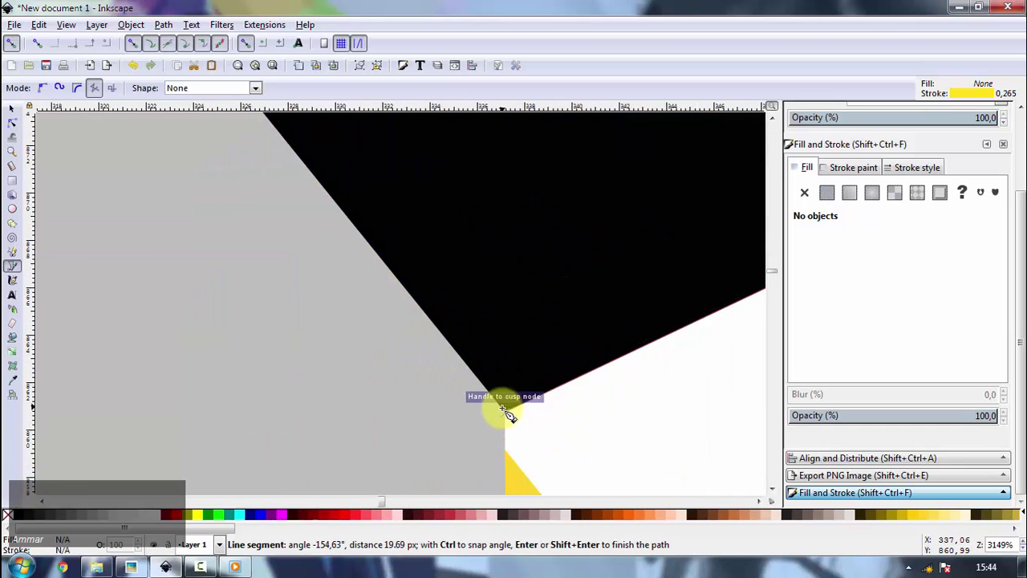
click(511, 415)
scroll(down, 3)
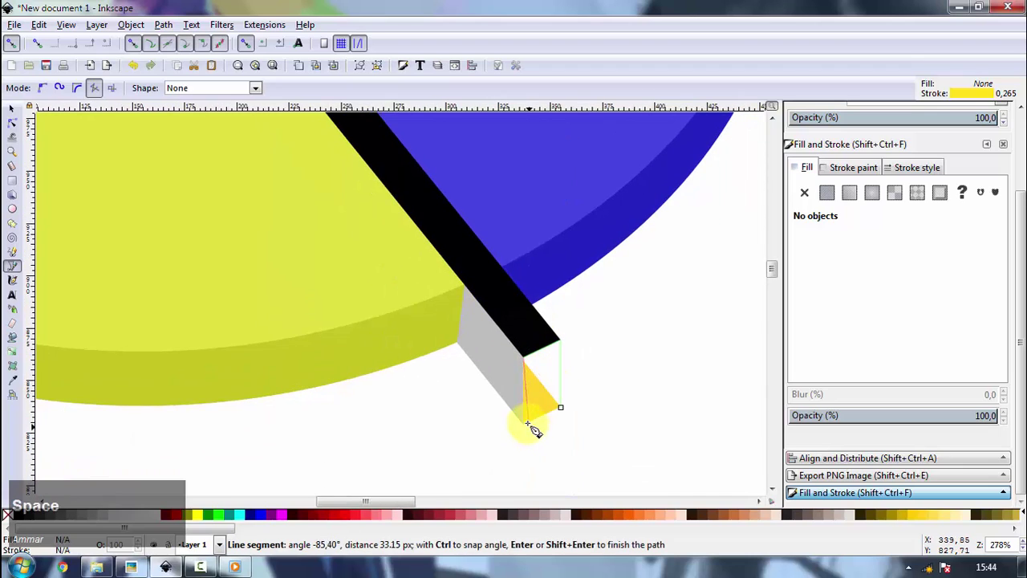
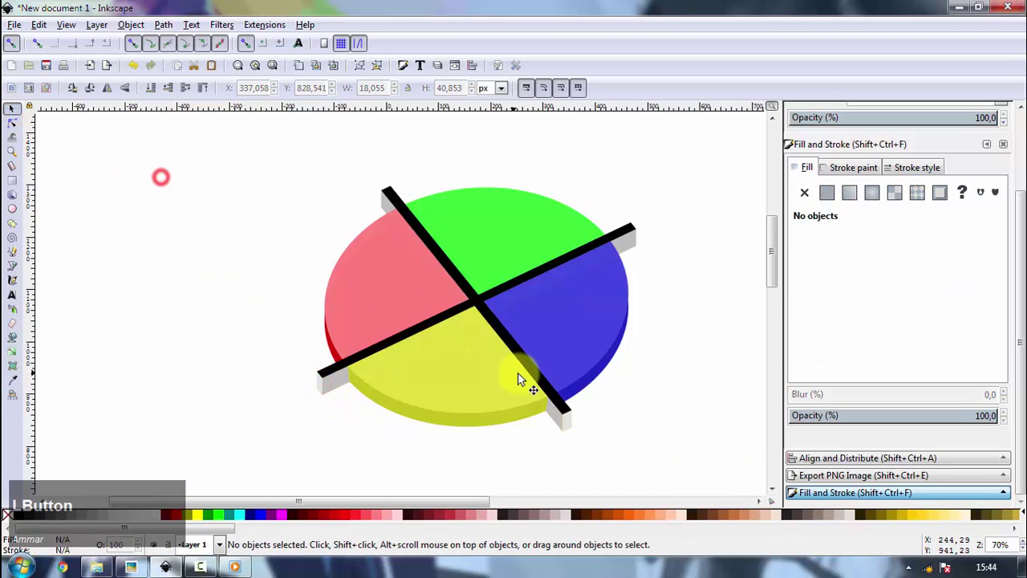
- Set the crossed bars' HSL lightness to about 122 so they read dark grey, then deselect
scroll(up, 3)
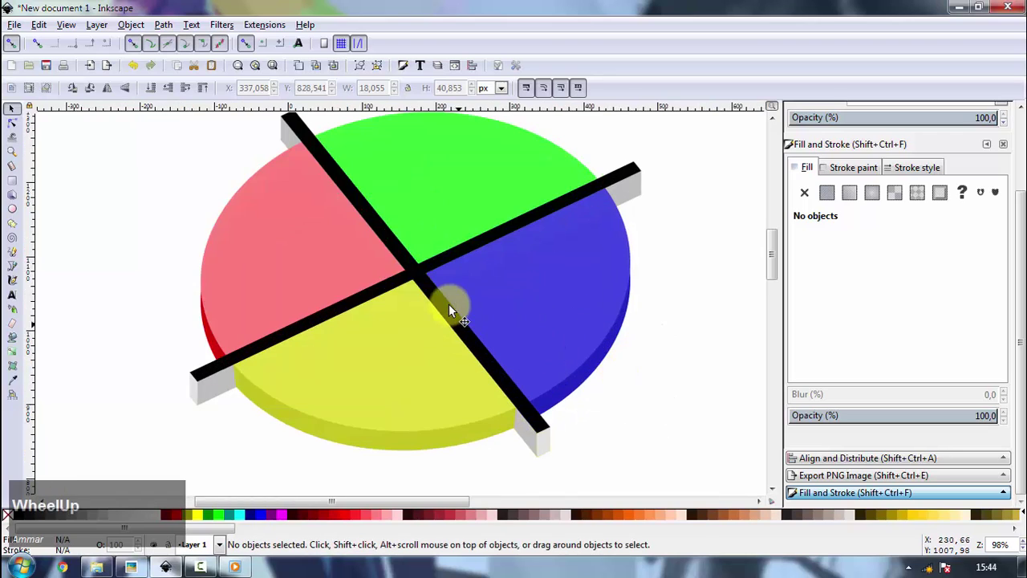
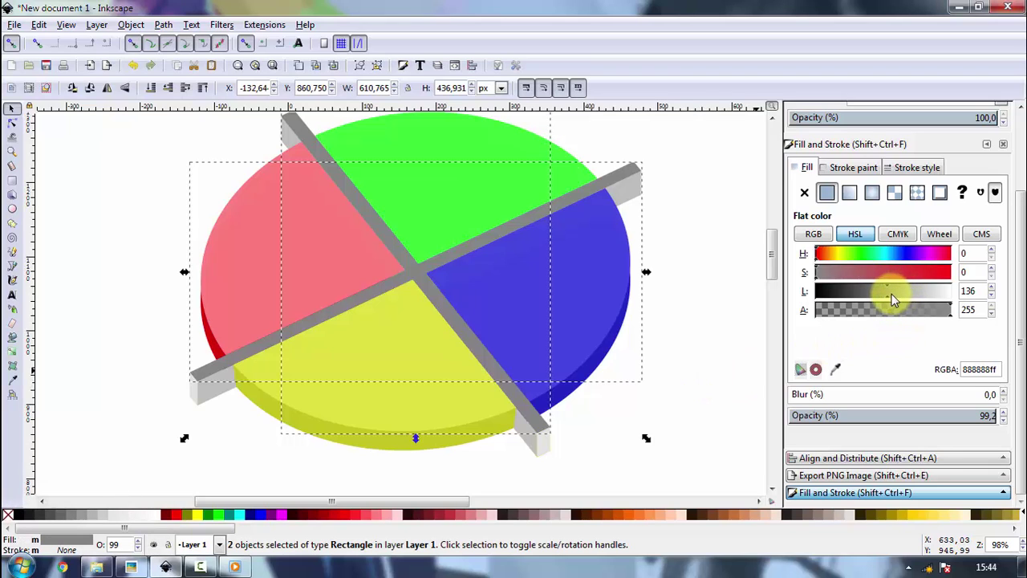
click(893, 300)
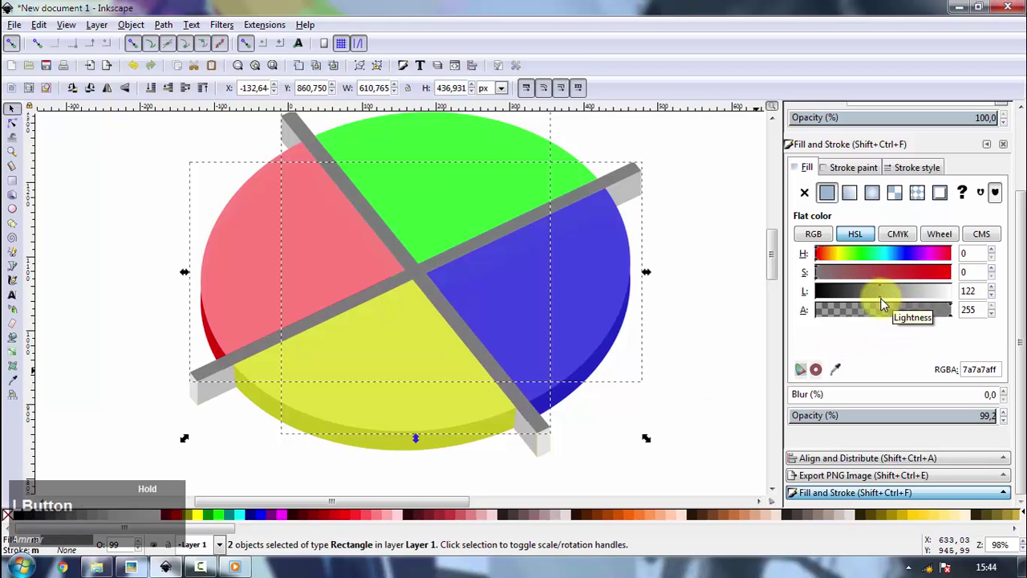
key(space)
- Adjust the yellow quarter's lightness and lower the blue quarter's saturation
click(435, 389)
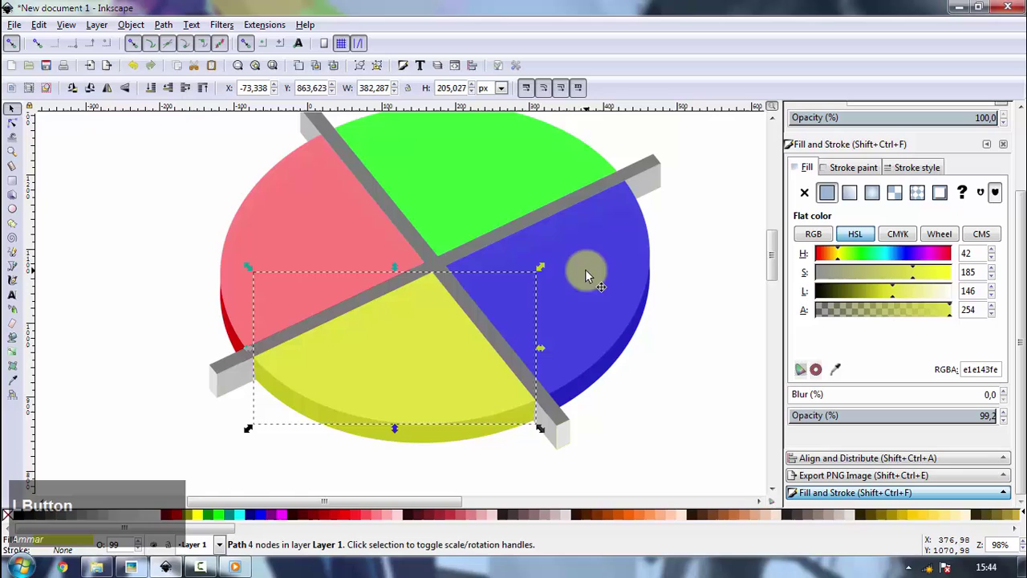
click(894, 297)
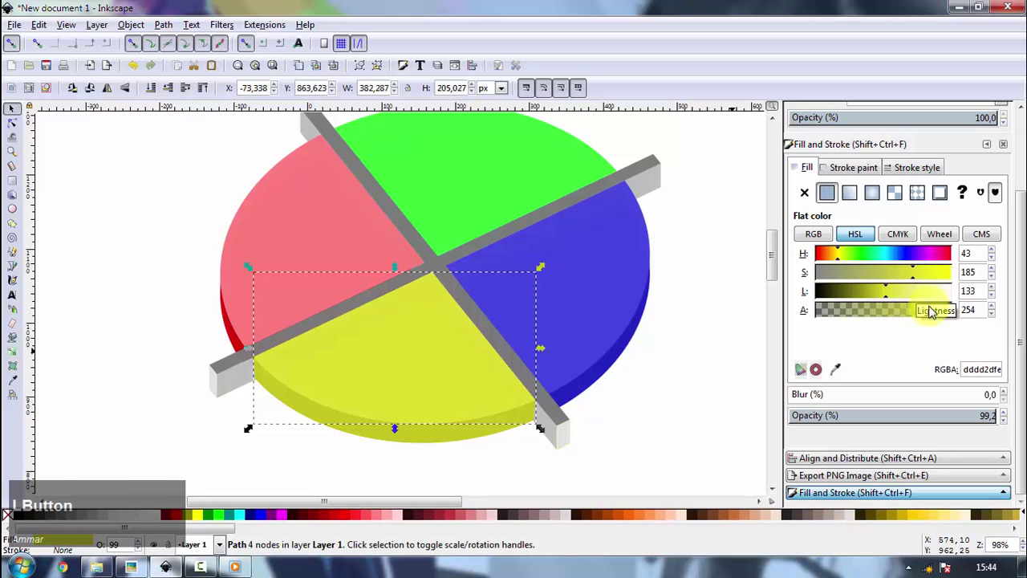
click(930, 276)
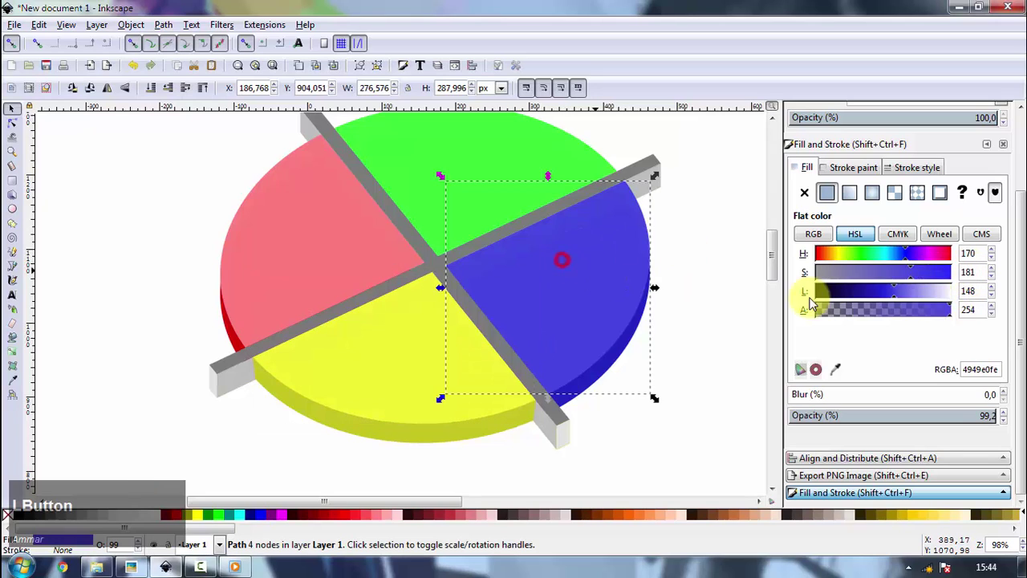
key(BackSpace)
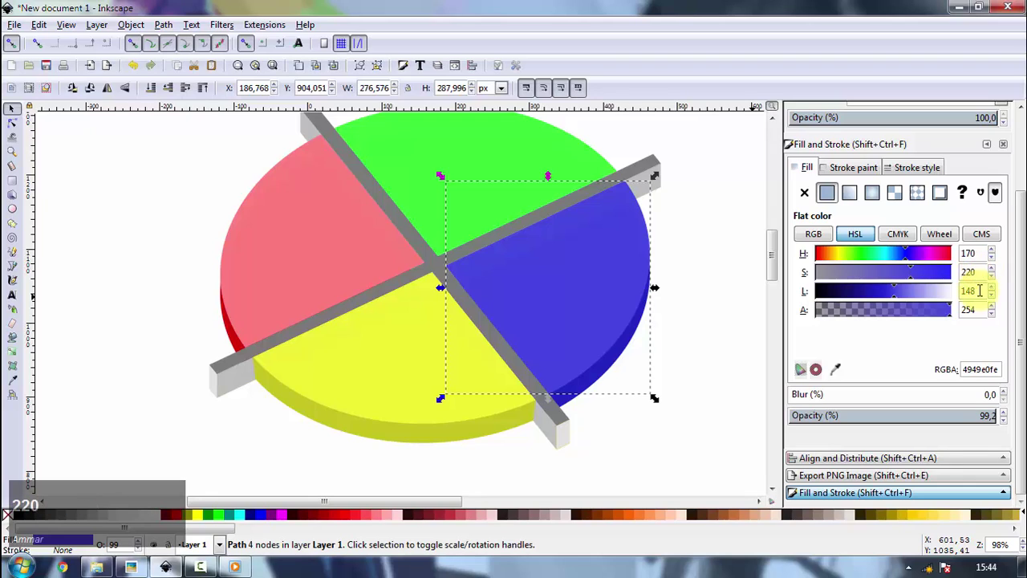
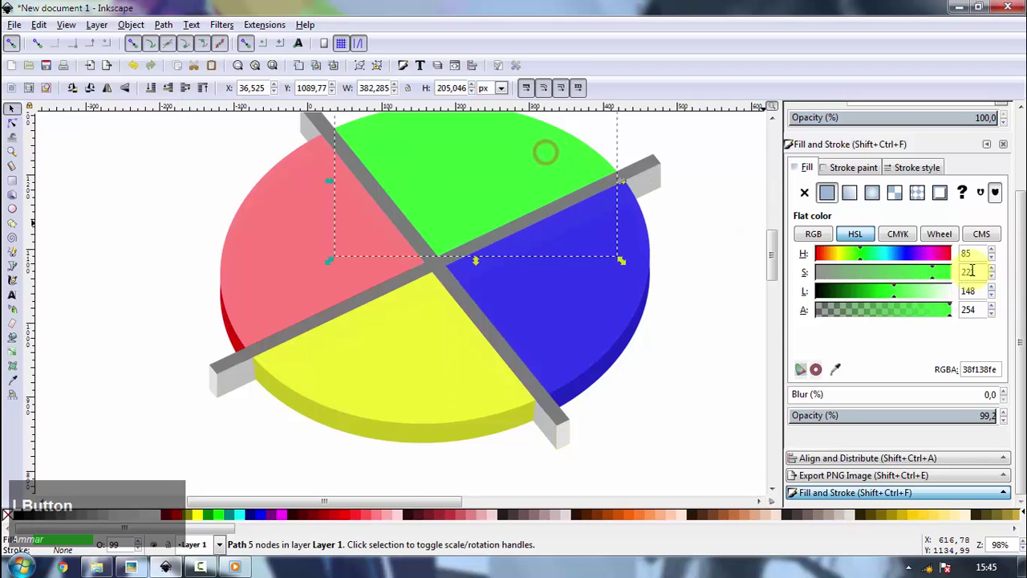
- Lower the green quarter's saturation and deepen the red top to a coral red
key(BackSpace)
key(0)
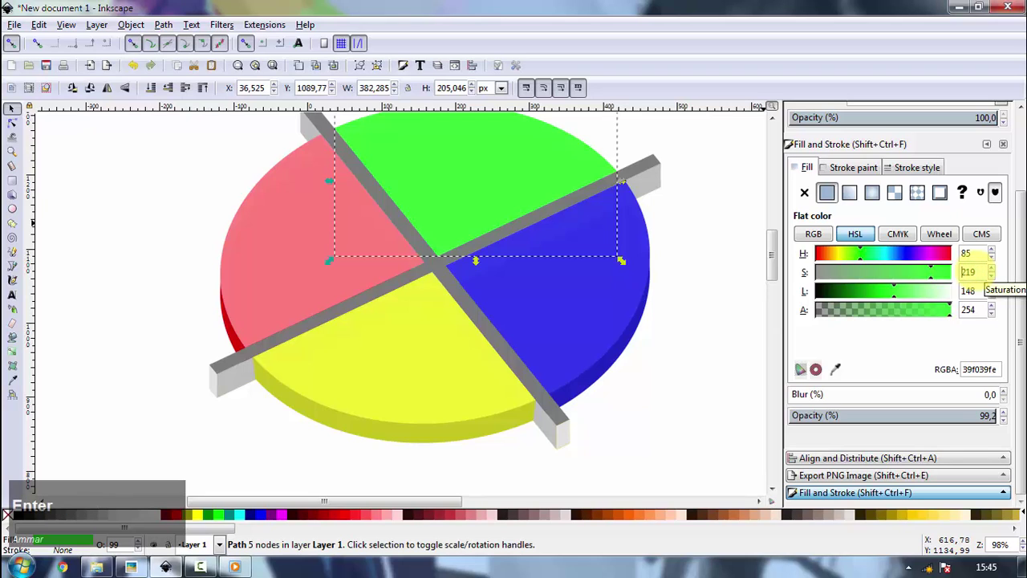
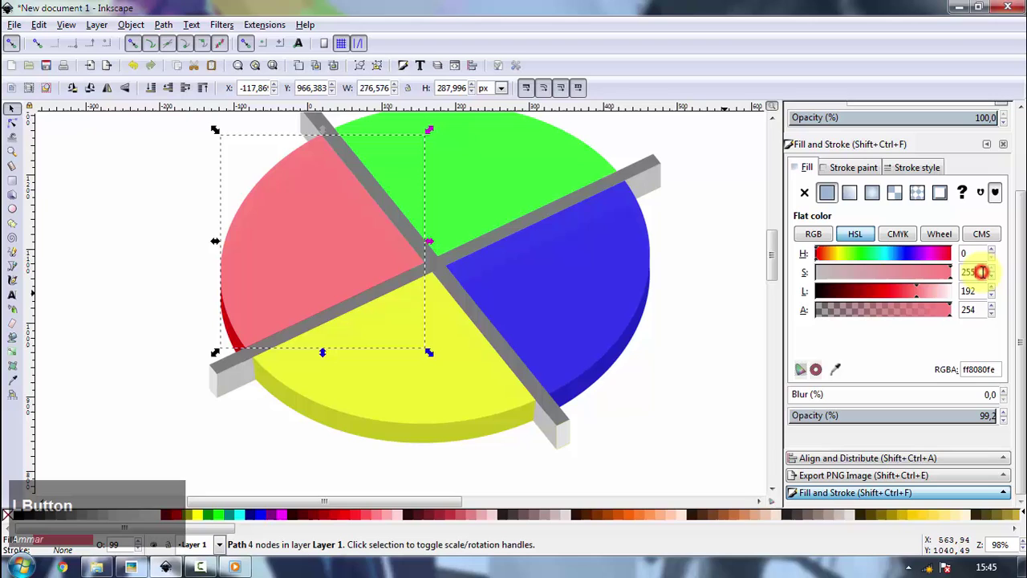
key(BackSpace)
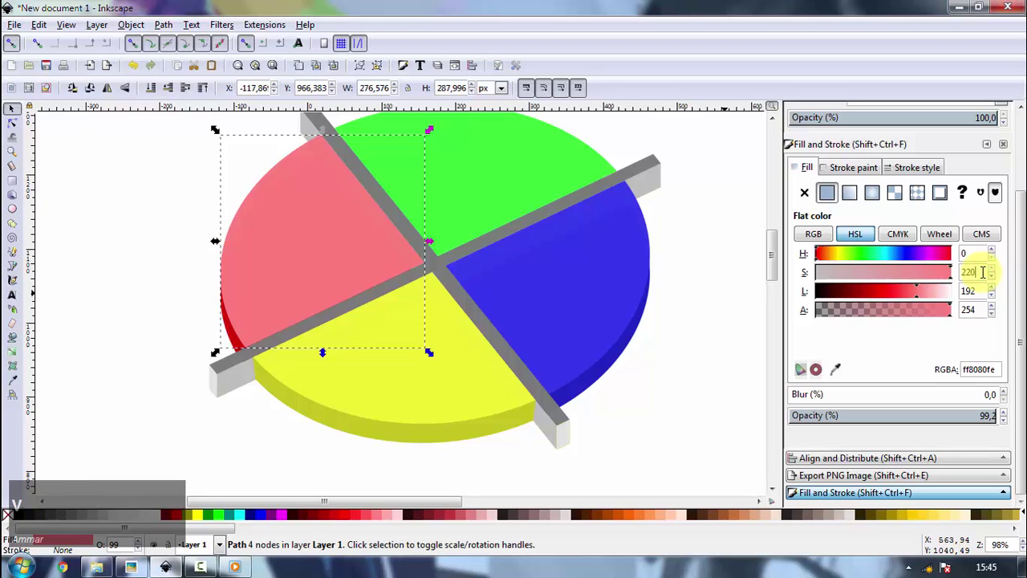
click(916, 300)
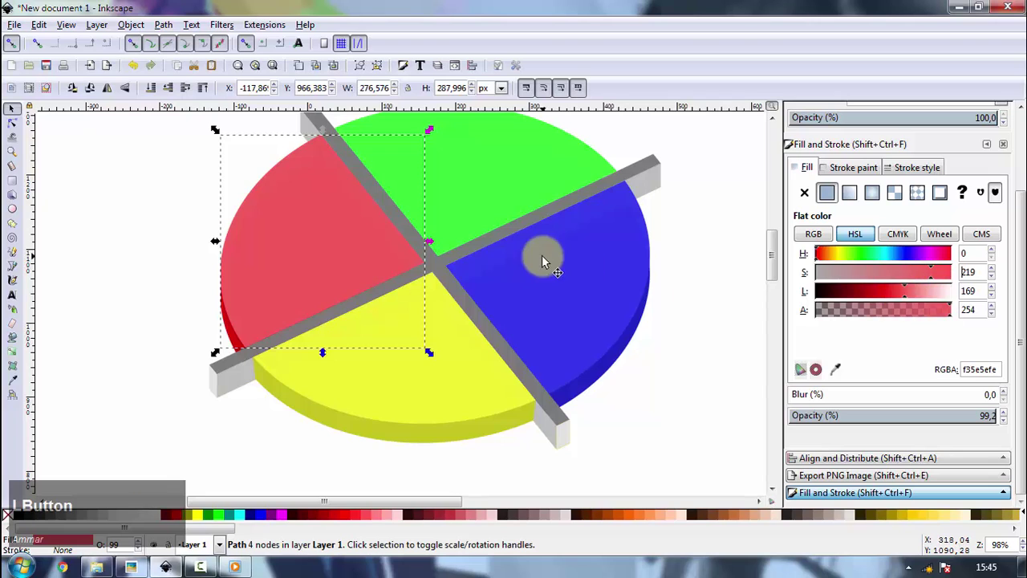
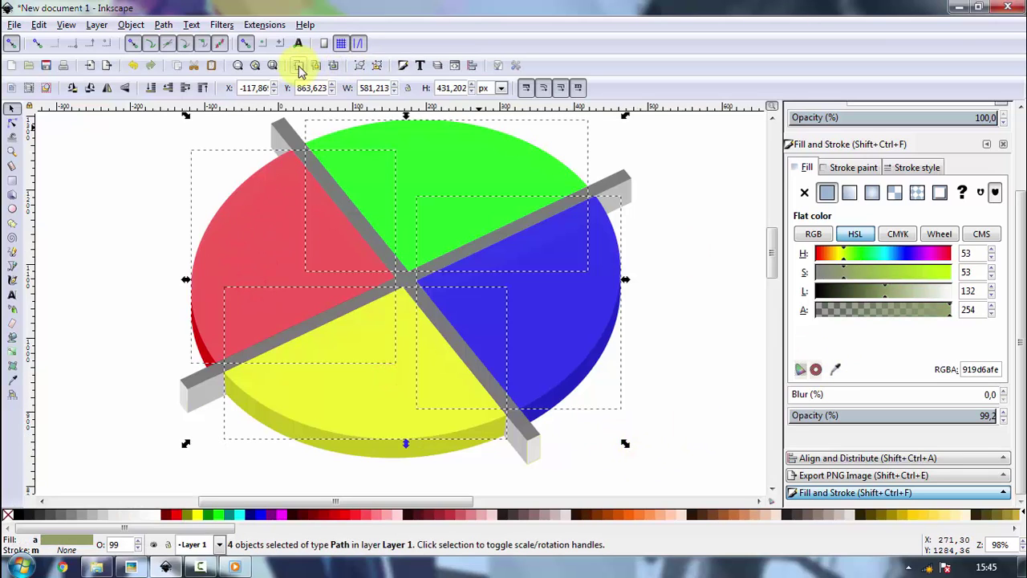
- Scale all four quadrant tops down slightly from a corner handle so a rim edge shows
click(305, 69)
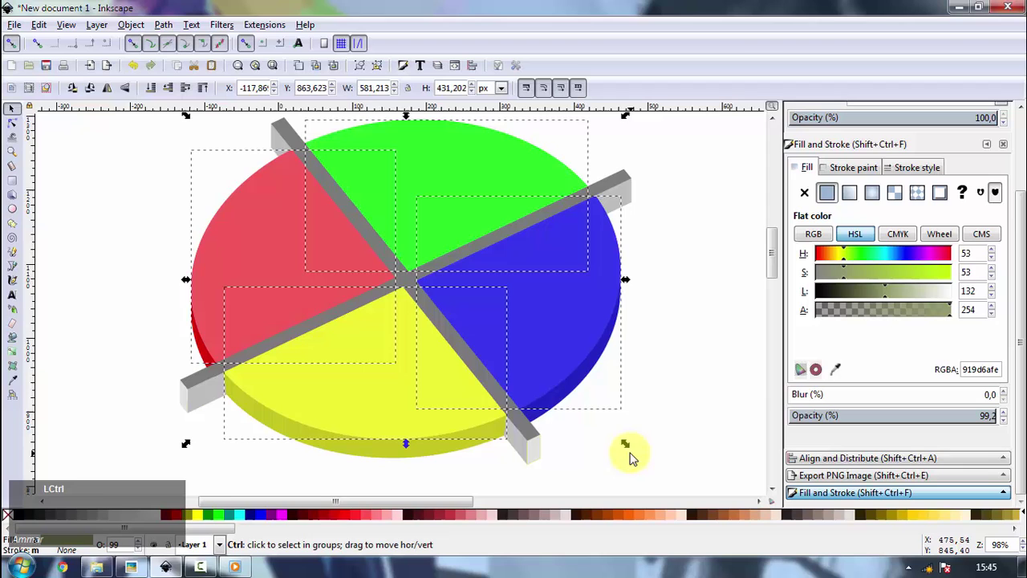
click(625, 447)
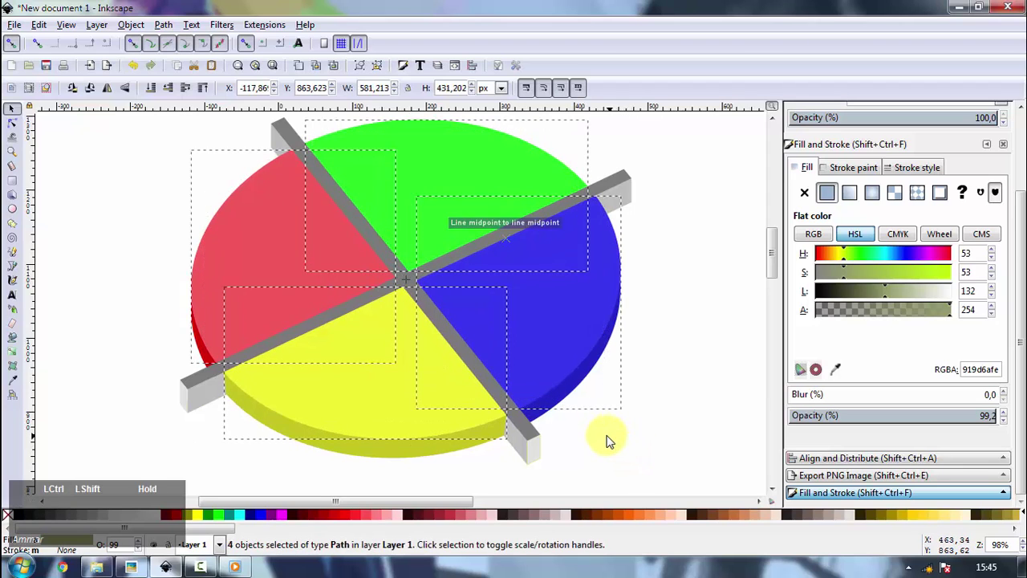
click(138, 45)
click(632, 451)
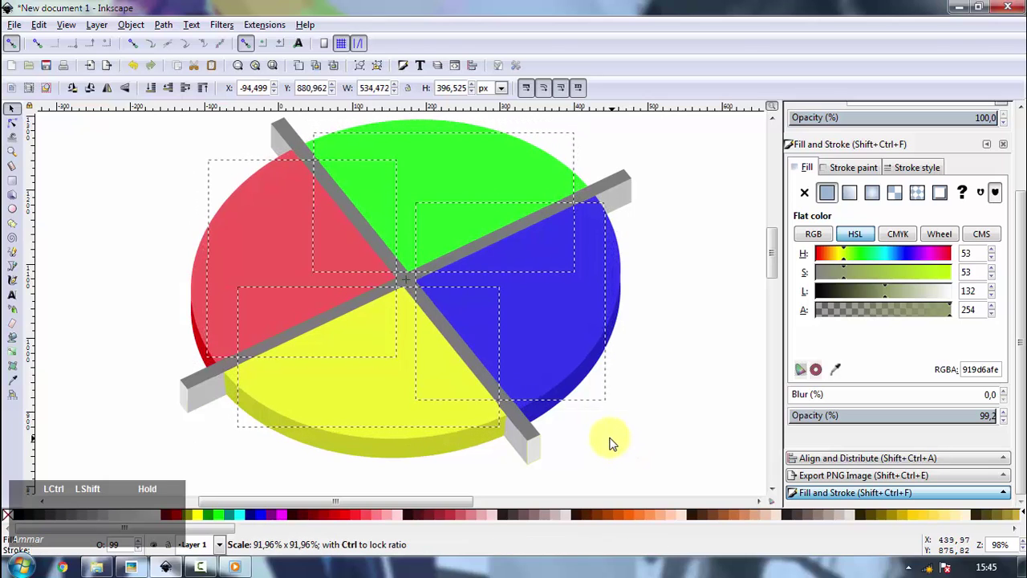
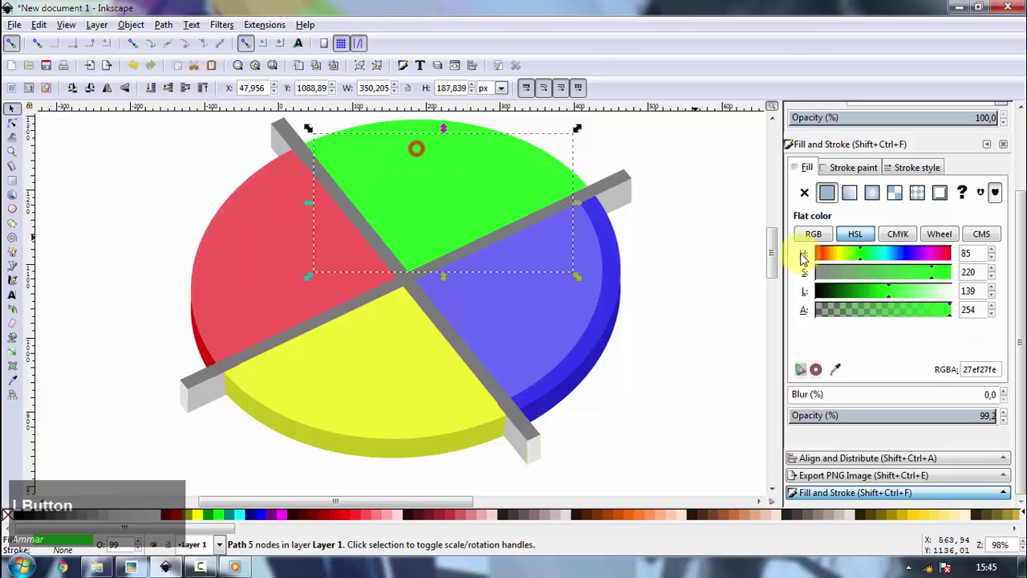
- Set the green, red and yellow tops' lightness to about 176 for pastel shades
key(1)
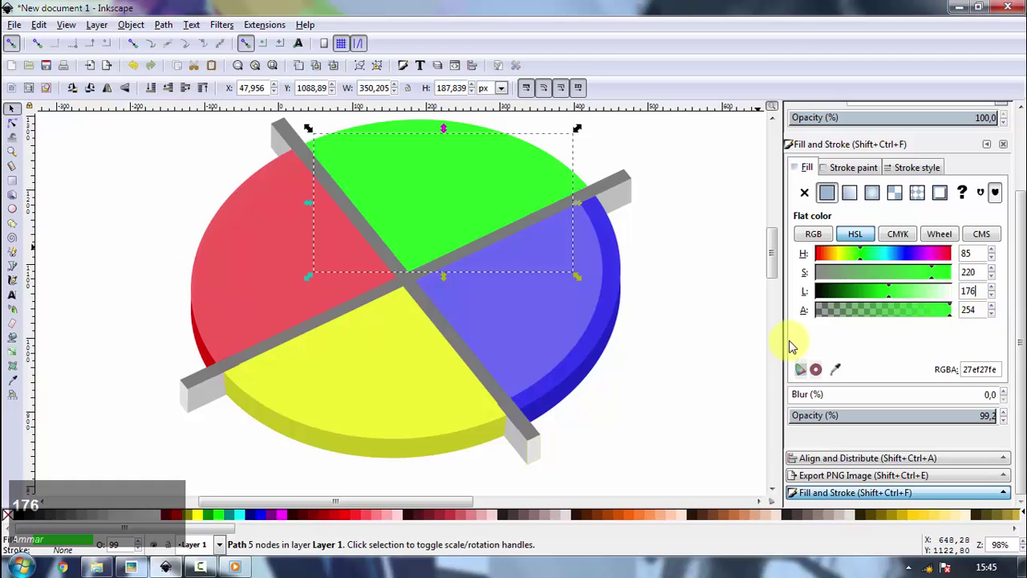
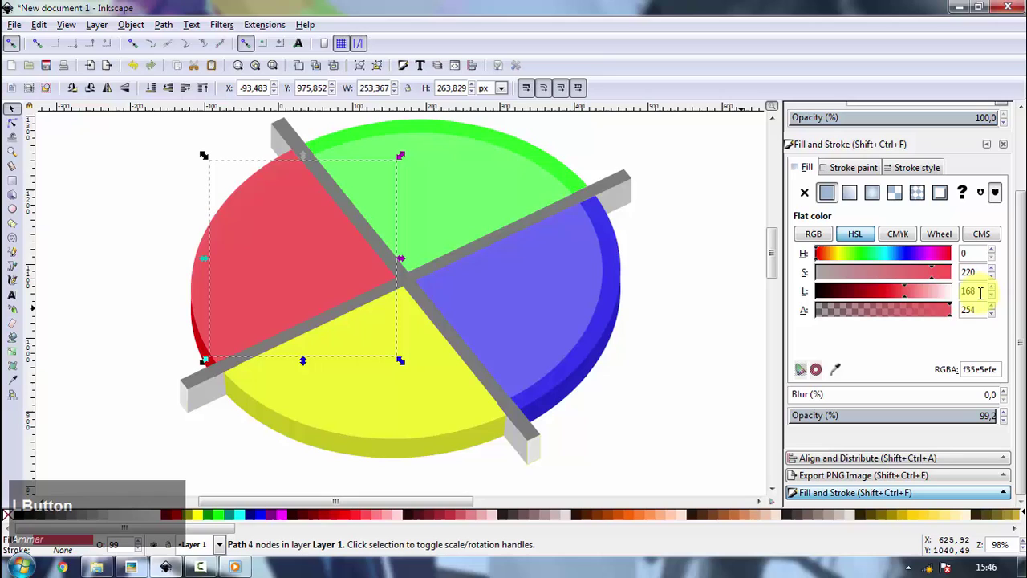
key(BackSpace)
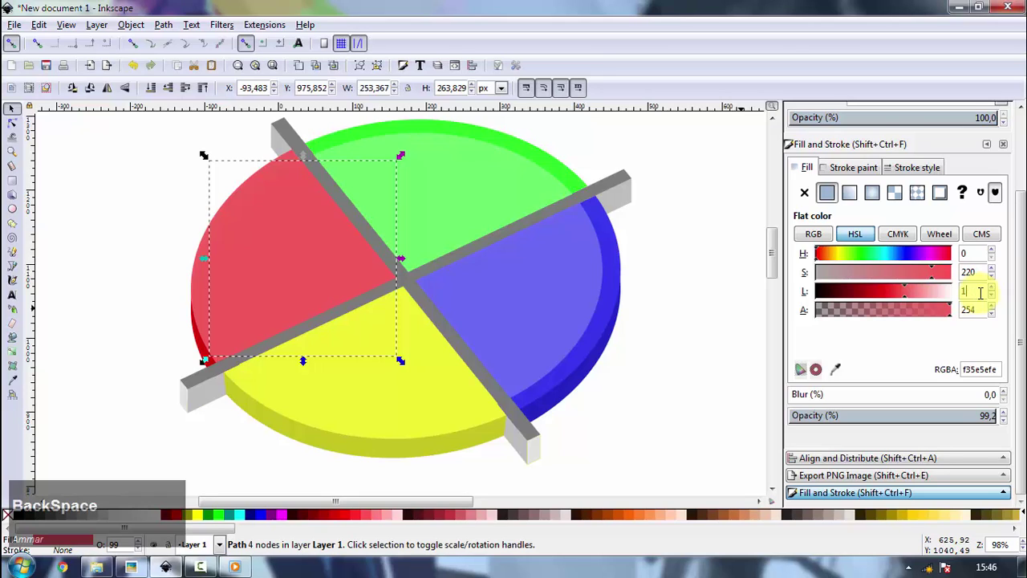
key(7)
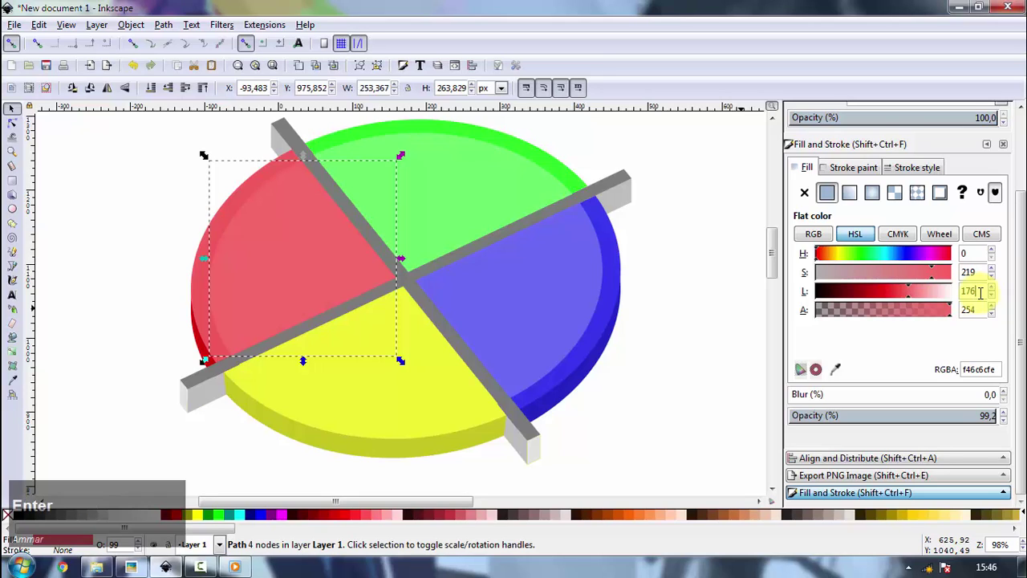
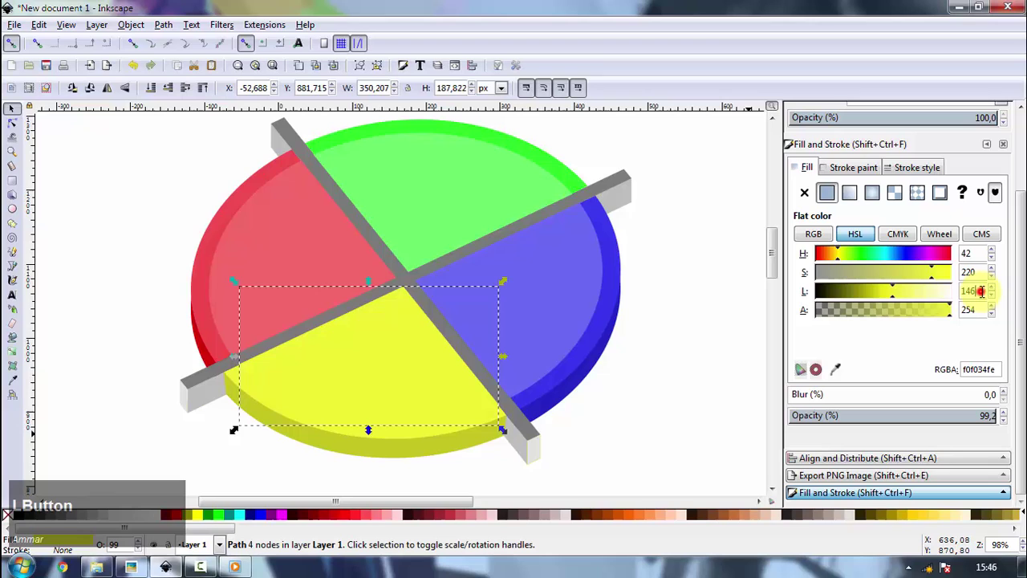
key(Left)
key(BackSpace)
key(7)
click(693, 456)
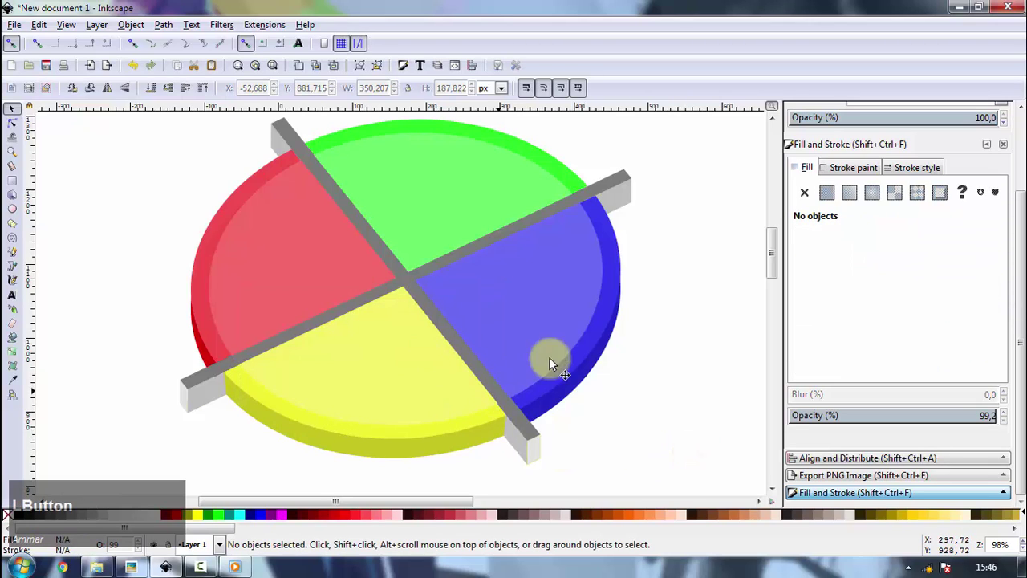
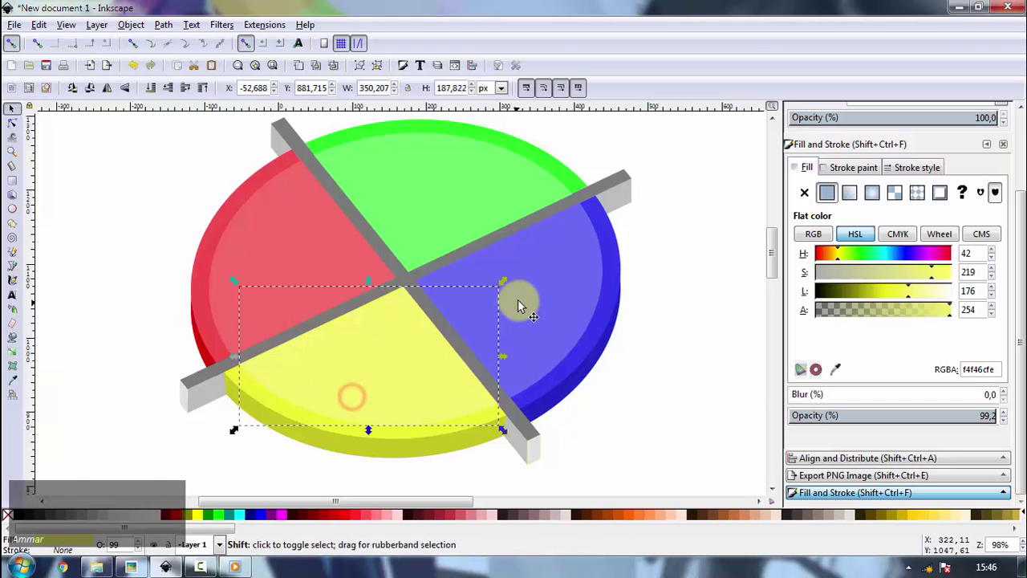
- Select all four quadrant tops and enlarge them slightly, then deselect to check
double_click(452, 199)
click(275, 237)
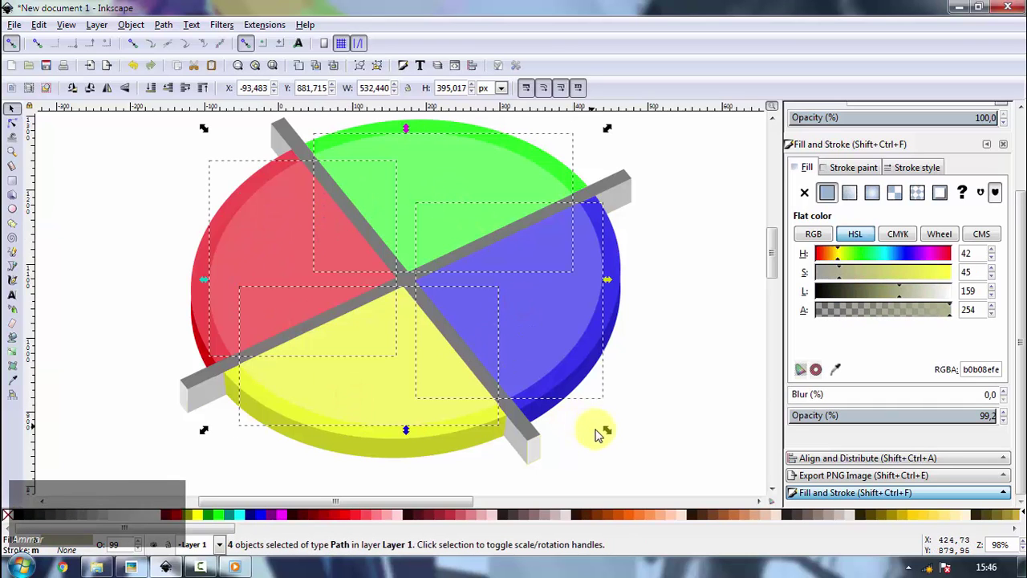
click(615, 436)
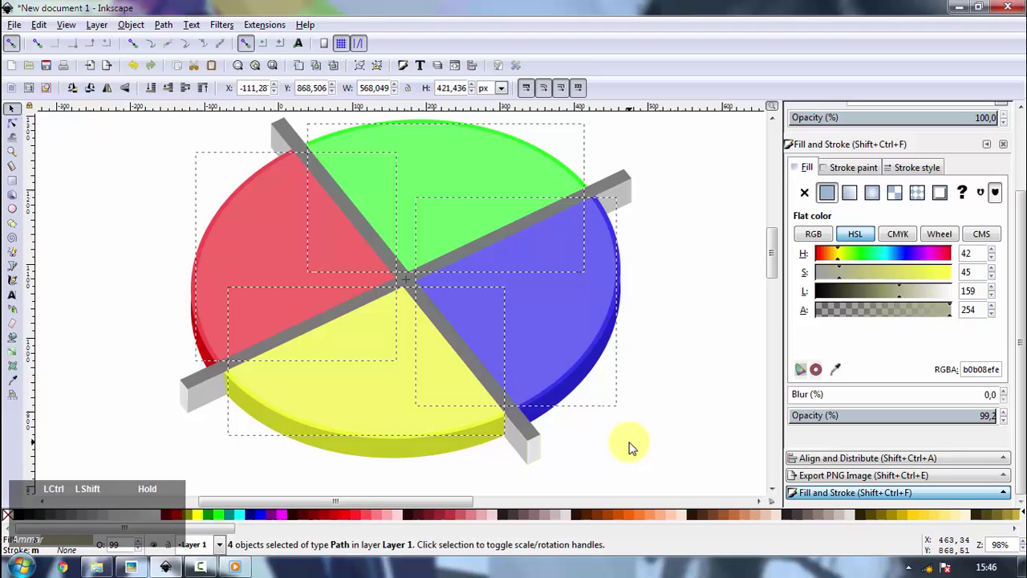
click(688, 421)
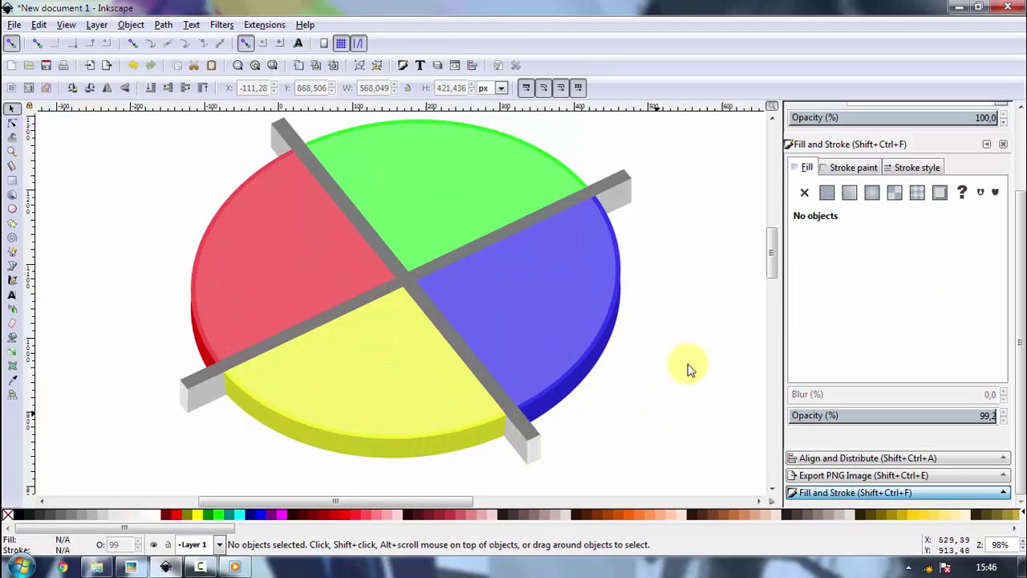
click(734, 392)
key(space)
scroll(down, 3)
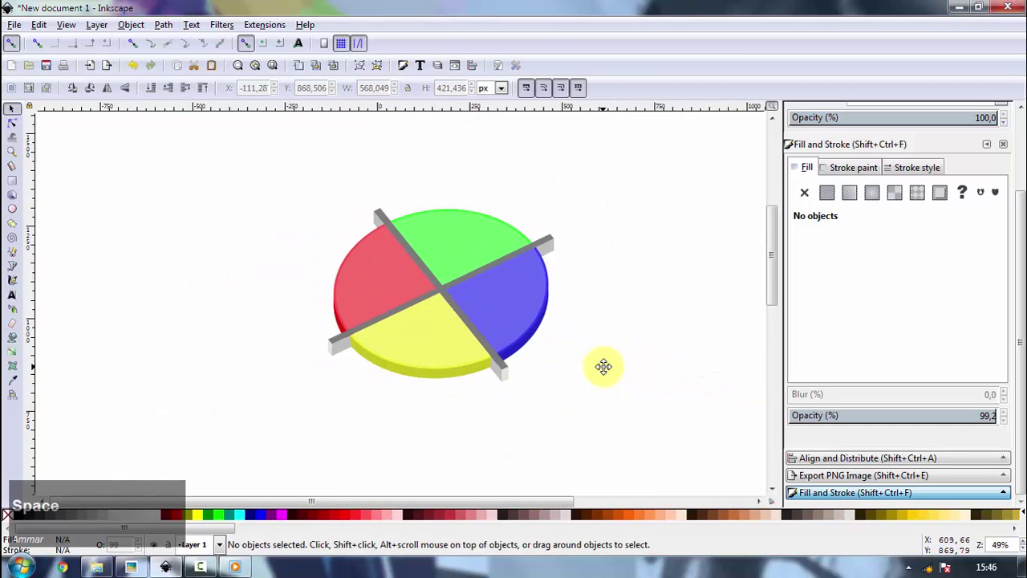
scroll(up, 3)
key(space)
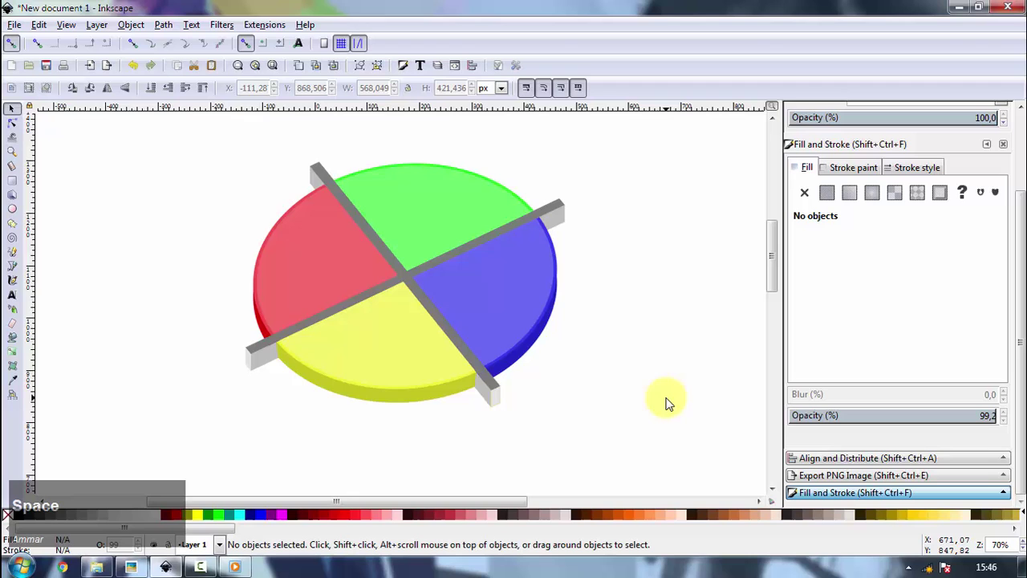
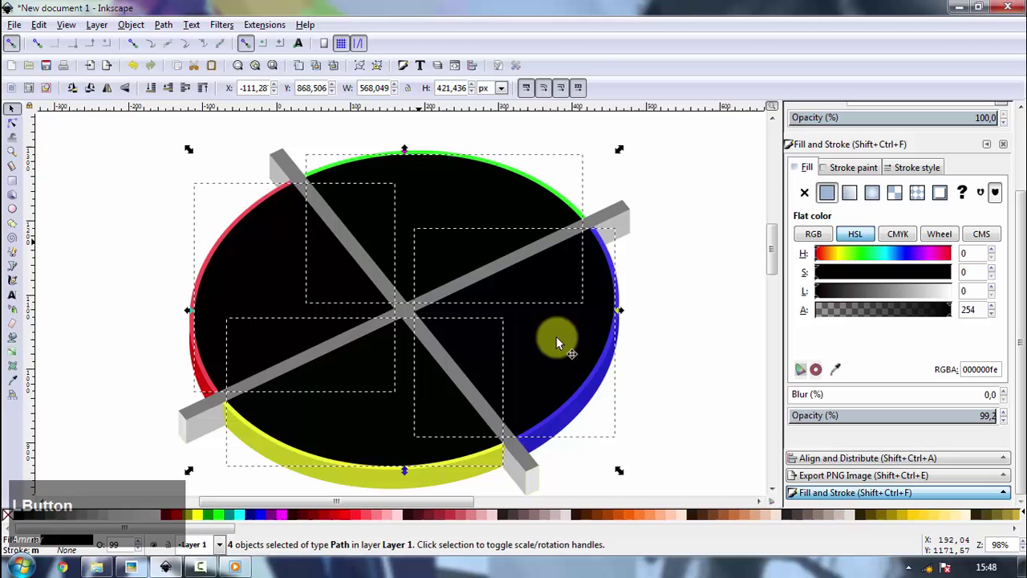
- Shrink the black copy of the tops toward the disc centre into a smaller central oval
click(623, 478)
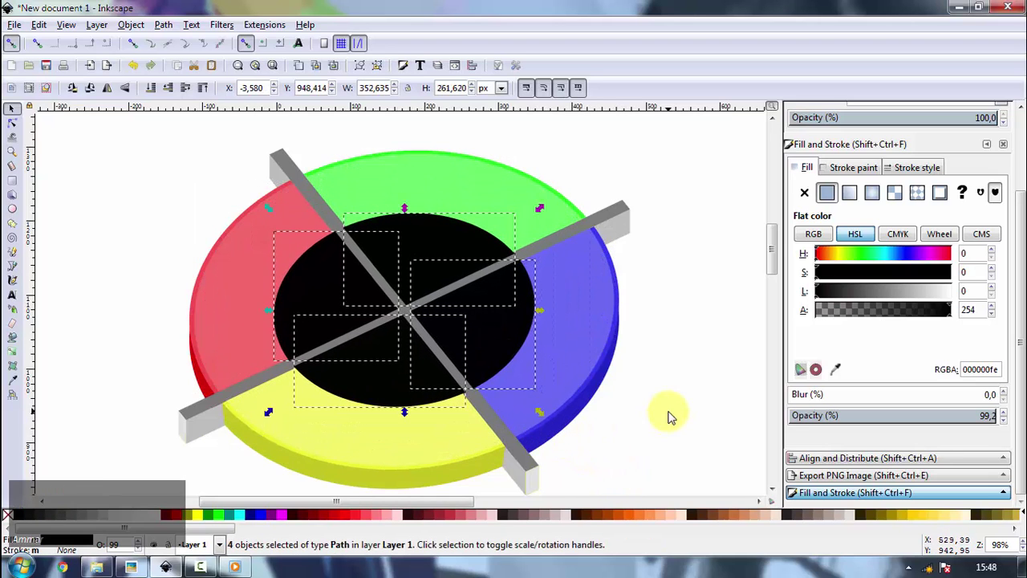
scroll(up, 3)
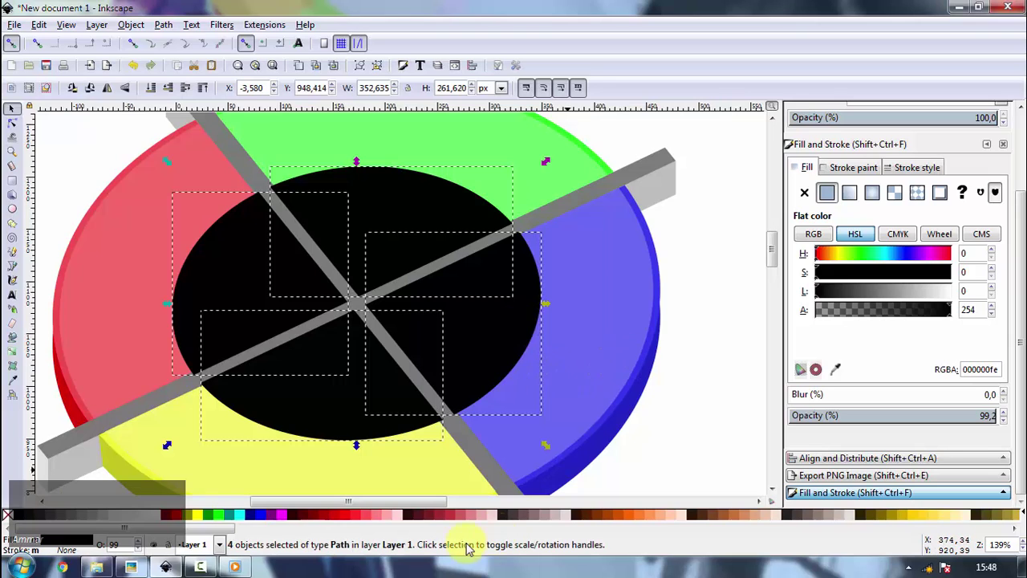
- Duplicate the white ellipse and subtract the inner copy to leave a thin white ring, then select the red piece
click(164, 519)
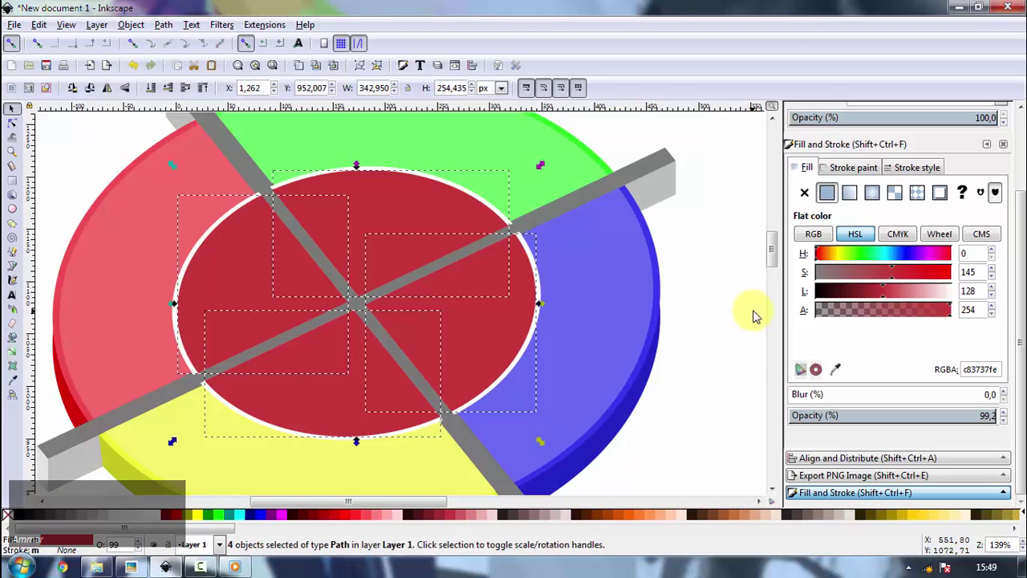
click(695, 291)
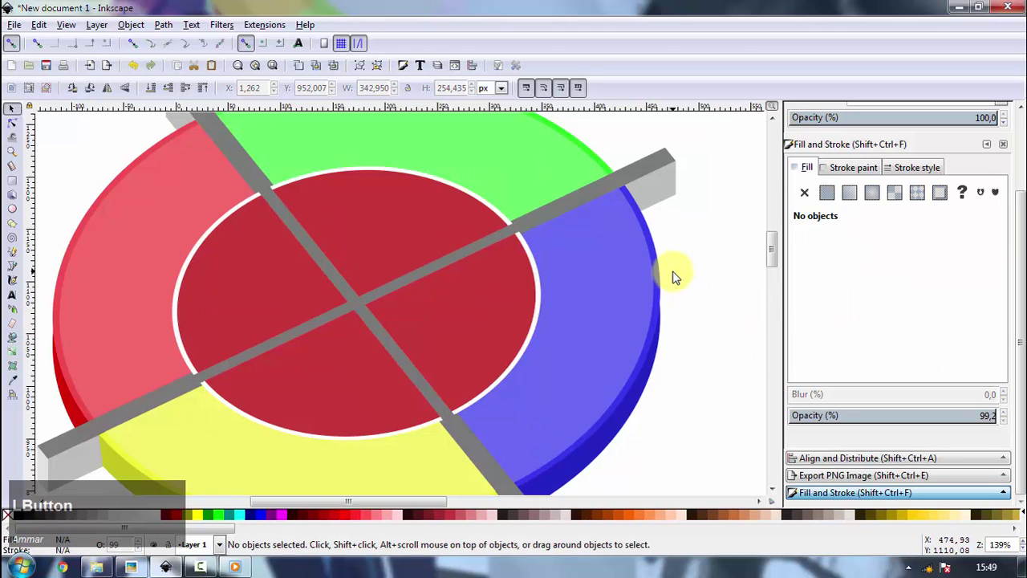
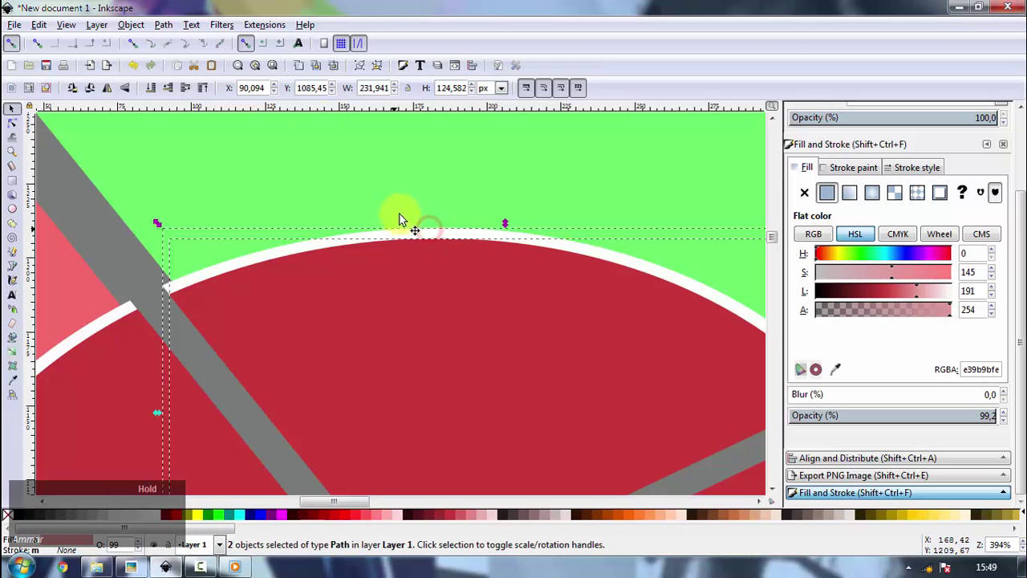
click(179, 26)
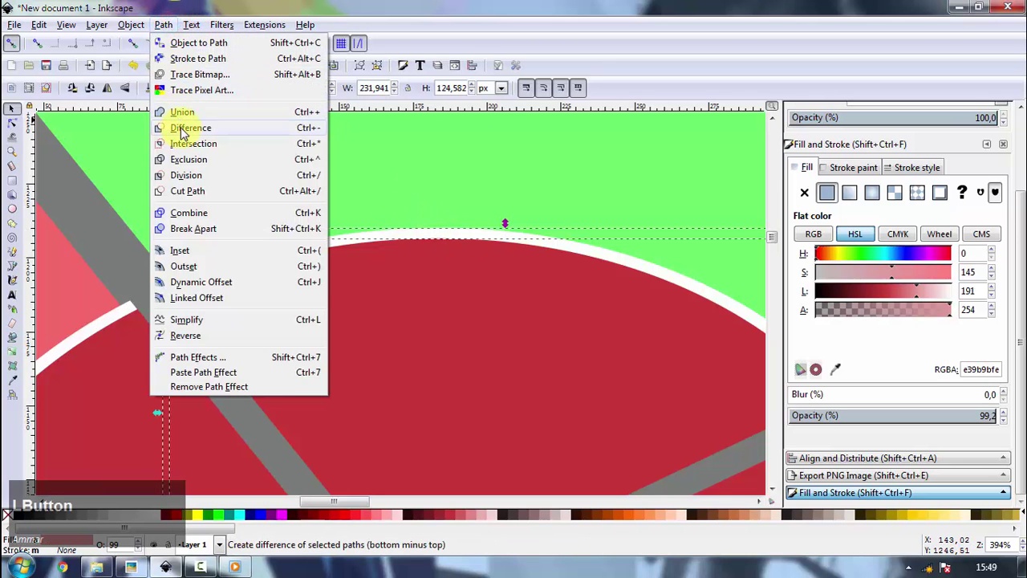
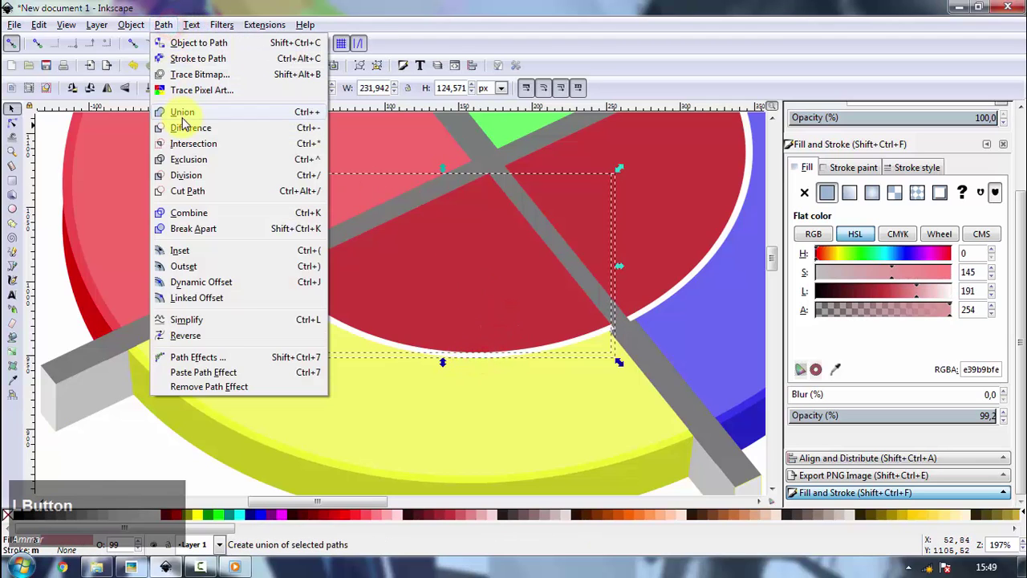
key(space)
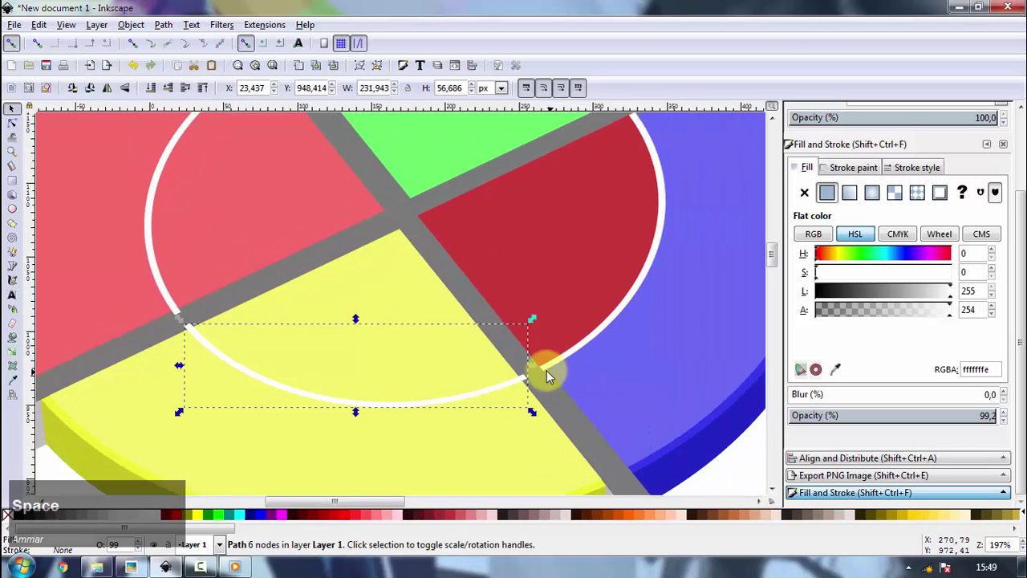
click(550, 374)
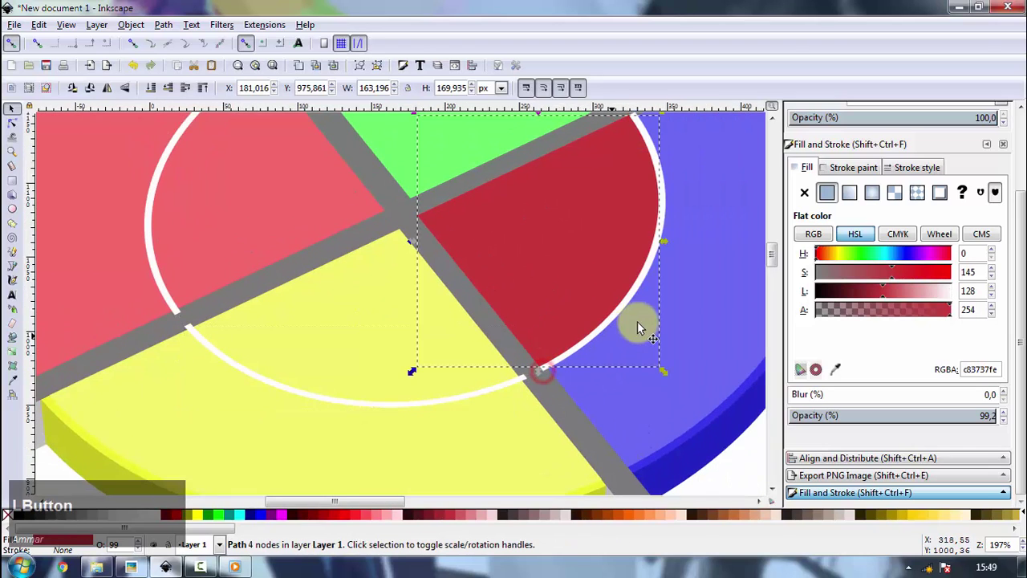
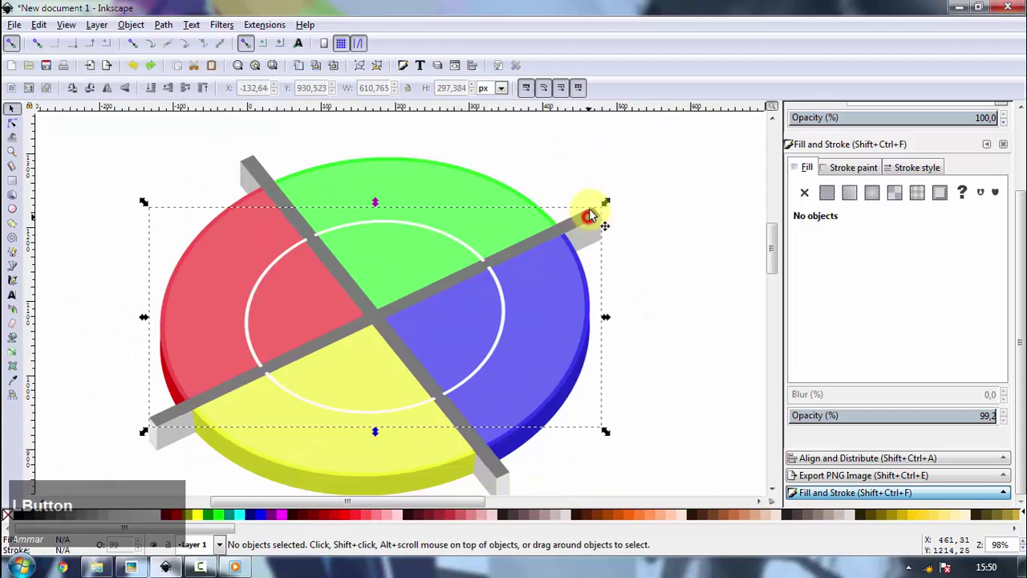
- Select the two grey crossing bars and zoom out to view the whole disc
click(253, 170)
click(205, 95)
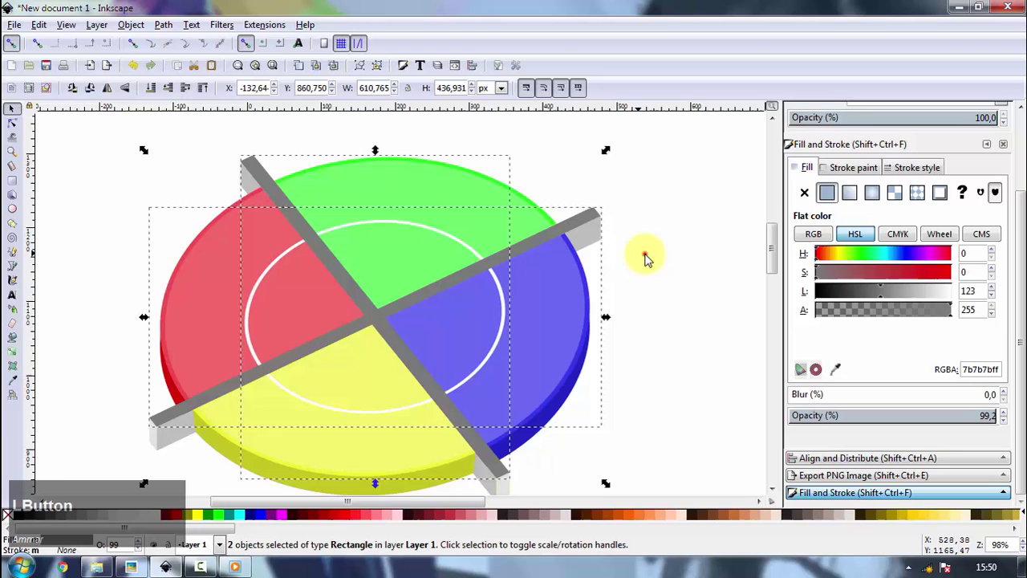
scroll(down, 3)
scroll(up, 3)
key(space)
scroll(down, 3)
key(space)
scroll(down, 3)
scroll(up, 3)
scroll(down, 3)
key(space)
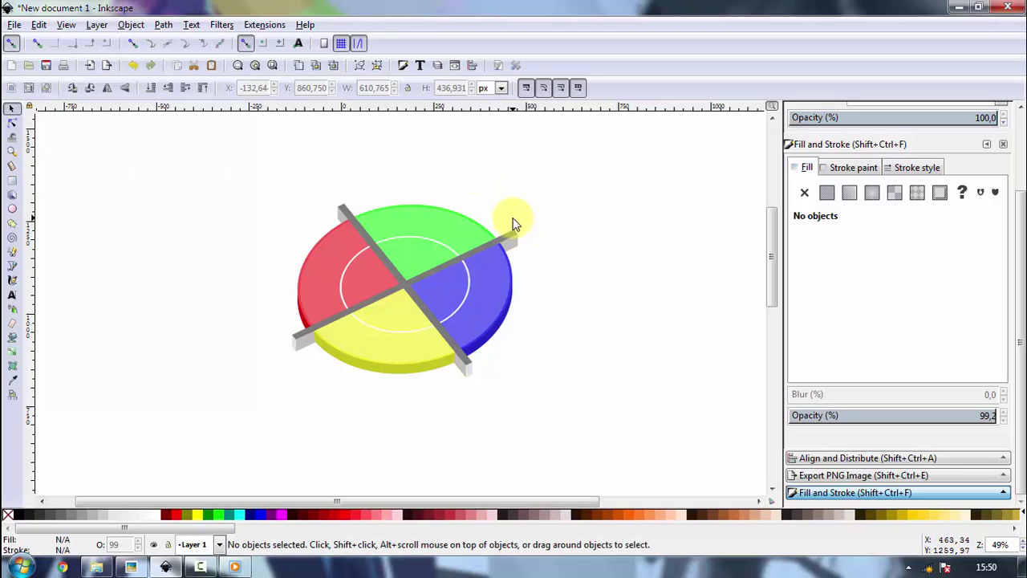
- Select the whole disc with its bars as one object
click(237, 183)
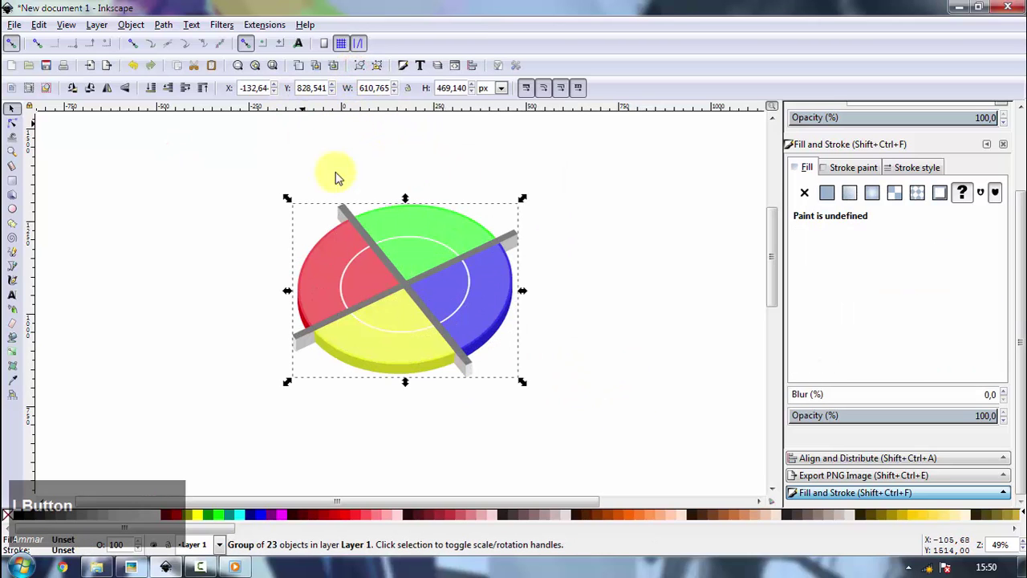
key(space)
- Draw a black shadow ellipse under the disc with Blur about 11 and Opacity 36
click(484, 293)
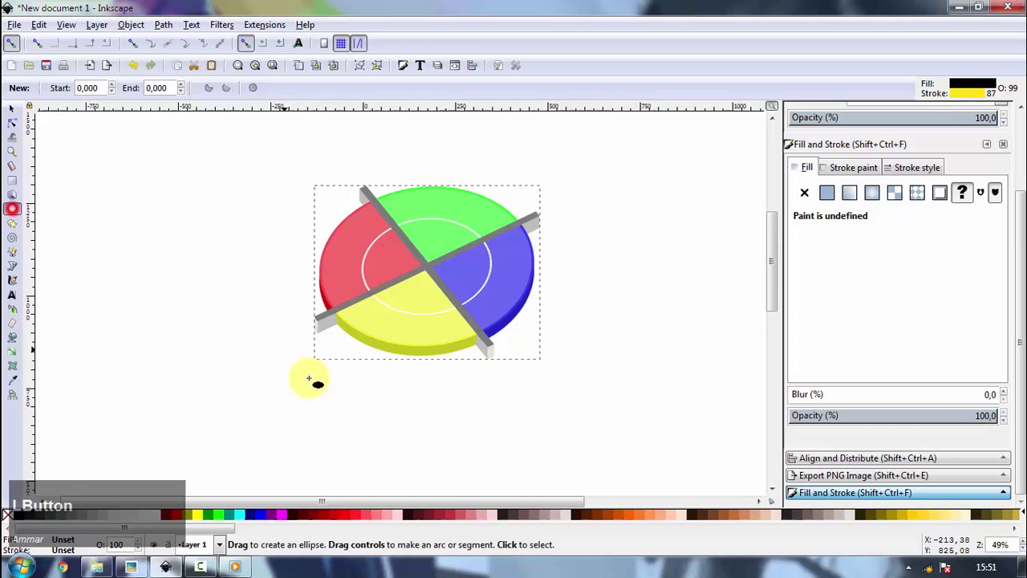
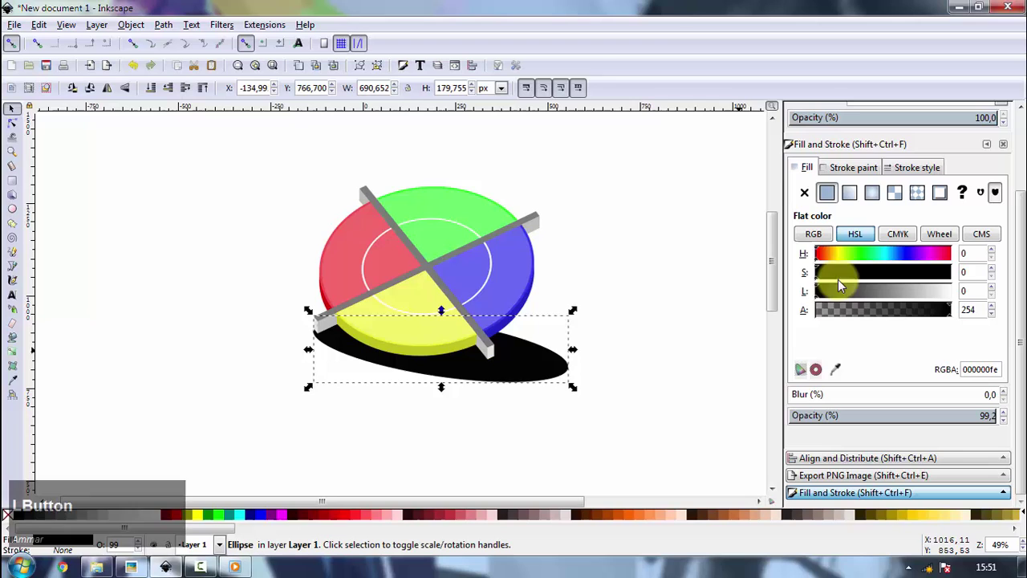
click(525, 380)
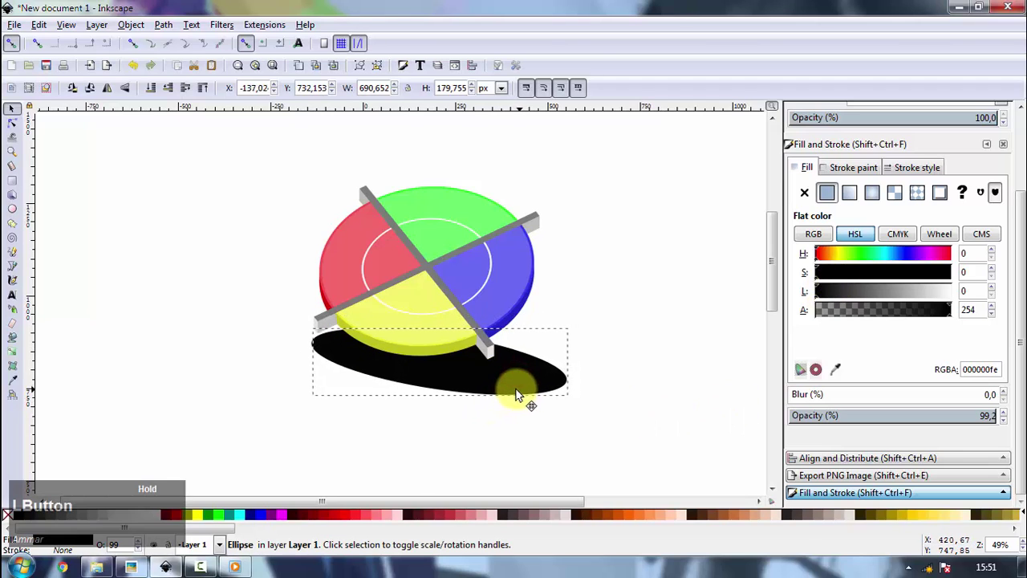
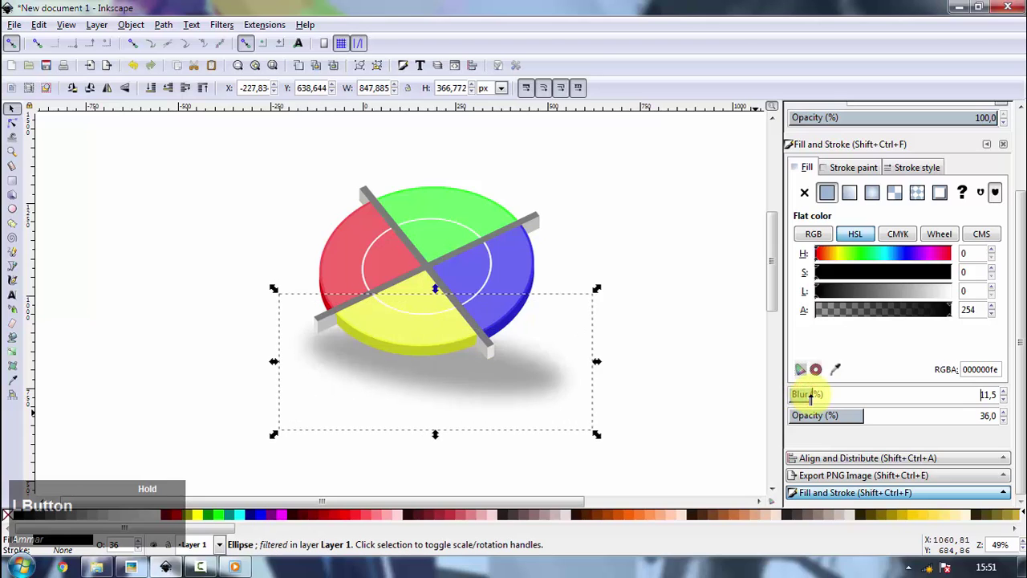
- Select both crossing bars and lower their HSL Lightness to 81 for a darker charcoal grey
key(space)
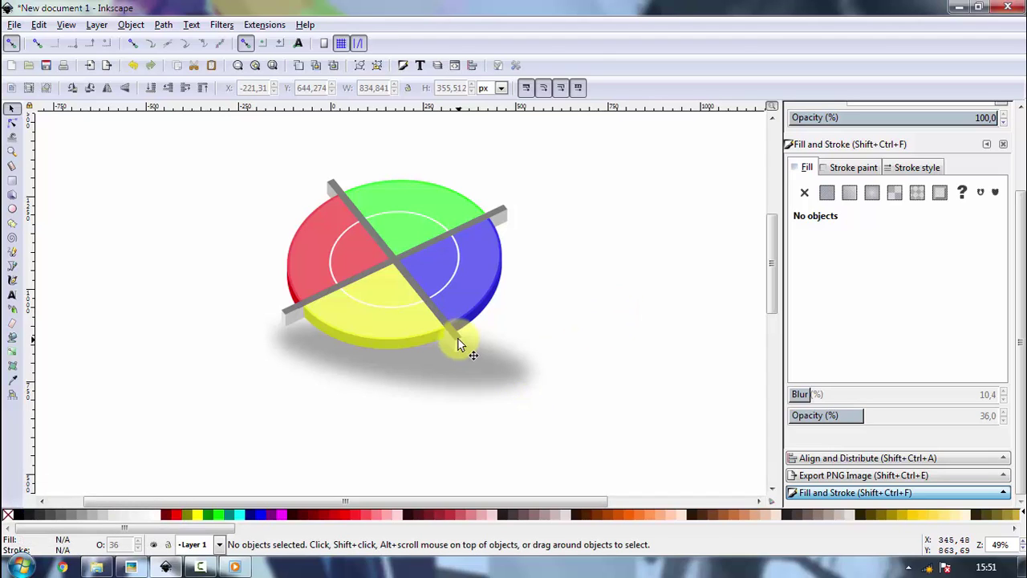
click(459, 339)
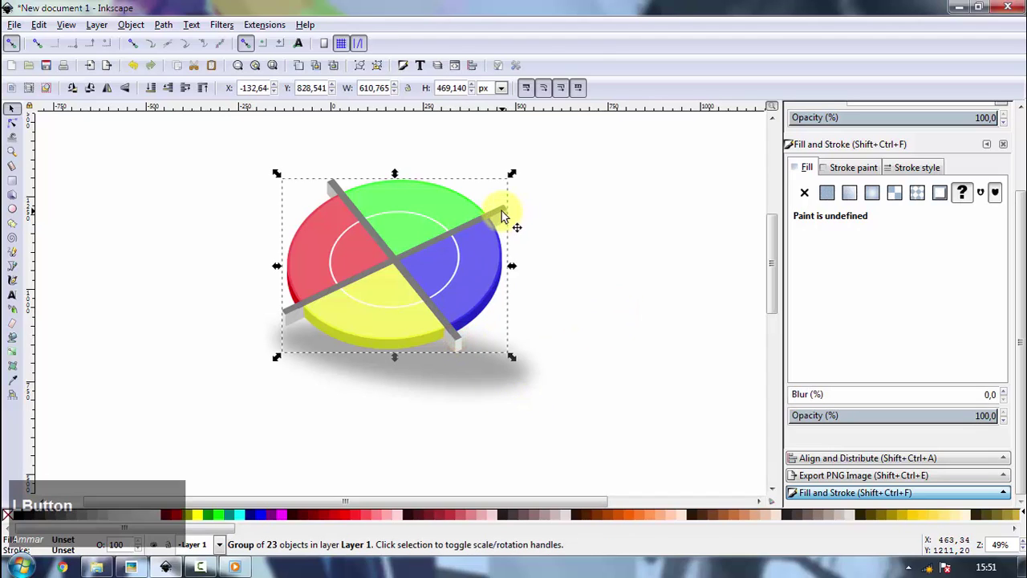
click(382, 72)
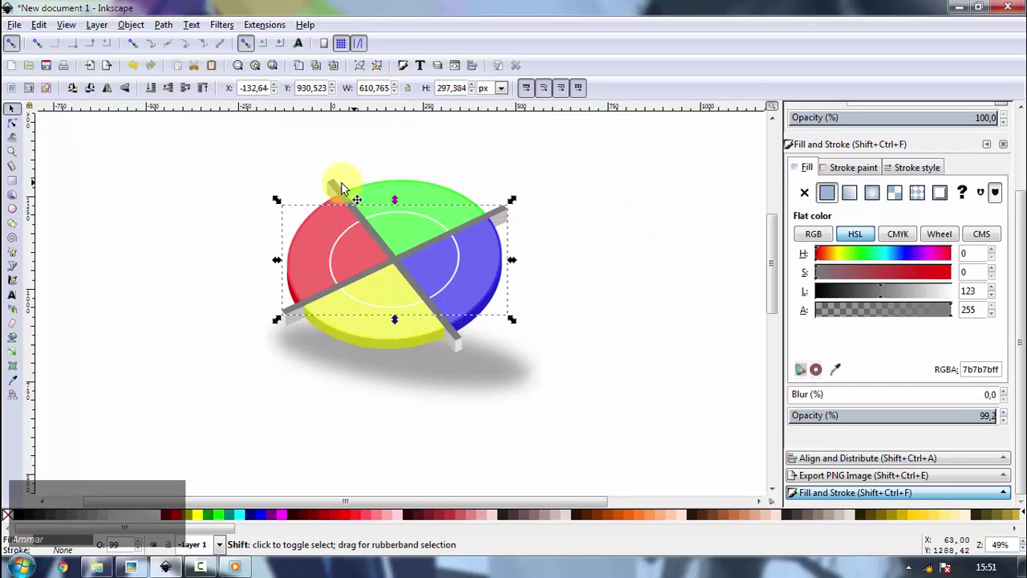
click(340, 191)
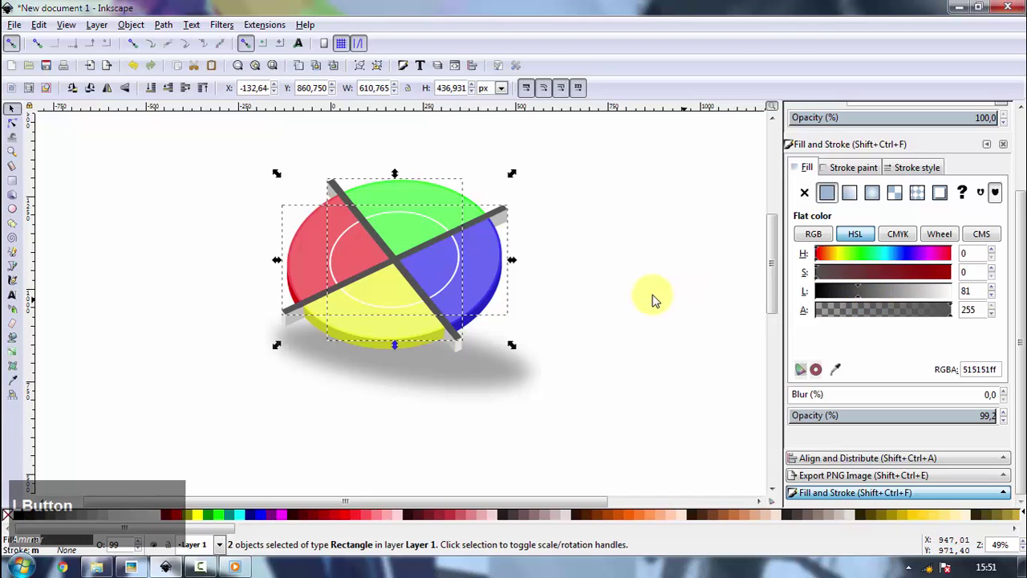
key(space)
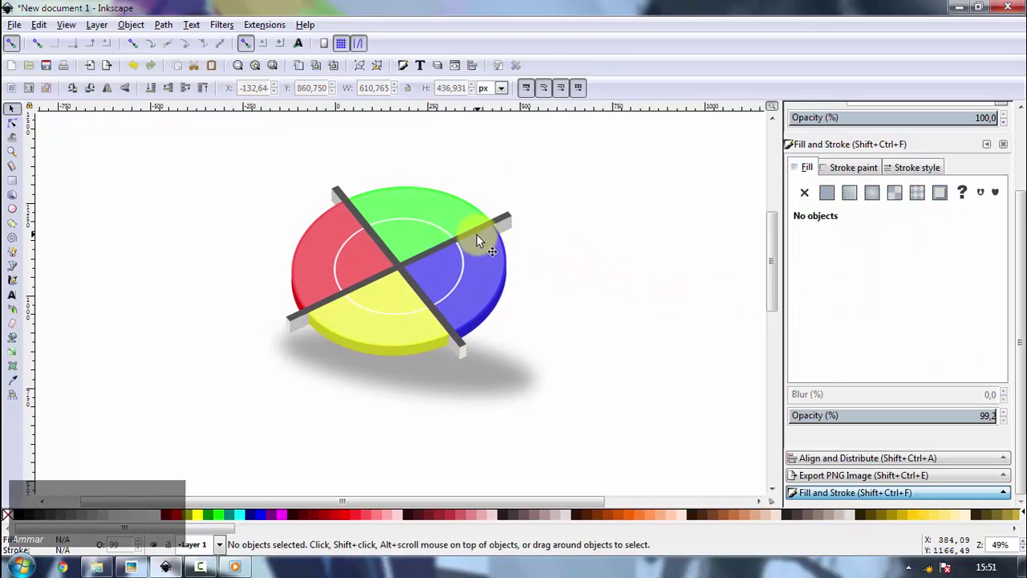
click(596, 229)
key(space)
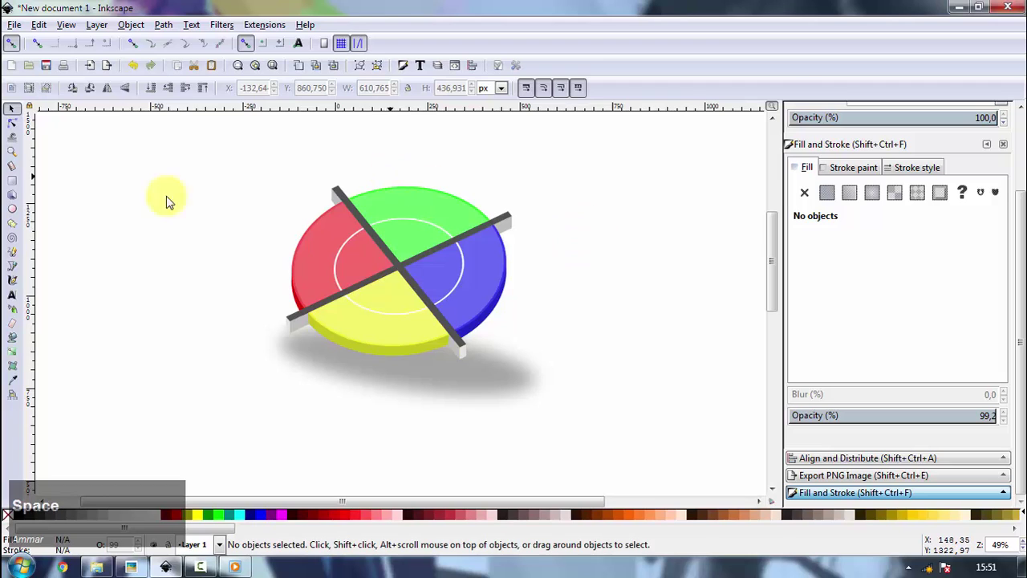
- Draw an ellipse over the disc's top and fill it translucent white
click(14, 214)
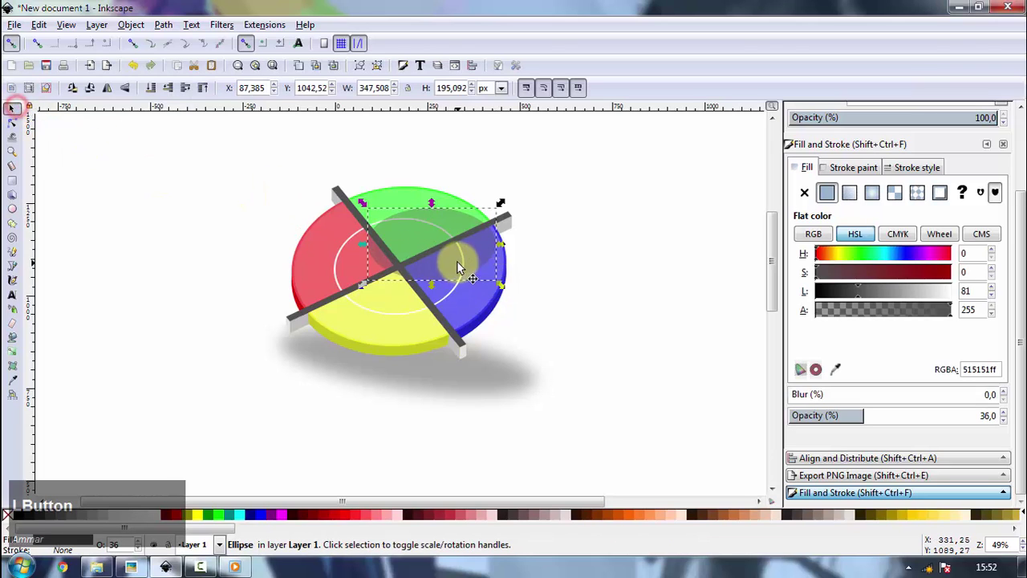
click(500, 293)
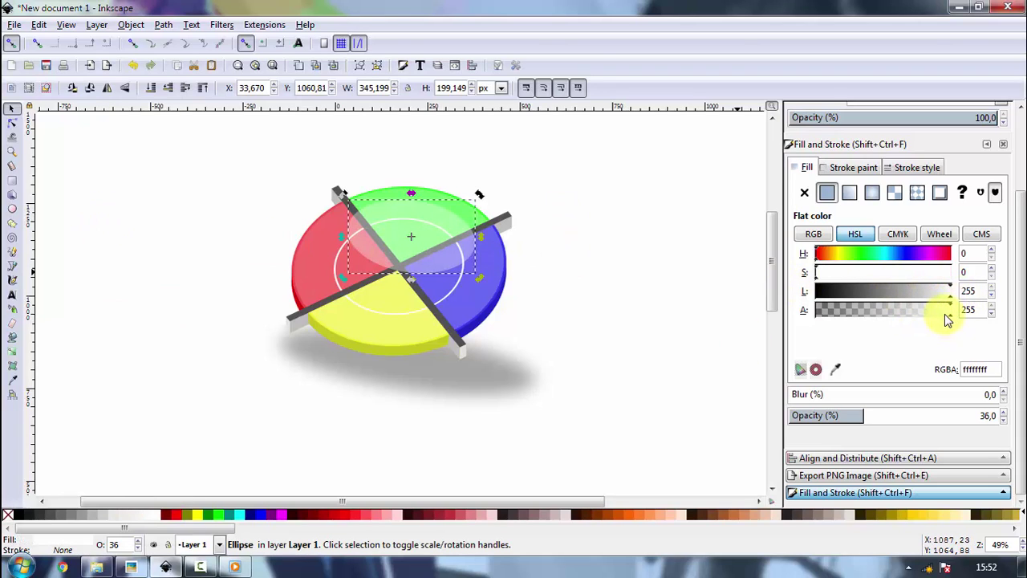
click(948, 319)
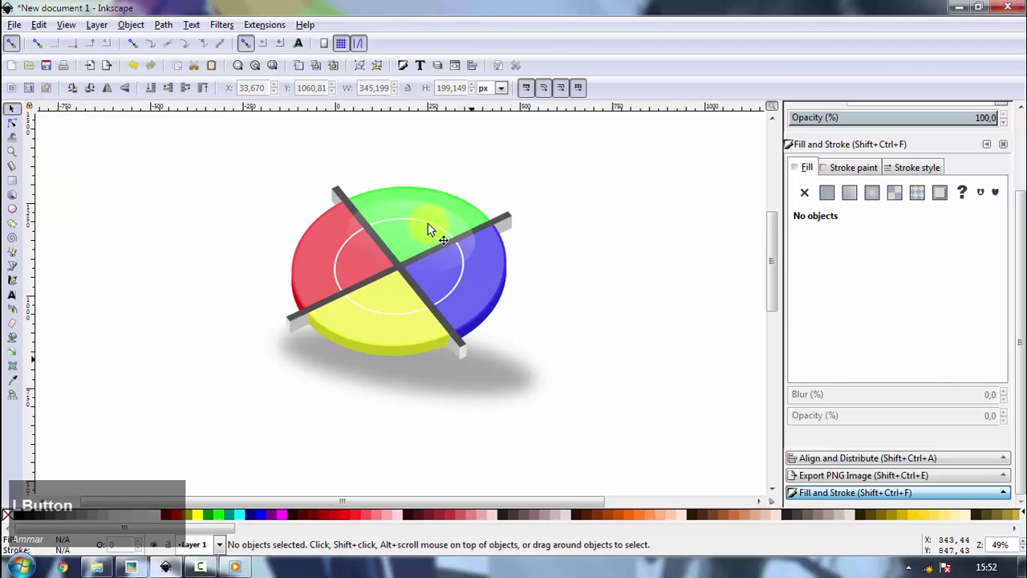
- Review the glossy highlight on the disc and deselect it
scroll(up, 3)
scroll(up, 3)
scroll(down, 3)
click(668, 269)
key(space)
click(450, 244)
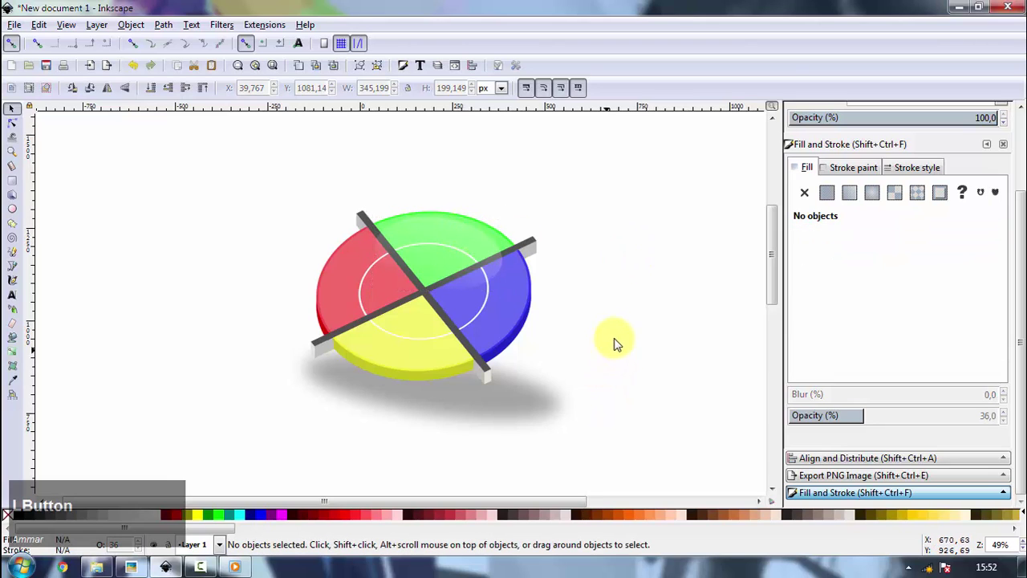
- Shrink the shadow ellipse and move it under the disc
key(space)
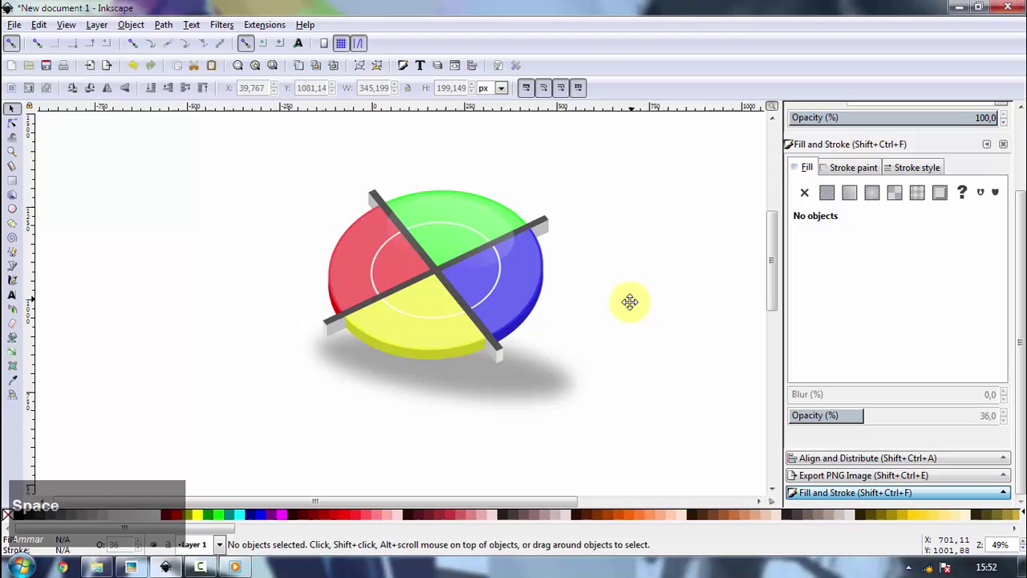
click(520, 402)
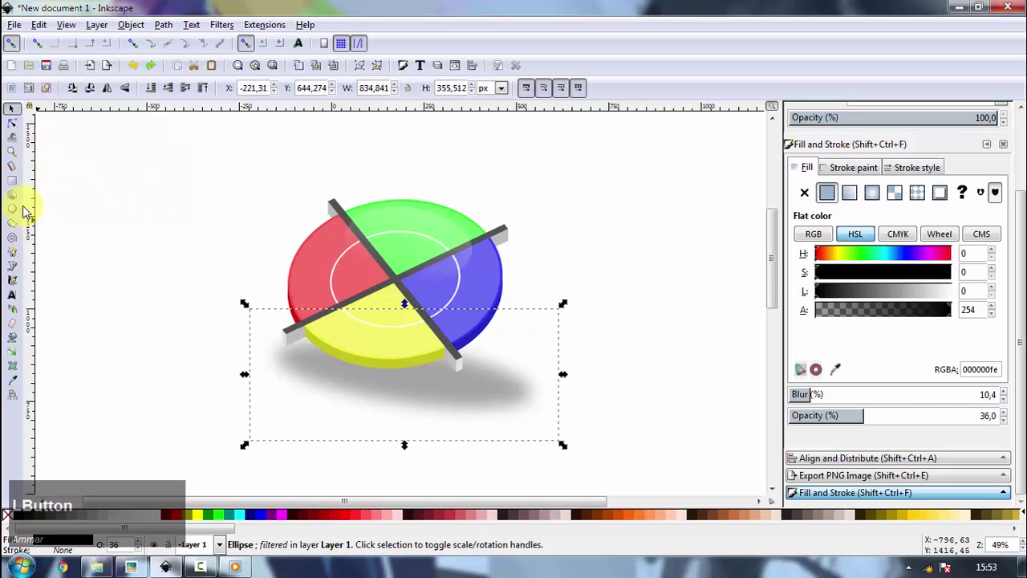
click(304, 71)
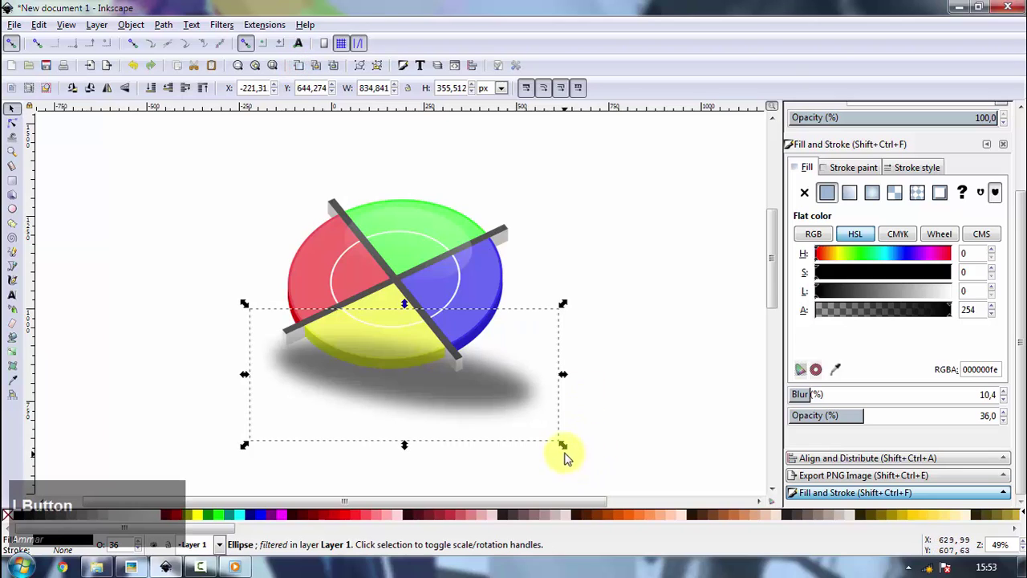
click(563, 451)
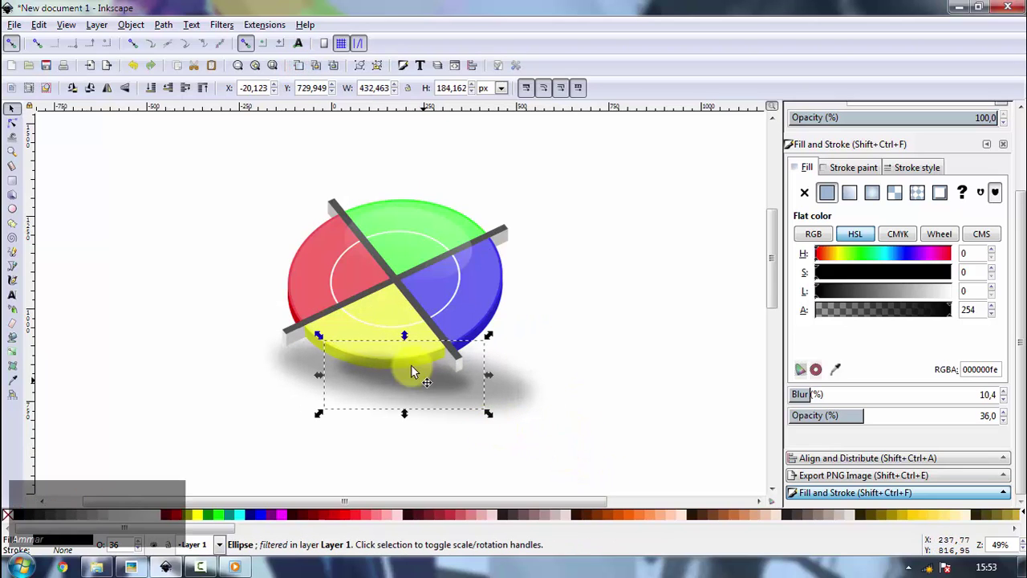
- Reduce the shadow's Opacity to about 20
click(158, 95)
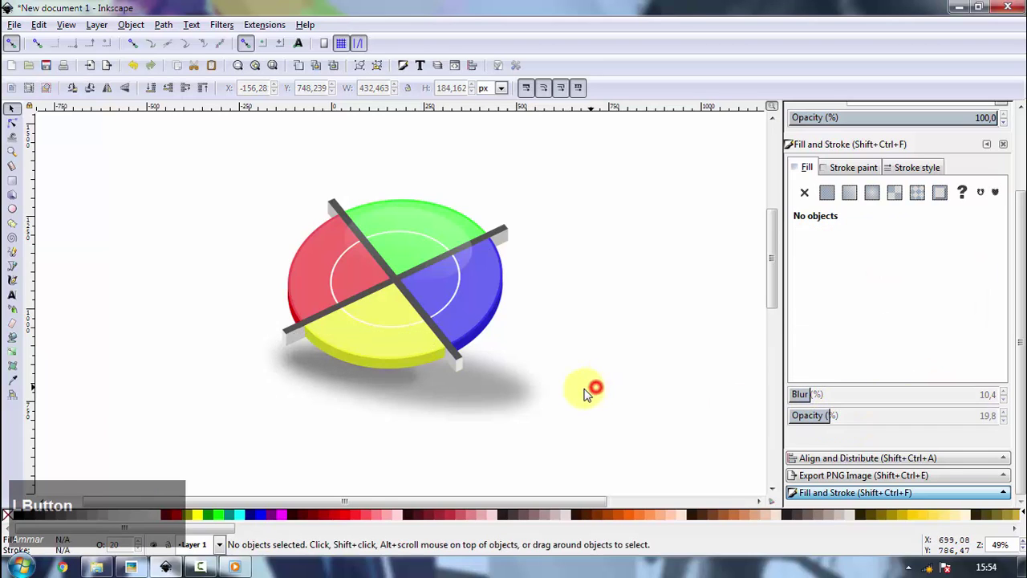
key(space)
scroll(up, 3)
scroll(up, 3)
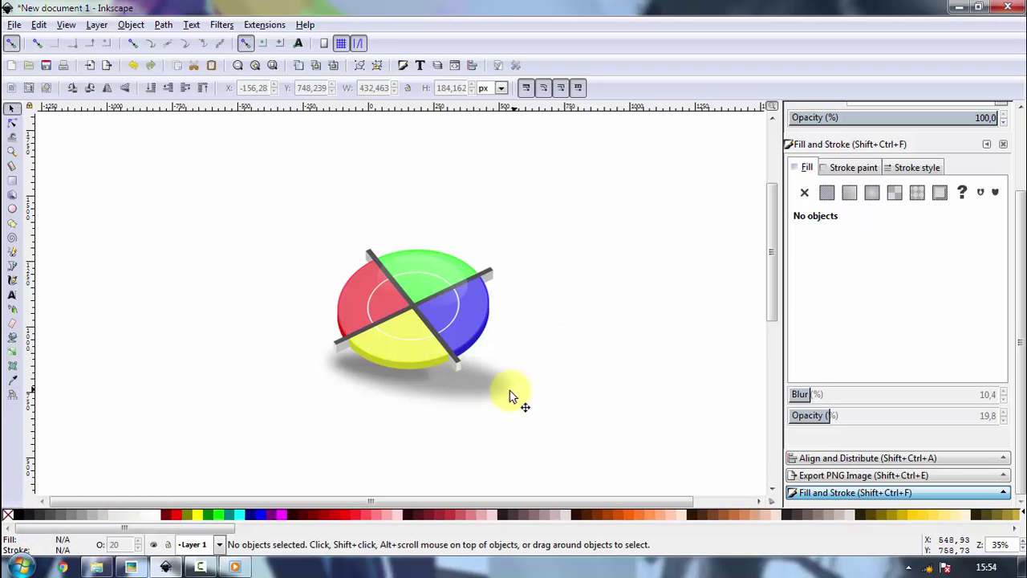
- Set the lighter grey bar's HSL L to 81 to match the other bar
click(495, 389)
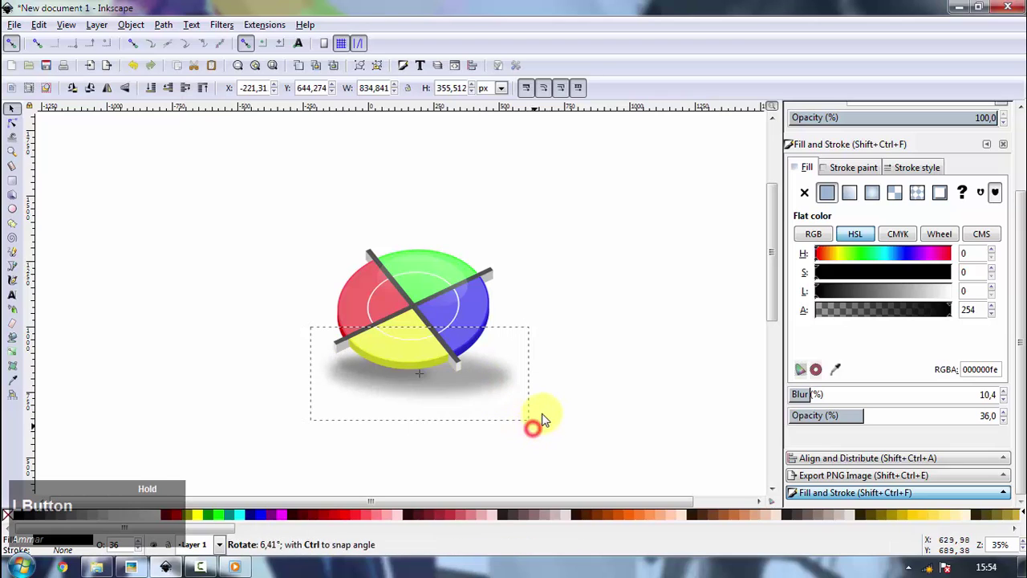
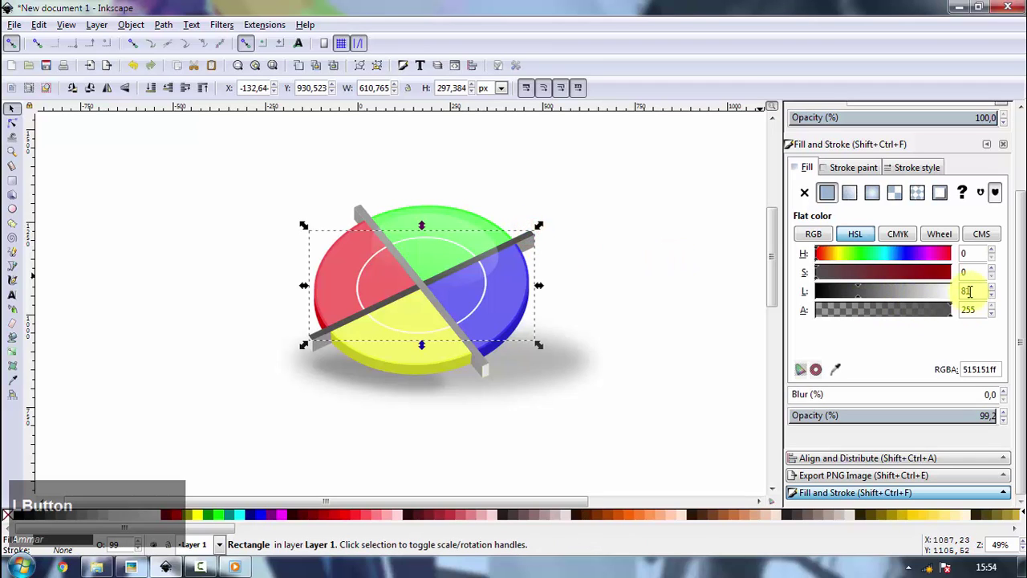
click(366, 212)
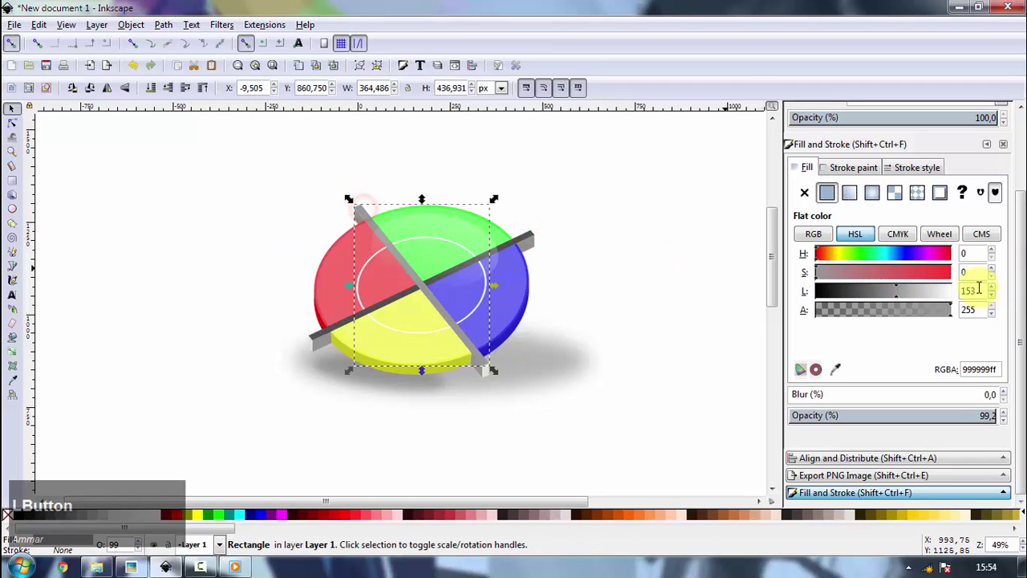
key(8)
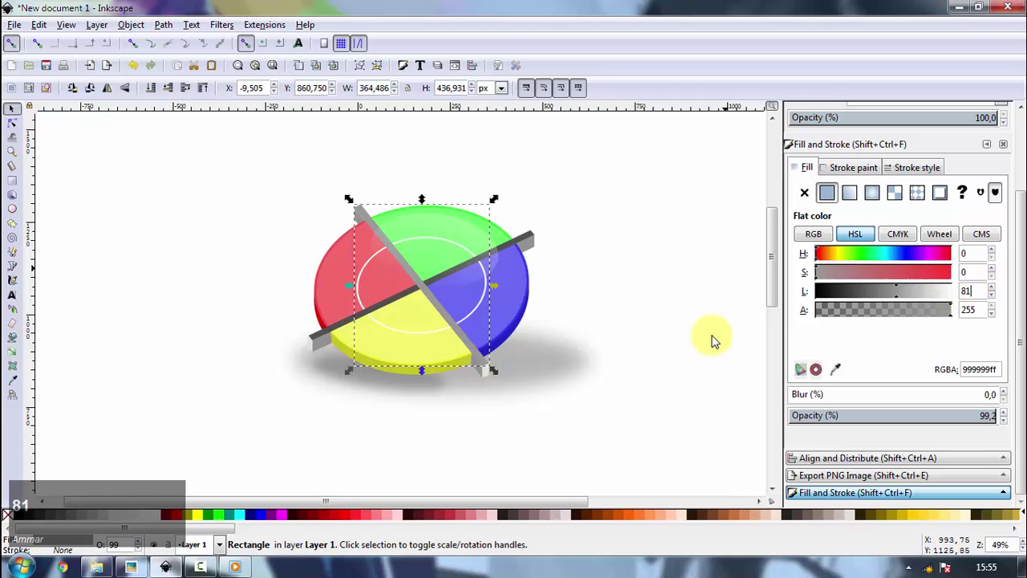
click(706, 345)
key(space)
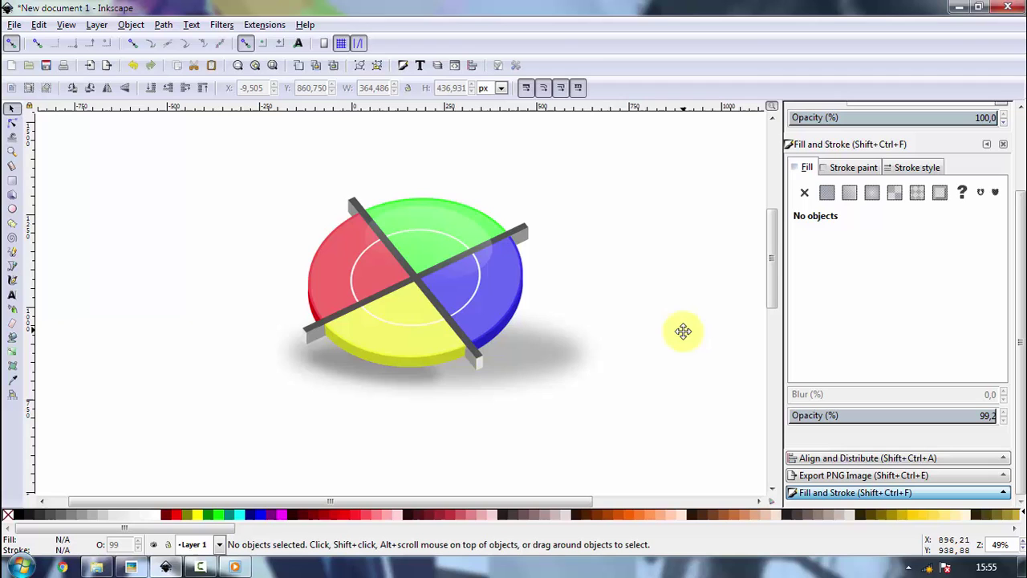